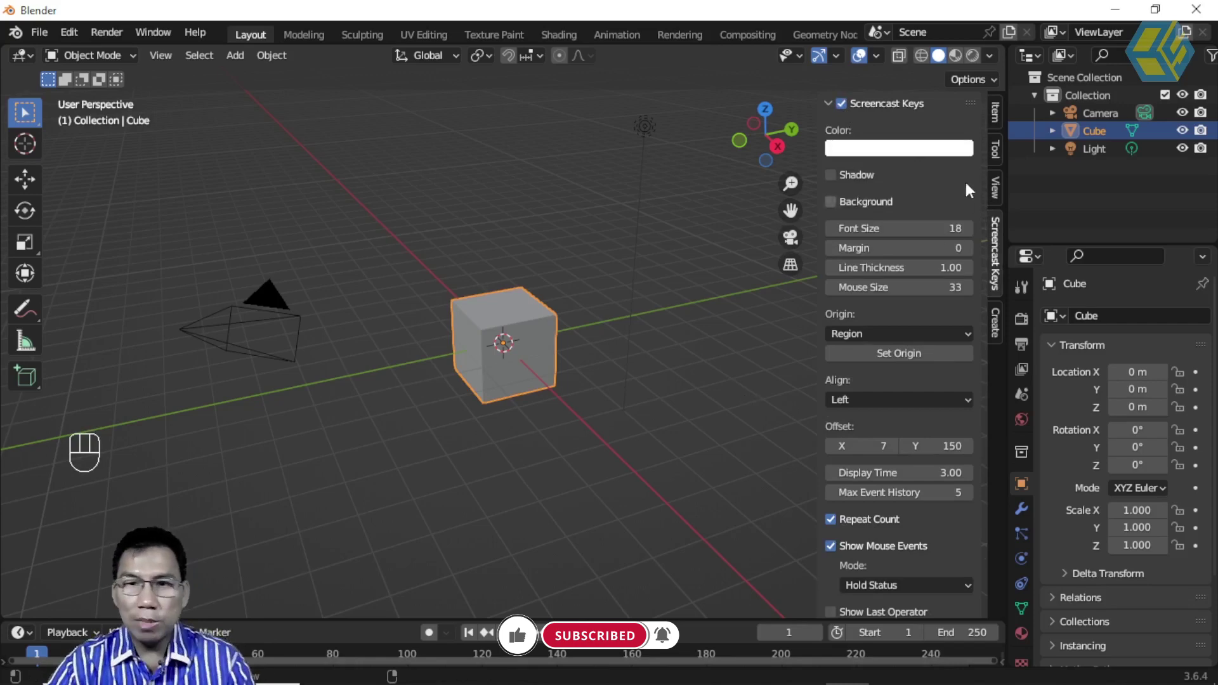
# Show the cube's transform values in the sidebar Item panel and select the cube
pyautogui.click(1000, 119)
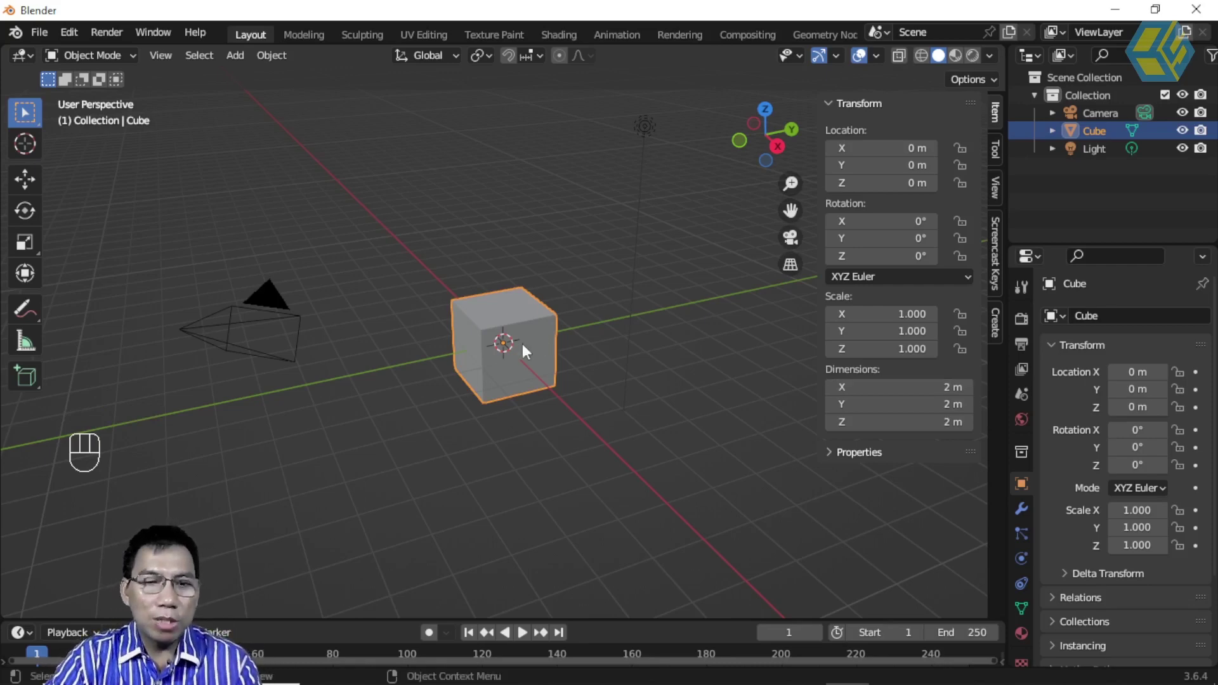
pyautogui.click(579, 304)
pyautogui.click(542, 331)
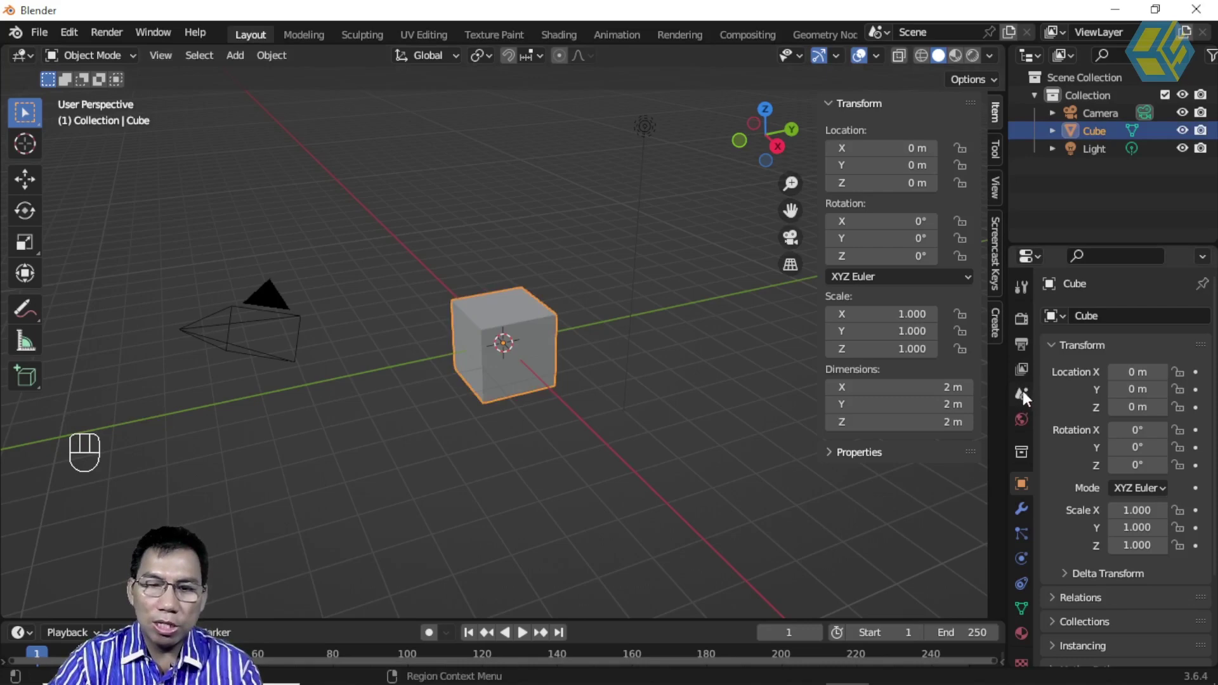
# Set the scene's length unit to centimetres in the Units panel
pyautogui.click(1026, 399)
pyautogui.click(1057, 419)
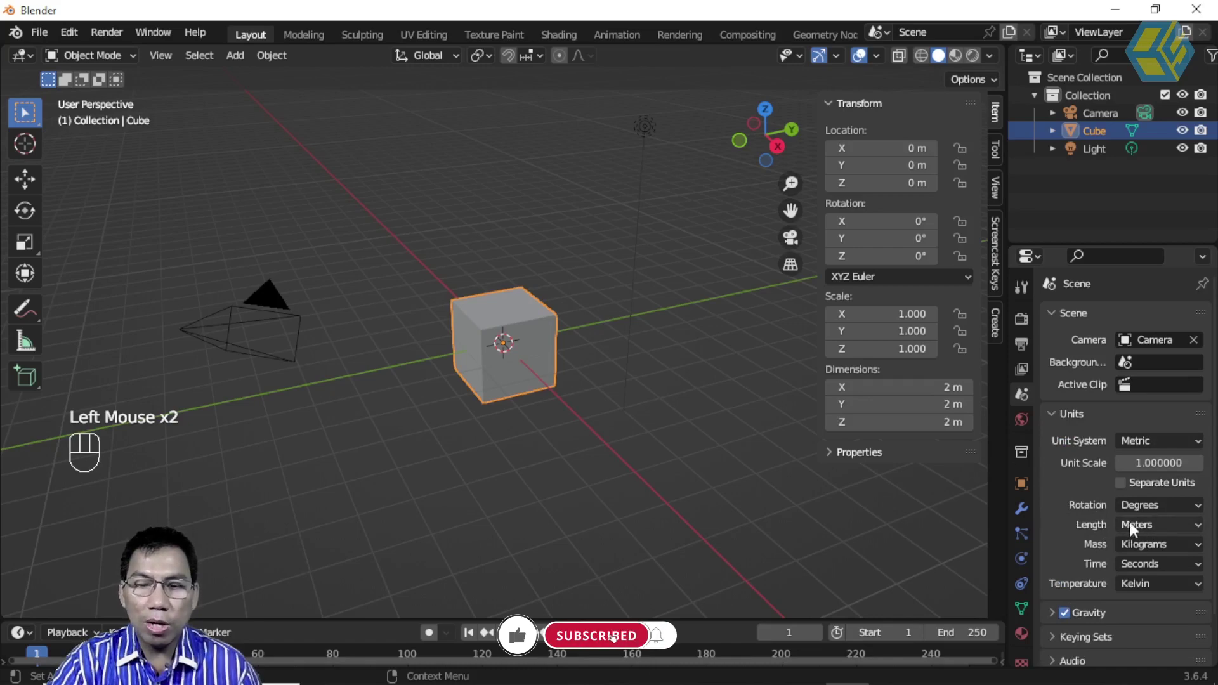
pyautogui.moveTo(1154, 530); pyautogui.dragTo(1013, 466)
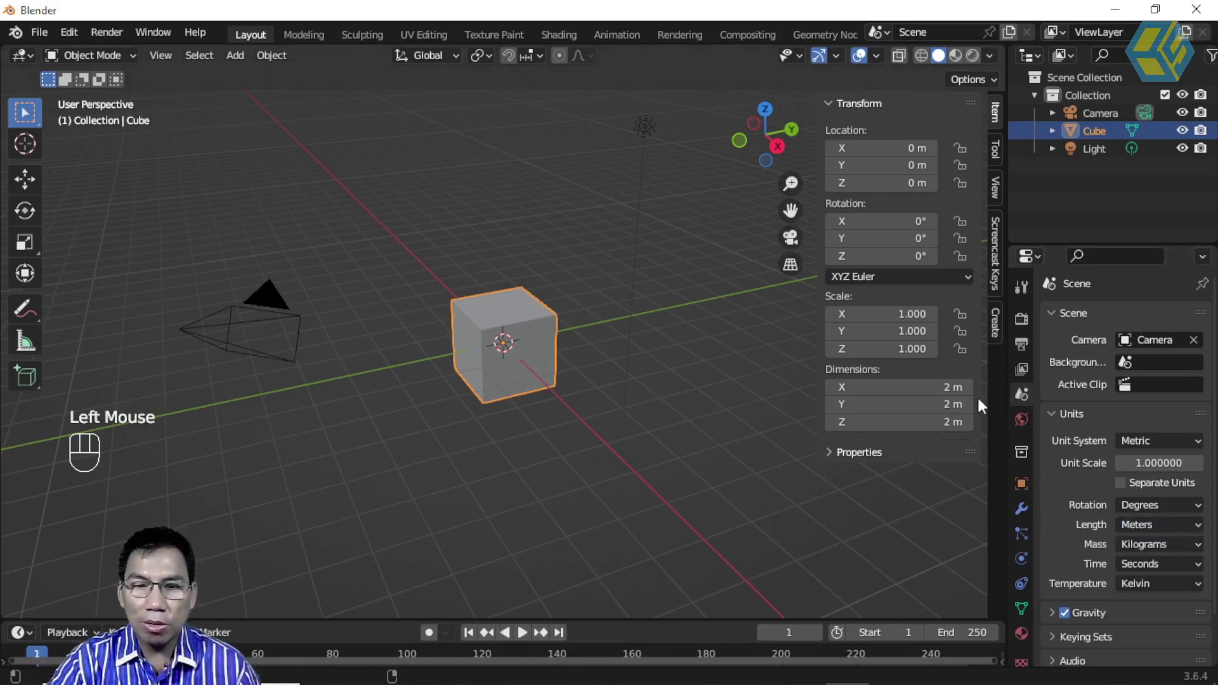
pyautogui.moveTo(1145, 530); pyautogui.dragTo(1147, 613)
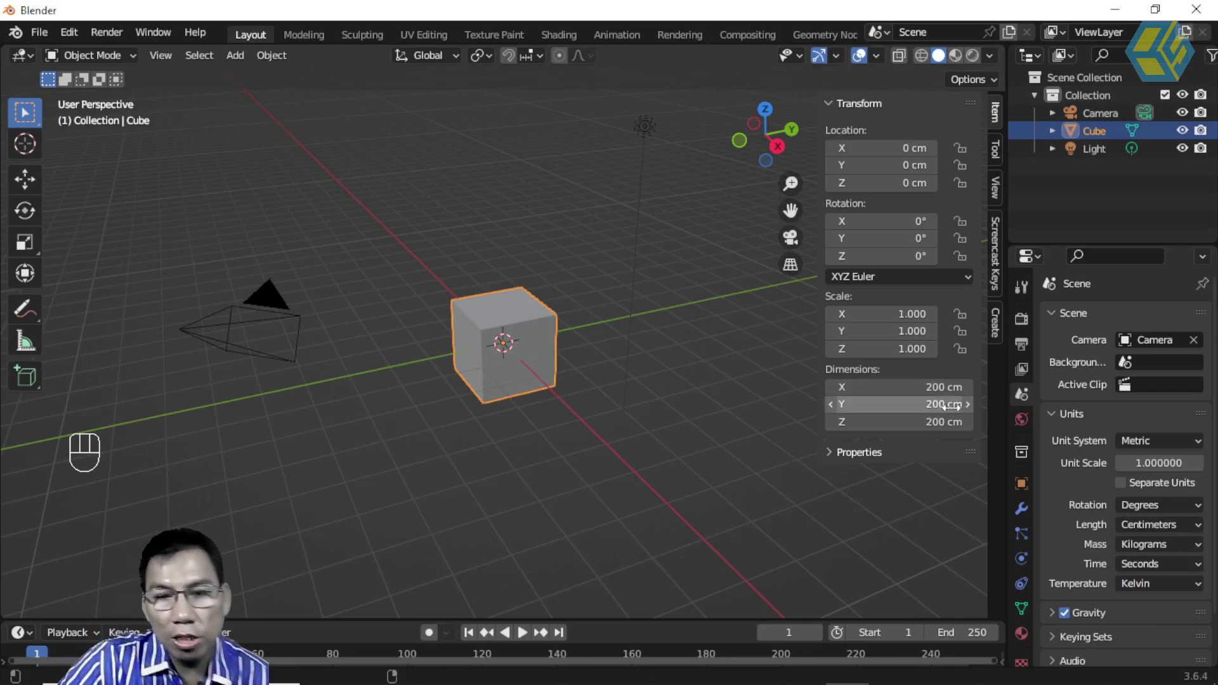
# Reselect the cube so its dimensions read 200 cm per side
pyautogui.click(595, 272)
pyautogui.click(527, 327)
pyautogui.click(554, 257)
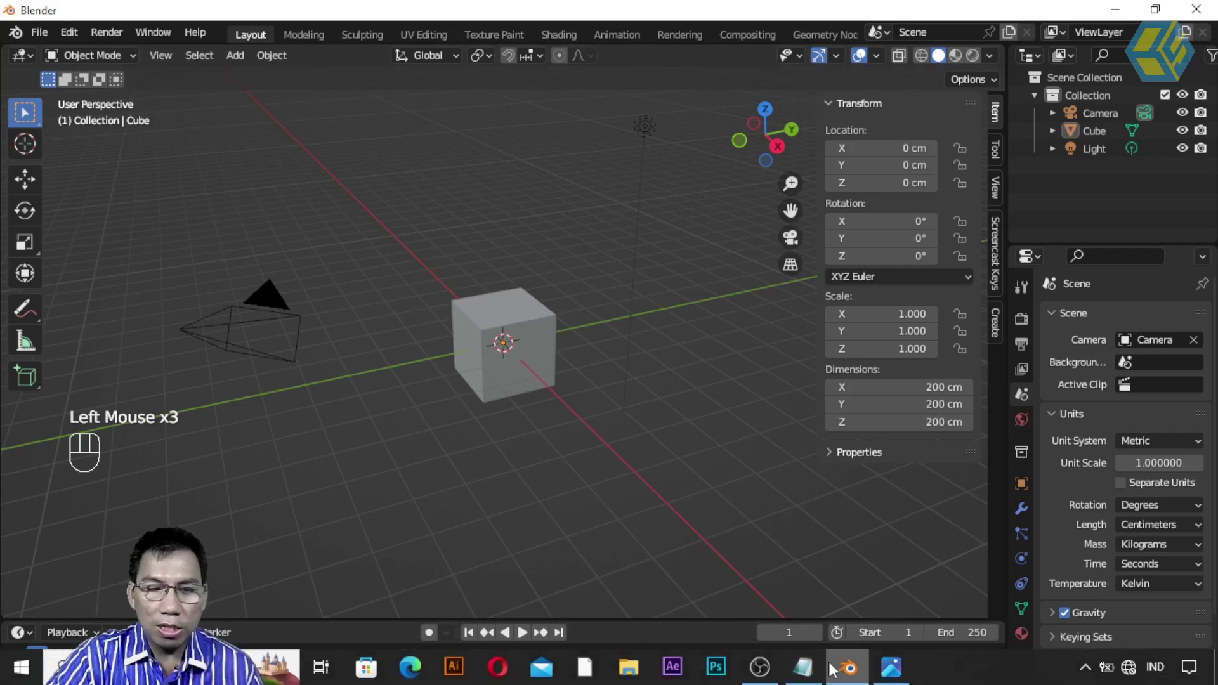
pyautogui.click(619, 361)
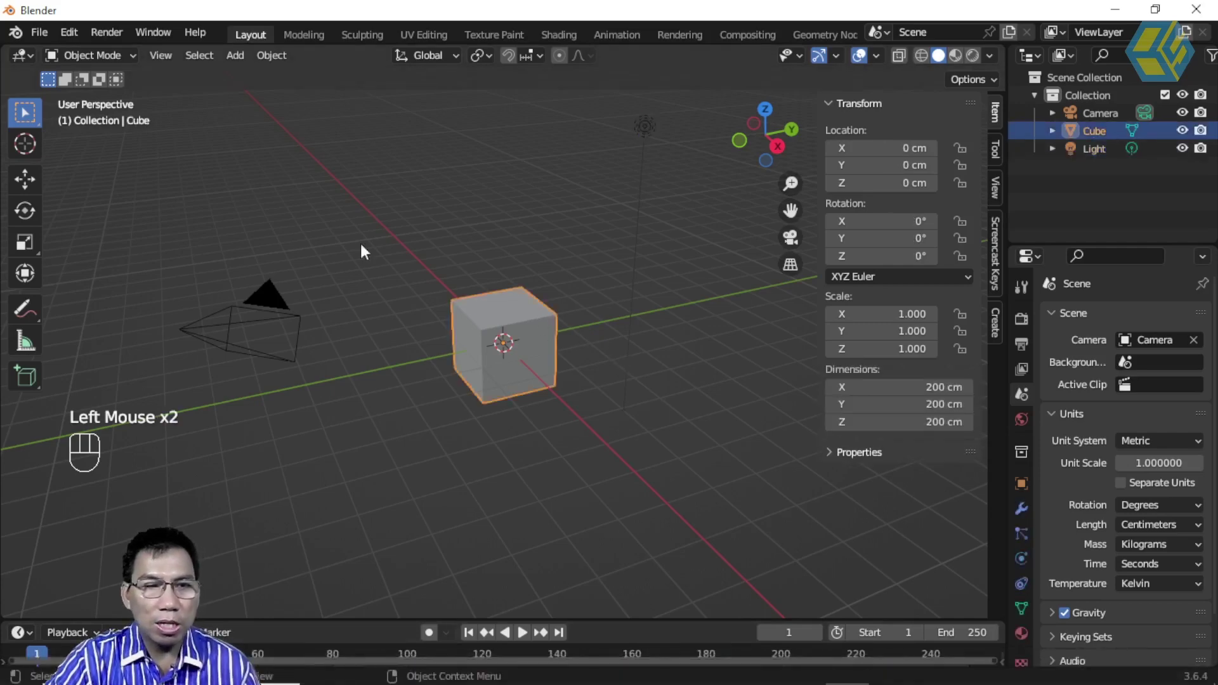
# Add a second cube to the scene with the Move tool active
pyautogui.click(36, 184)
pyautogui.moveTo(564, 331); pyautogui.dragTo(553, 378)
pyautogui.click(554, 357)
pyautogui.moveTo(238, 57); pyautogui.dragTo(432, 148)
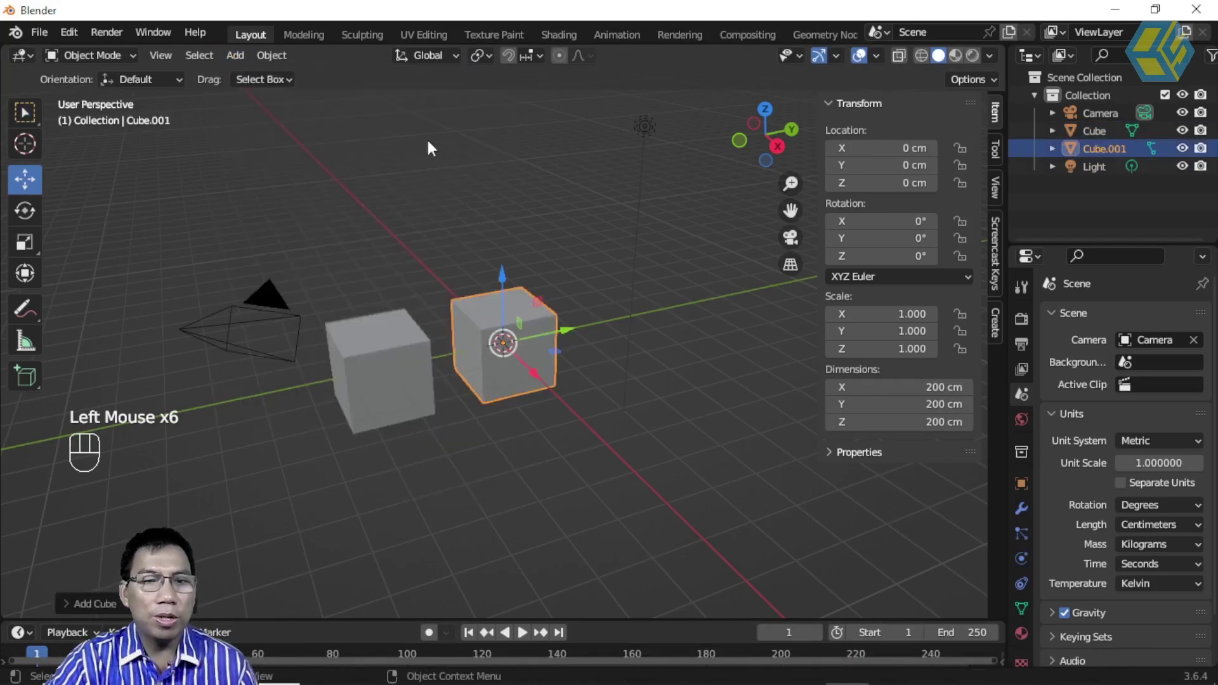
pyautogui.scroll(3)
# Slide the original cube sideways along Y and bring up the packaging reference image
pyautogui.click(604, 324)
pyautogui.click(566, 325)
pyautogui.moveTo(1114, 133); pyautogui.dragTo(1114, 158)
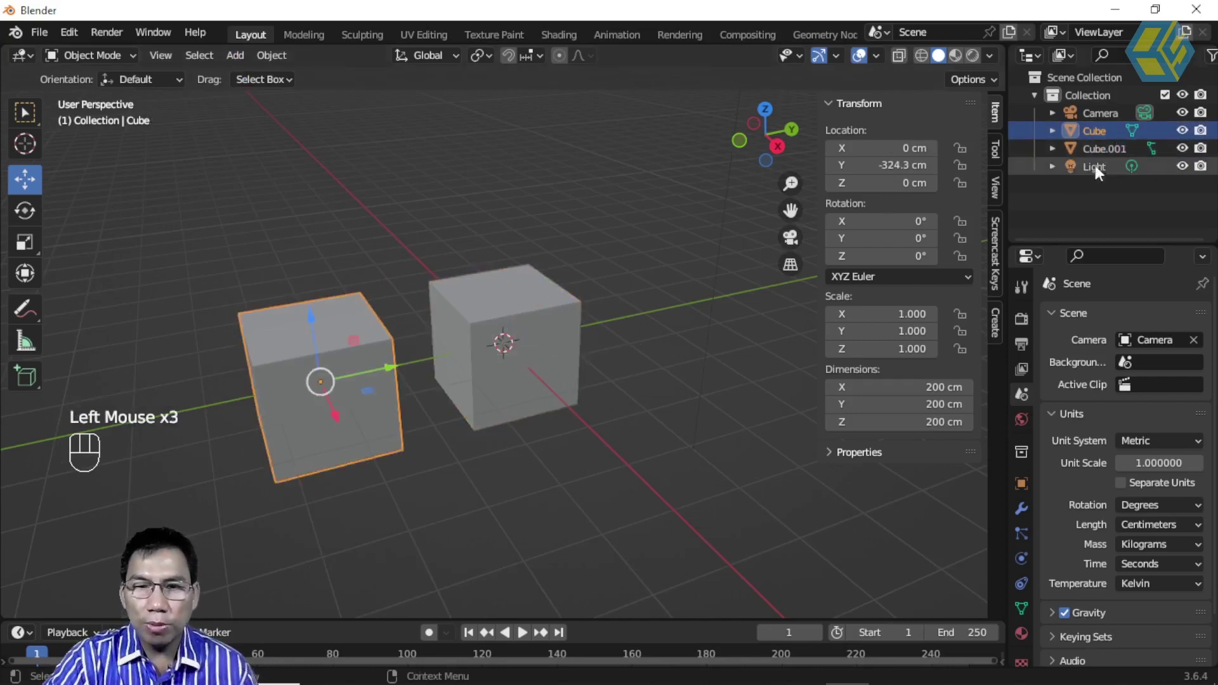
pyautogui.moveTo(621, 327); pyautogui.dragTo(494, 335)
pyautogui.click(358, 354)
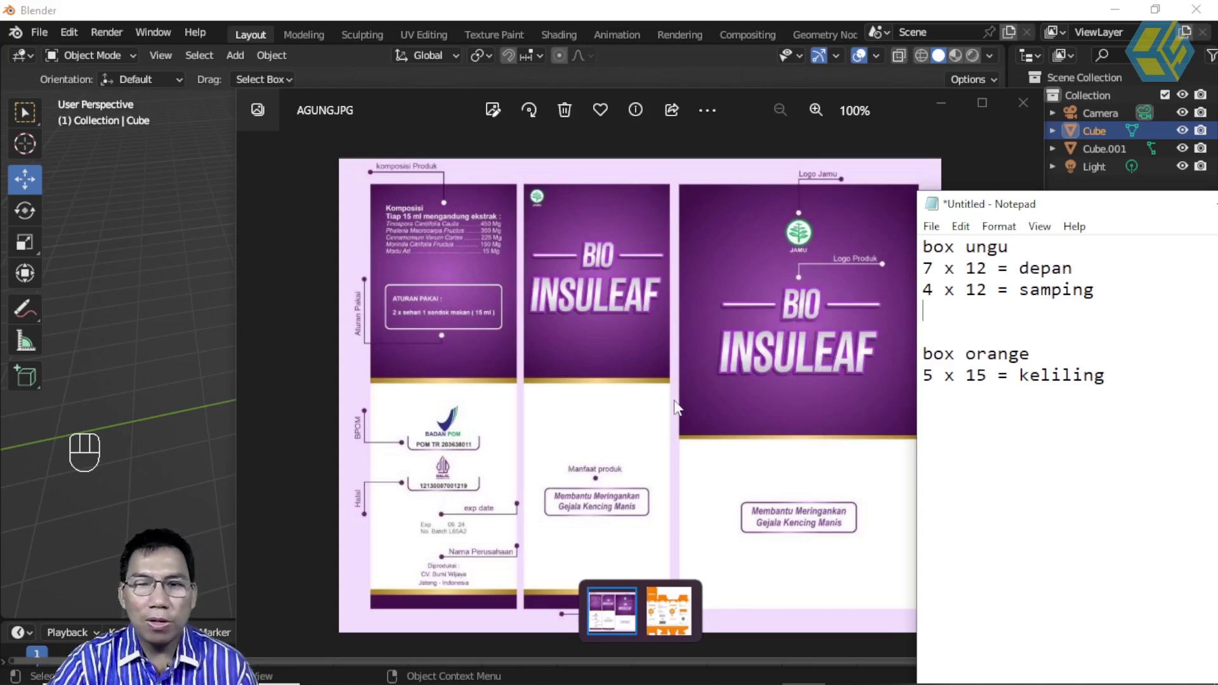
# Check the box measurements, then close the reference image and return to the scene
pyautogui.click(195, 279)
pyautogui.moveTo(357, 268); pyautogui.dragTo(361, 328)
pyautogui.click(357, 351)
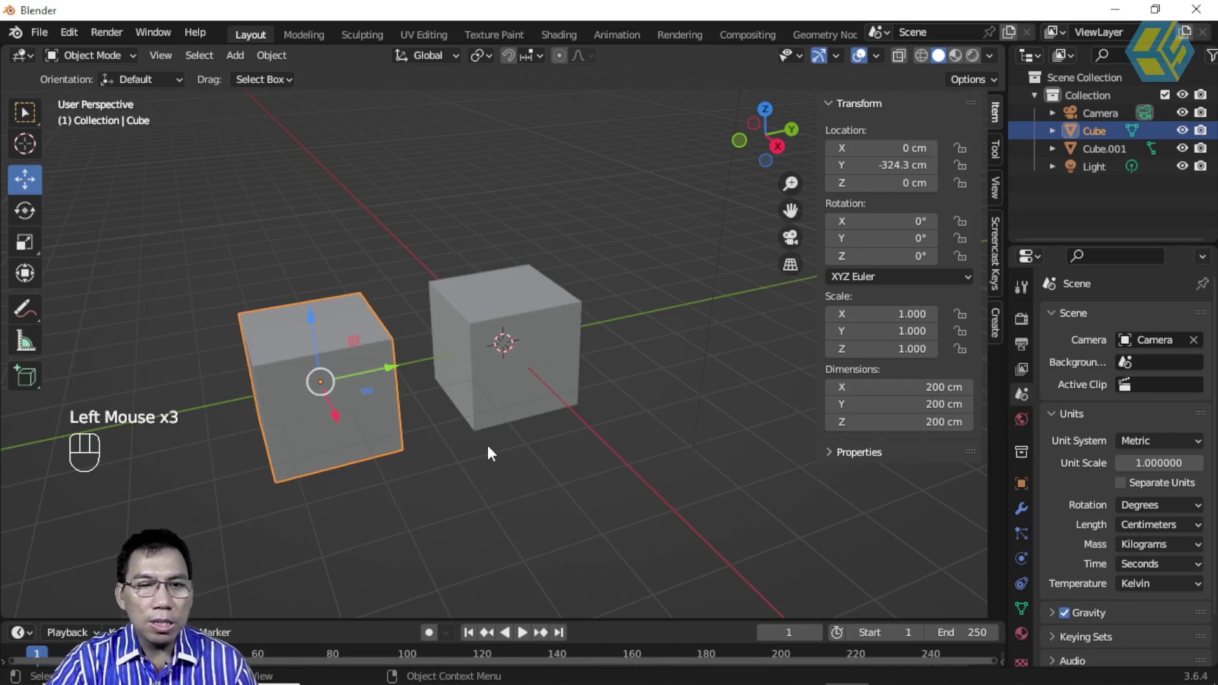
pyautogui.scroll(-3)
# Resize the original cube to 4 × 7 × 12 cm and frame the view on it
pyautogui.moveTo(489, 447); pyautogui.dragTo(801, 147)
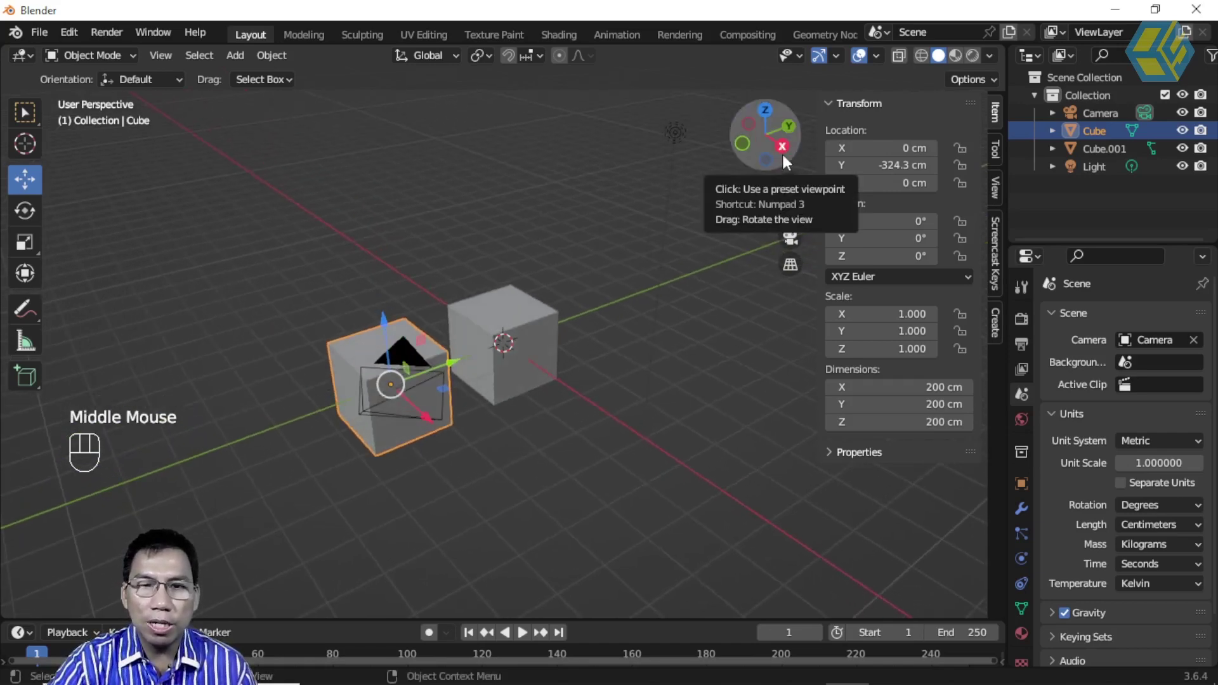
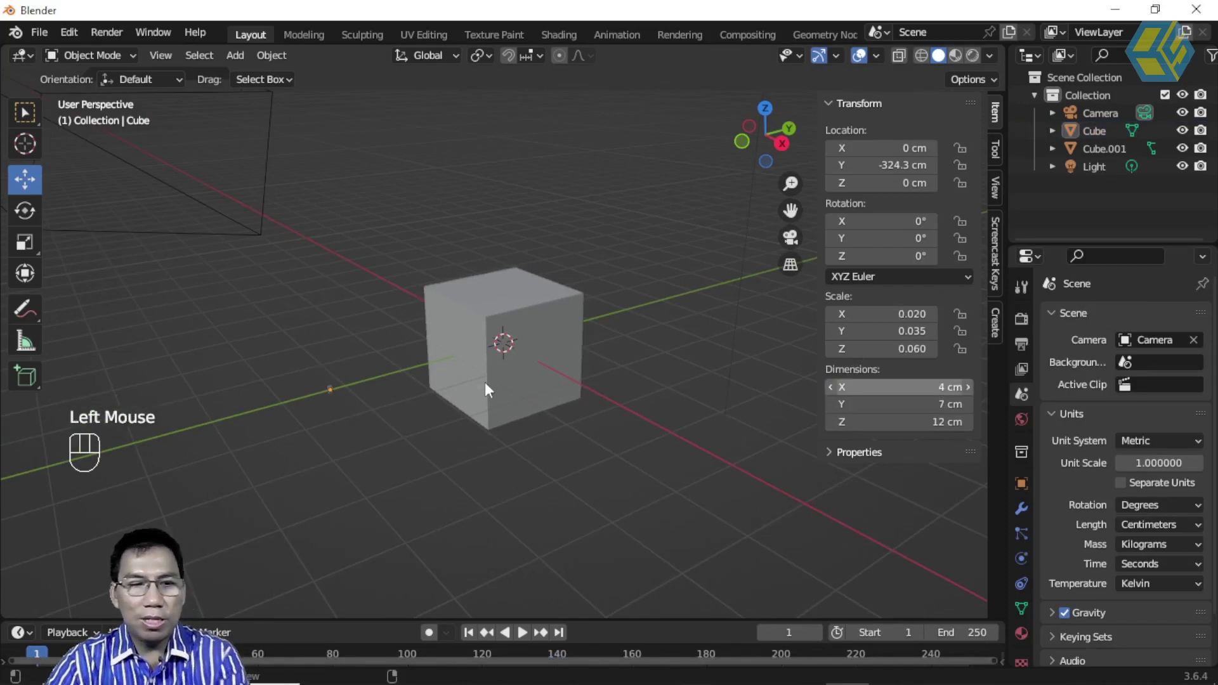
pyautogui.click(357, 406)
pyautogui.click(334, 395)
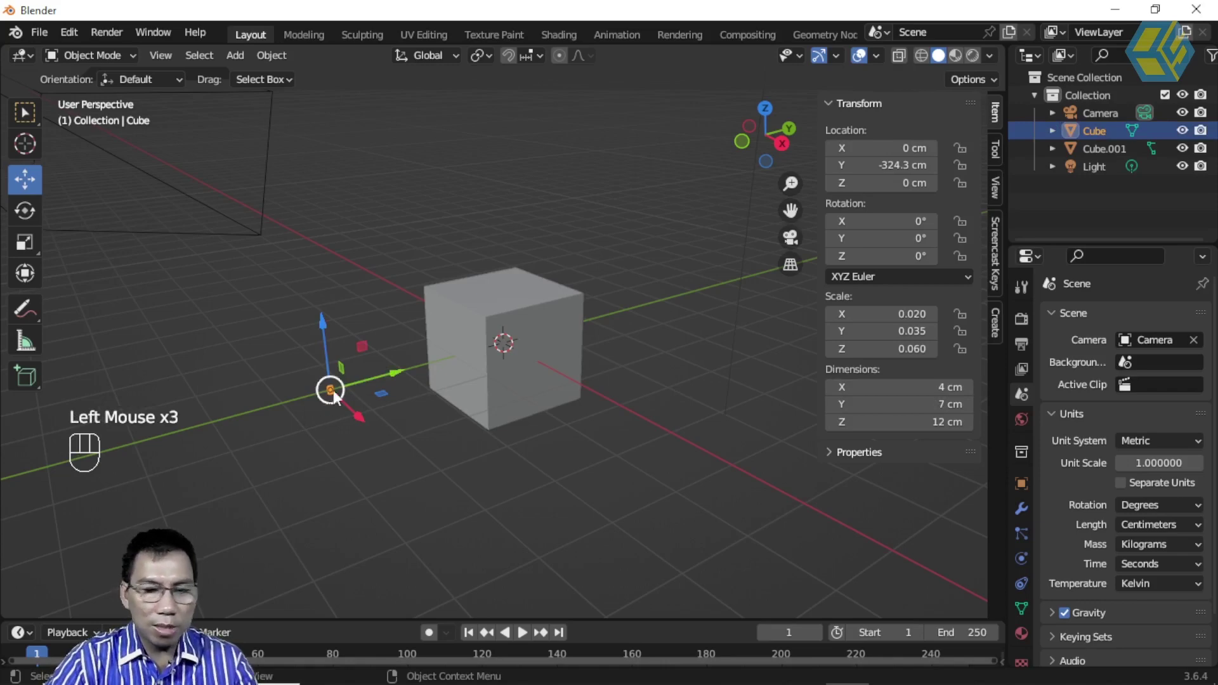
pyautogui.press('KP_Decimal')
pyautogui.scroll(-3)
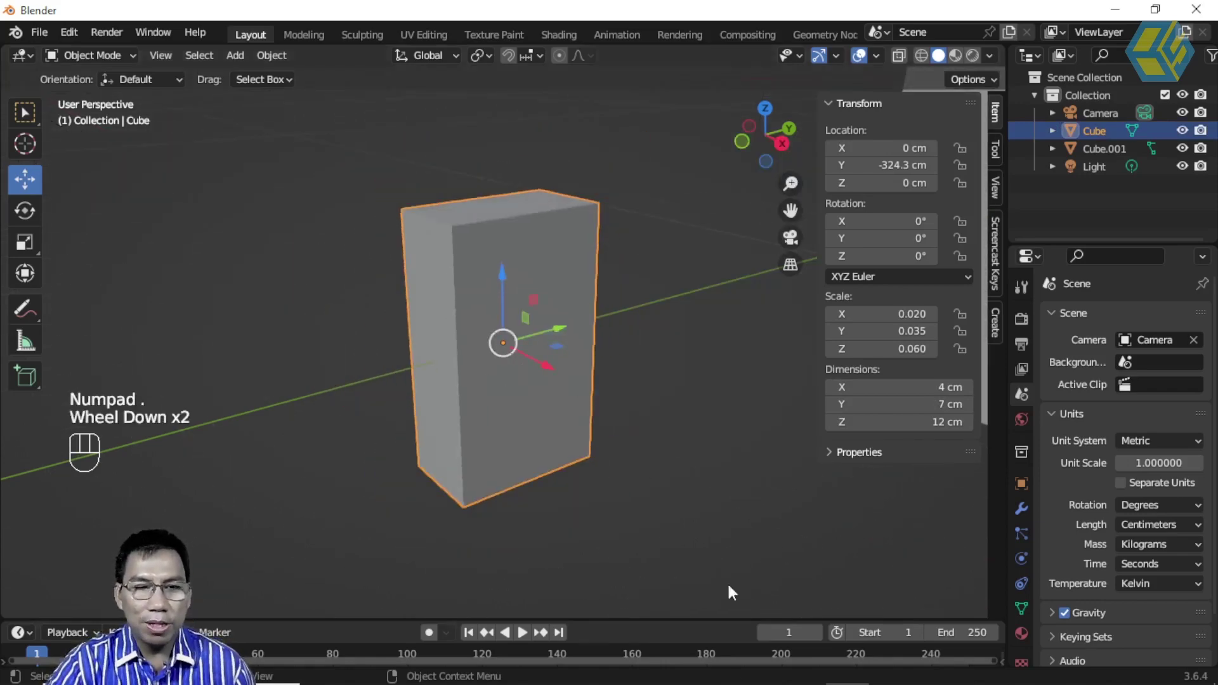
pyautogui.moveTo(625, 356); pyautogui.dragTo(643, 334)
pyautogui.scroll(-3)
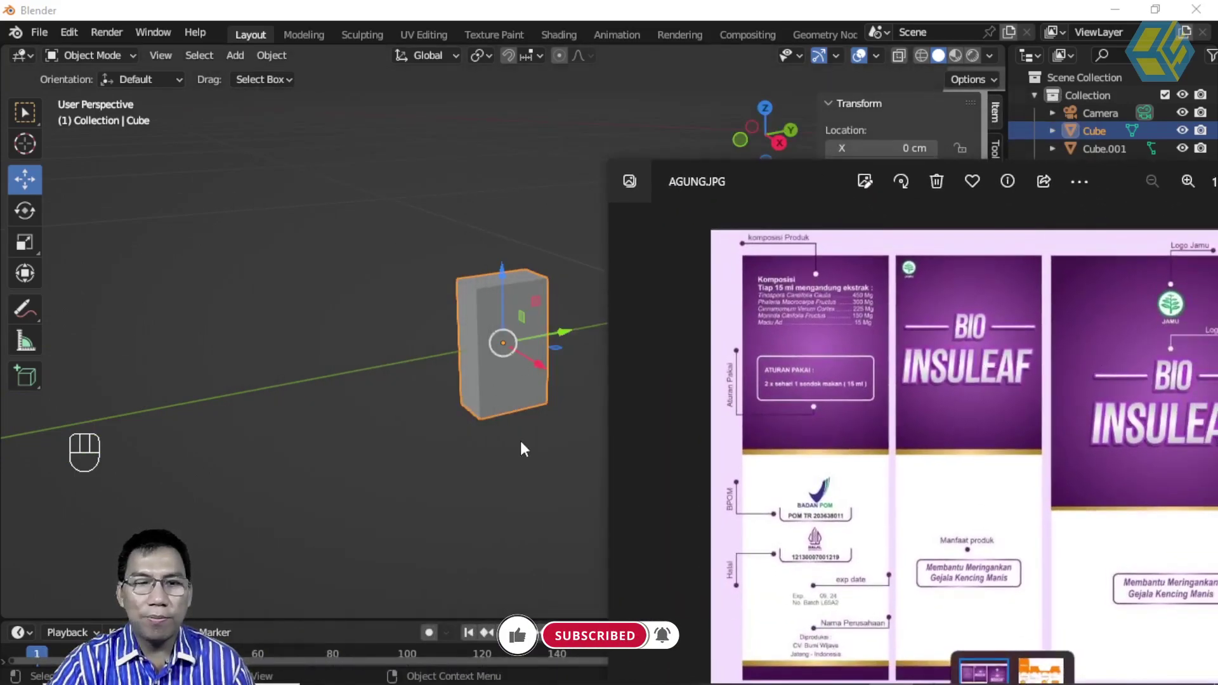
# Review the packaging design image, close it and select the second cube in Blender
pyautogui.click(535, 437)
pyautogui.scroll(-3)
pyautogui.scroll(-3)
pyautogui.click(702, 419)
pyautogui.scroll(-3)
pyautogui.scroll(3)
pyautogui.scroll(-3)
pyautogui.click(742, 325)
pyautogui.scroll(-3)
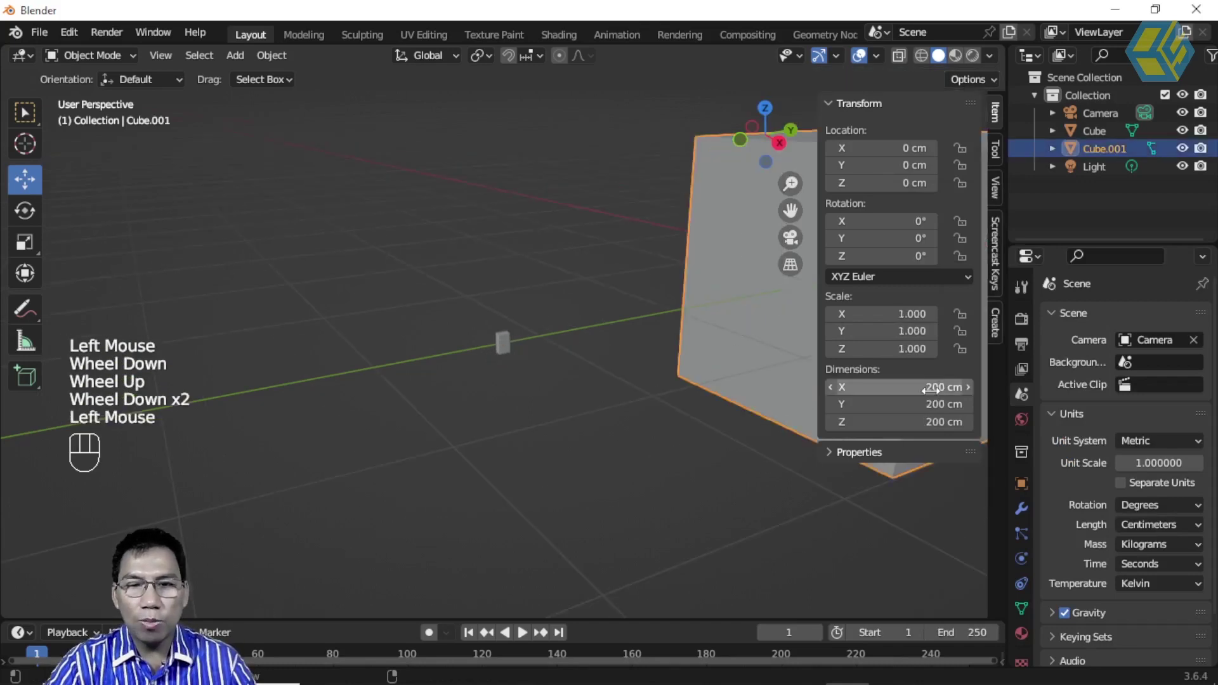
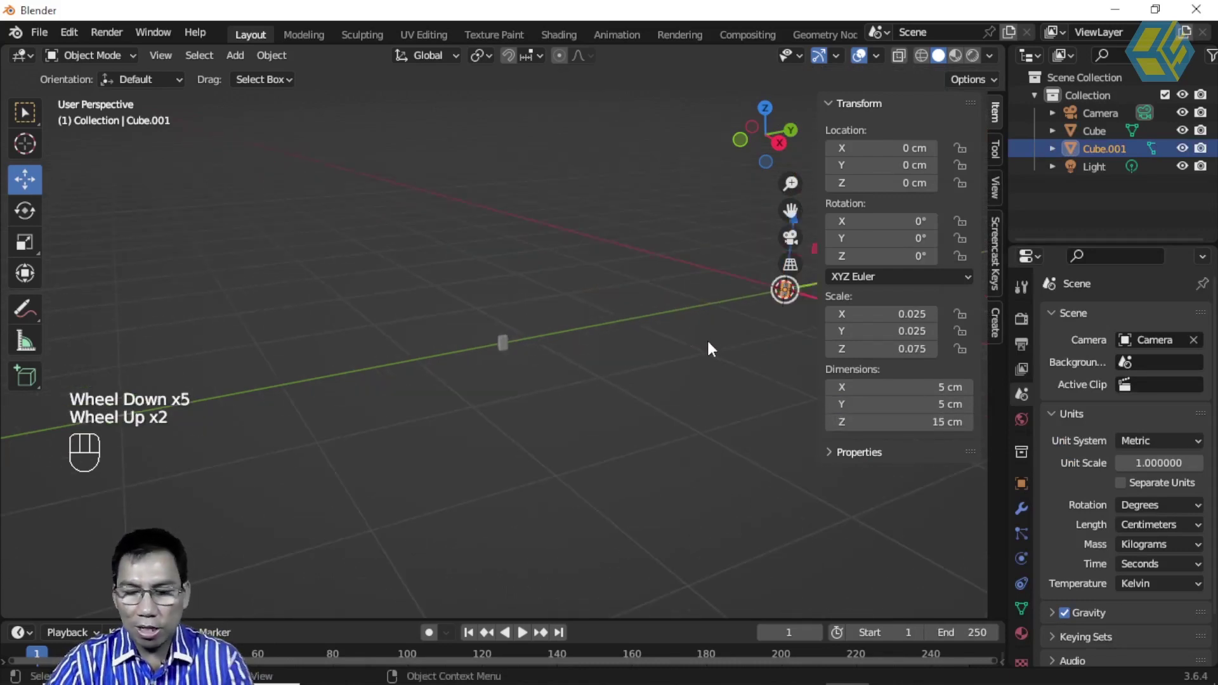
# Resize the second cube to 5 × 5 × 15 cm and frame the view on it
pyautogui.press('KP_Decimal')
pyautogui.scroll(3)
pyautogui.scroll(3)
pyautogui.scroll(-3)
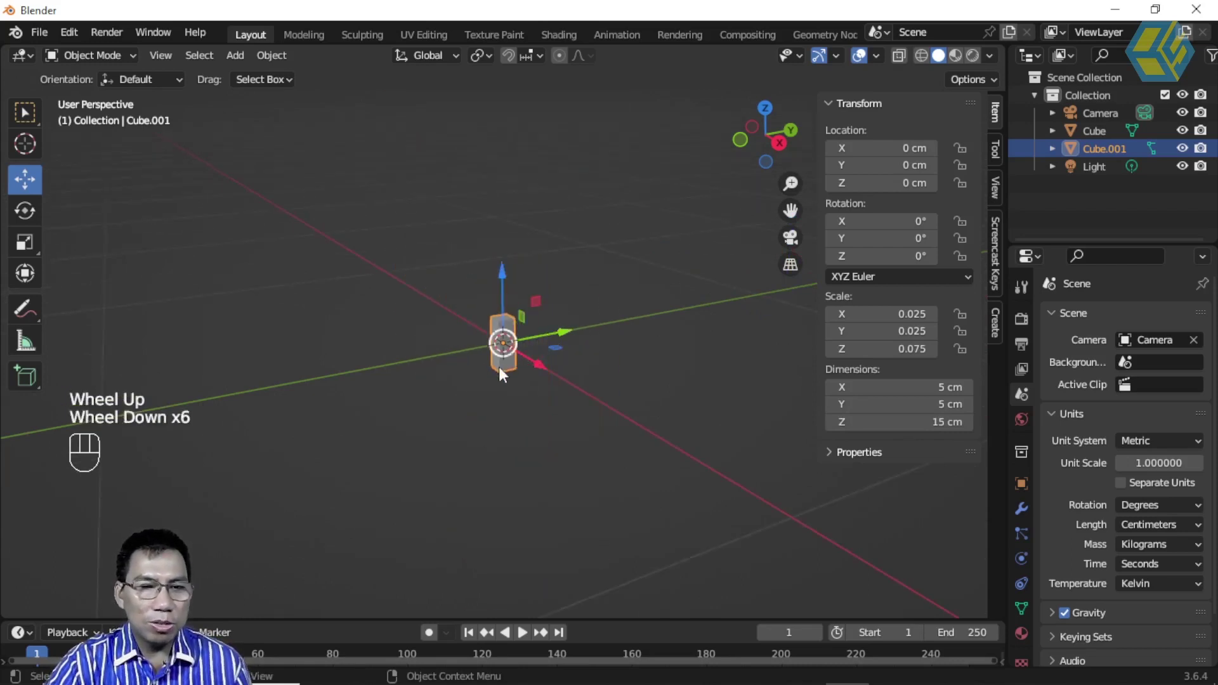
pyautogui.scroll(-3)
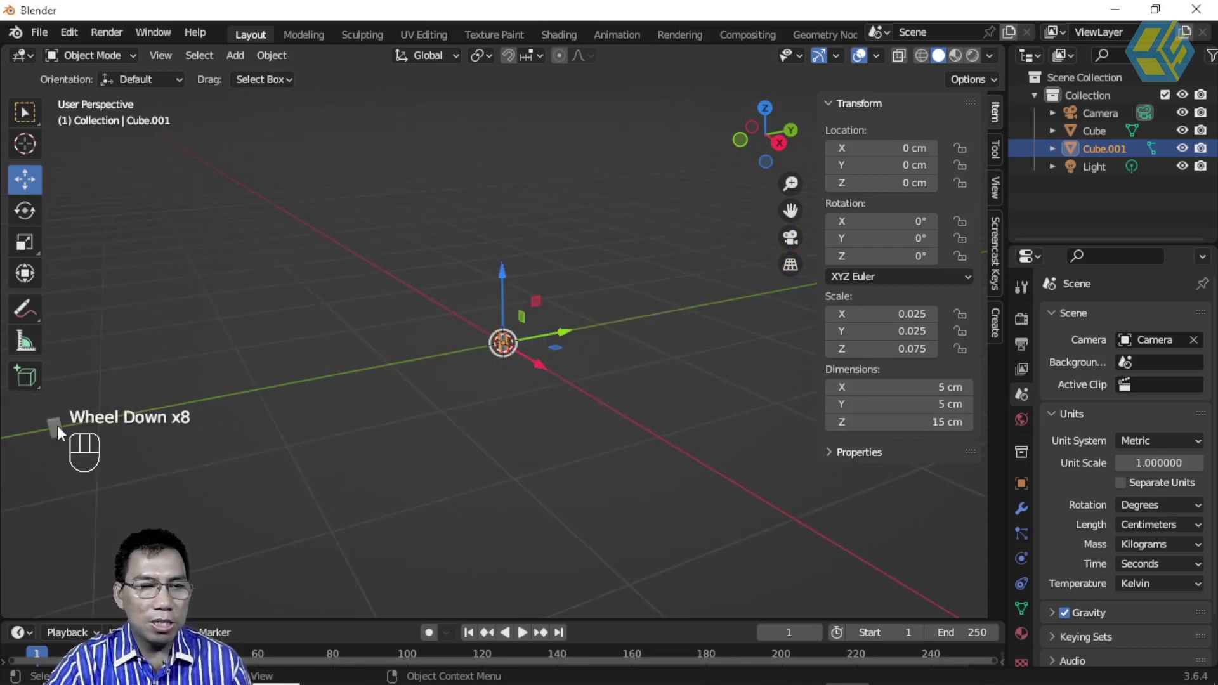
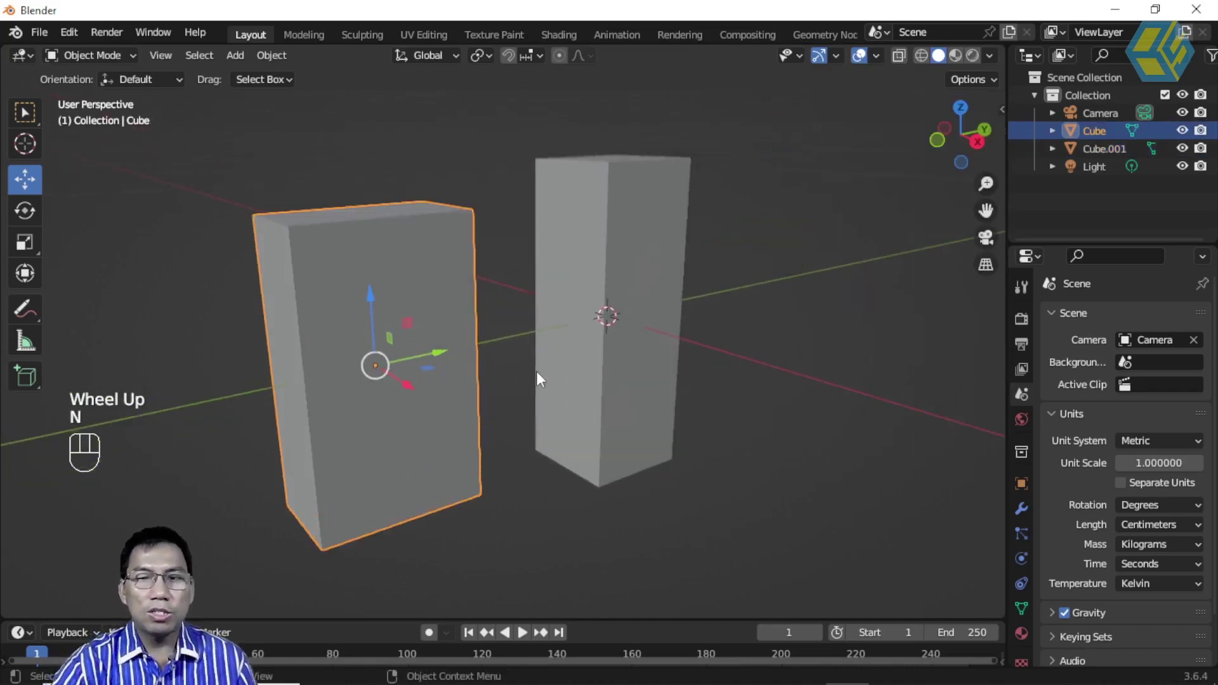
# Orbit around both boxes and select the taller second box
pyautogui.middleClick(535, 351)
pyautogui.scroll(3)
pyautogui.click(788, 247)
pyautogui.click(649, 190)
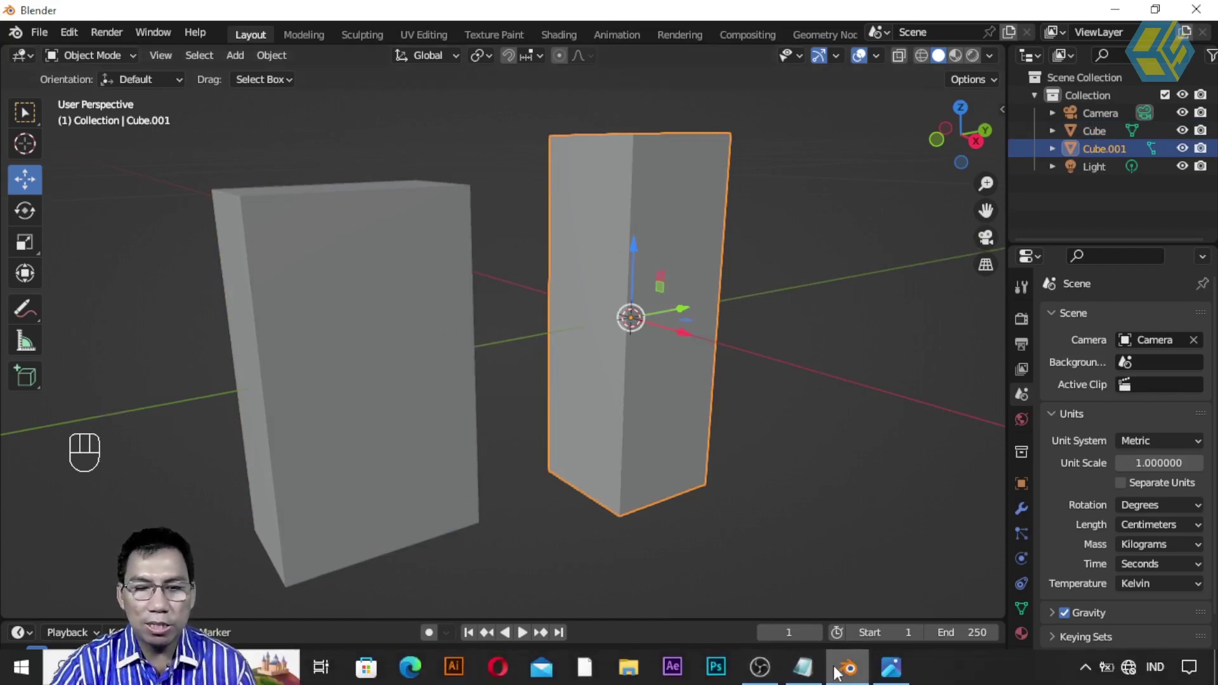
pyautogui.click(516, 198)
# Give the second box a new material with the IFTA.jpg image as base colour
pyautogui.moveTo(745, 187); pyautogui.dragTo(680, 201)
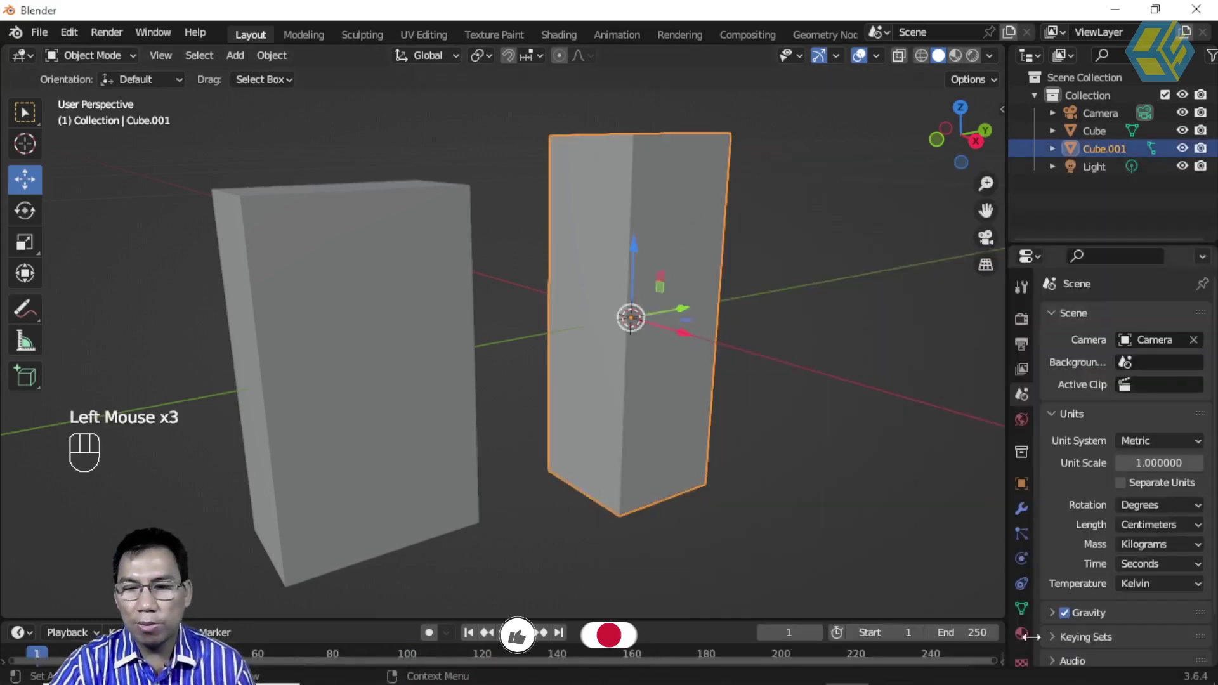
pyautogui.click(1034, 640)
pyautogui.click(1127, 400)
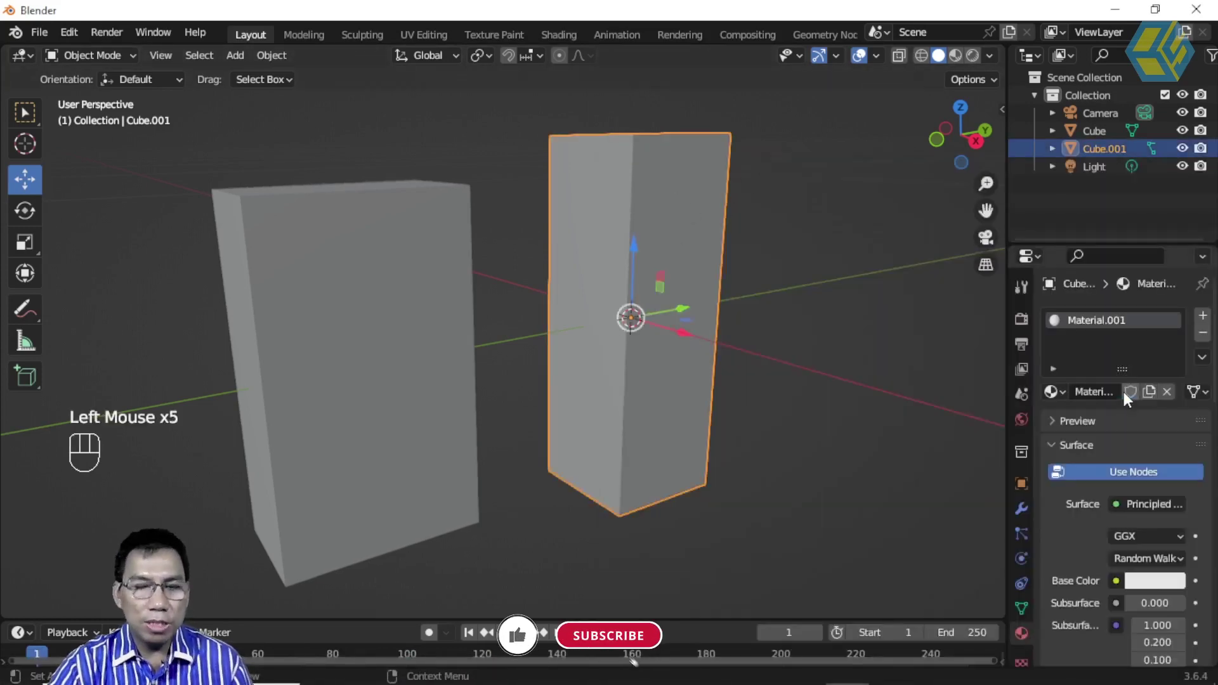
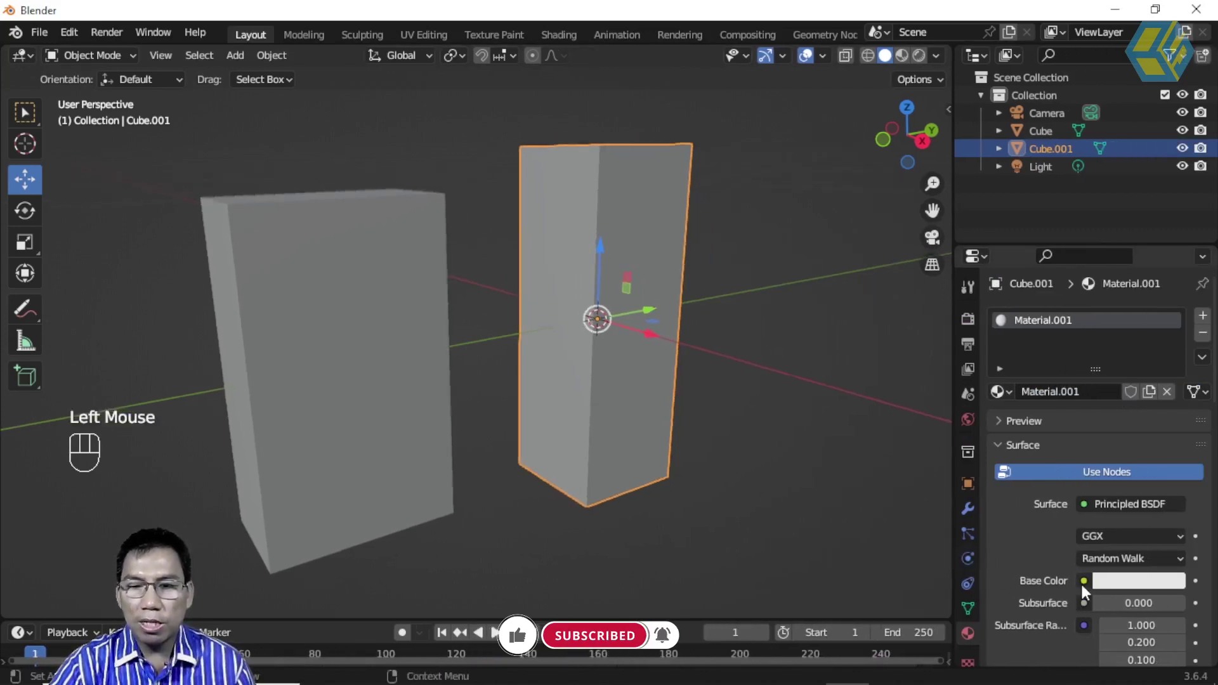
pyautogui.moveTo(1087, 589); pyautogui.dragTo(702, 430)
pyautogui.click(702, 430)
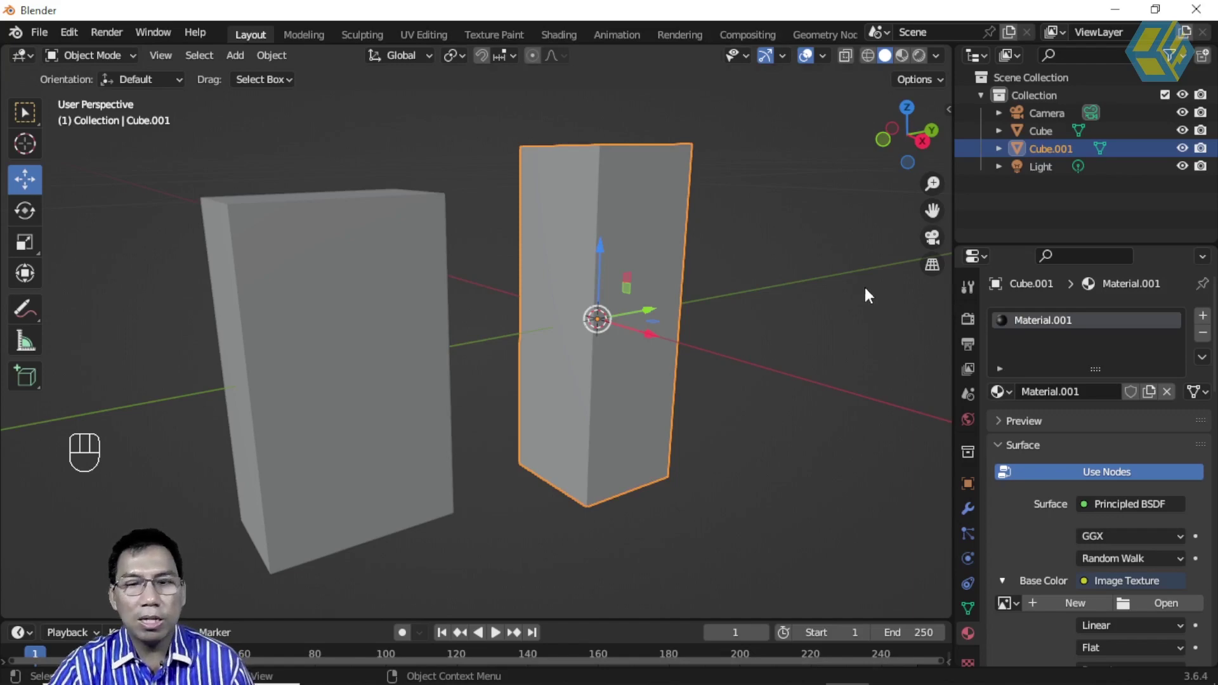
pyautogui.click(1167, 611)
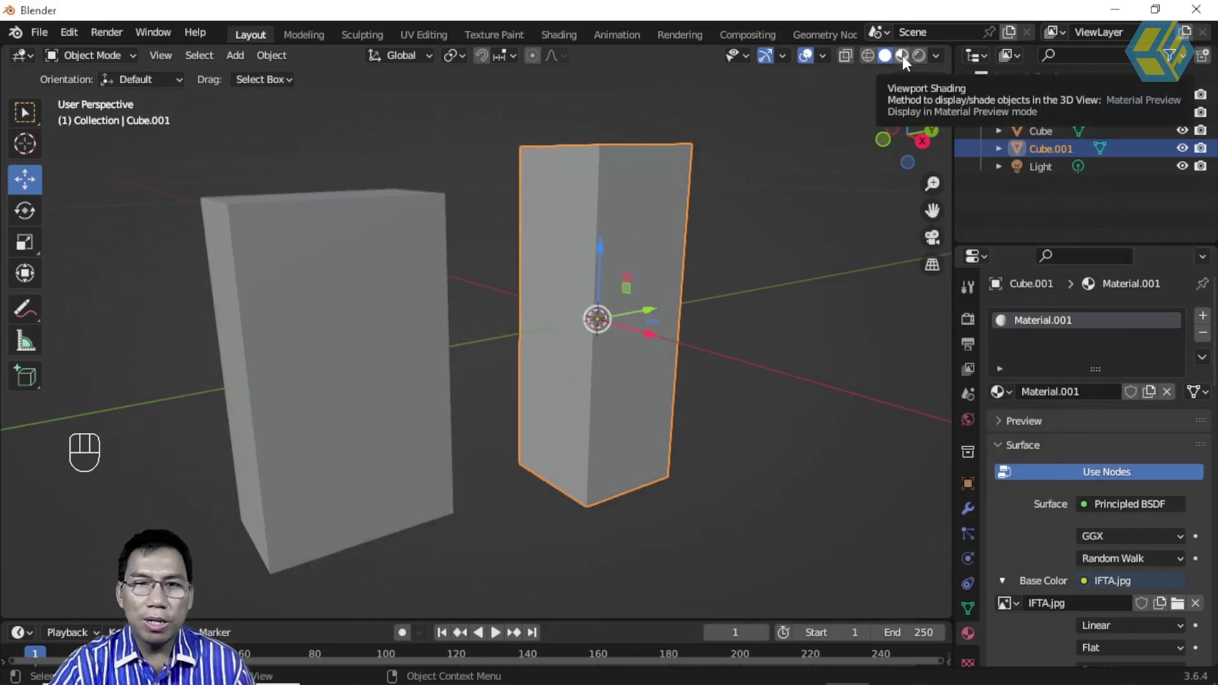
# Switch the viewport to Material Preview to show the orange IFTA texture
pyautogui.click(906, 64)
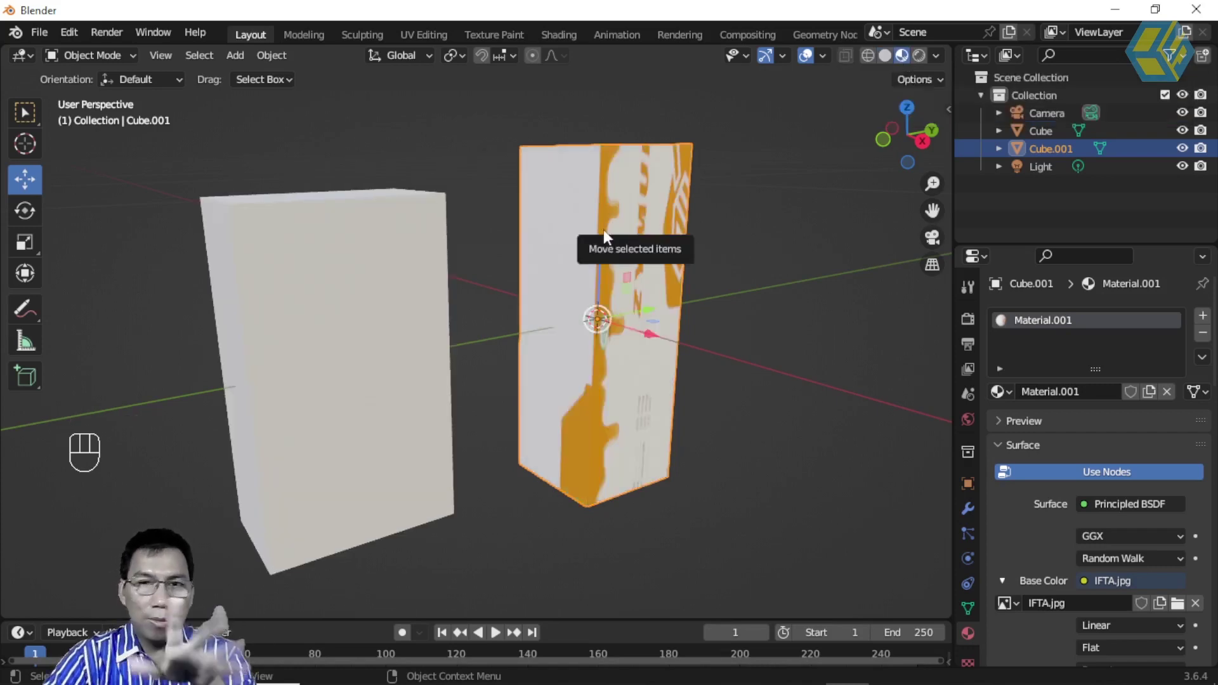
pyautogui.moveTo(719, 241); pyautogui.dragTo(676, 239)
pyautogui.moveTo(547, 282); pyautogui.dragTo(437, 323)
# Load AGUNG.JPG as the first box's base colour image texture, then deselect it
pyautogui.click(429, 322)
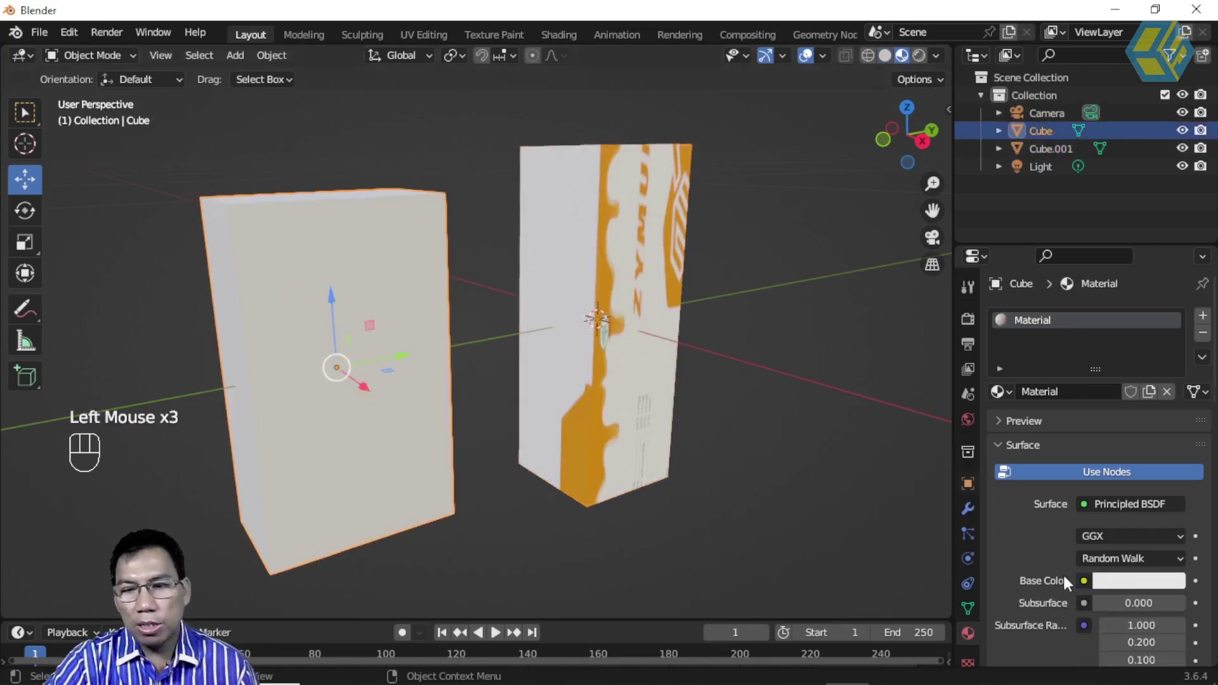
pyautogui.moveTo(1088, 589); pyautogui.dragTo(729, 425)
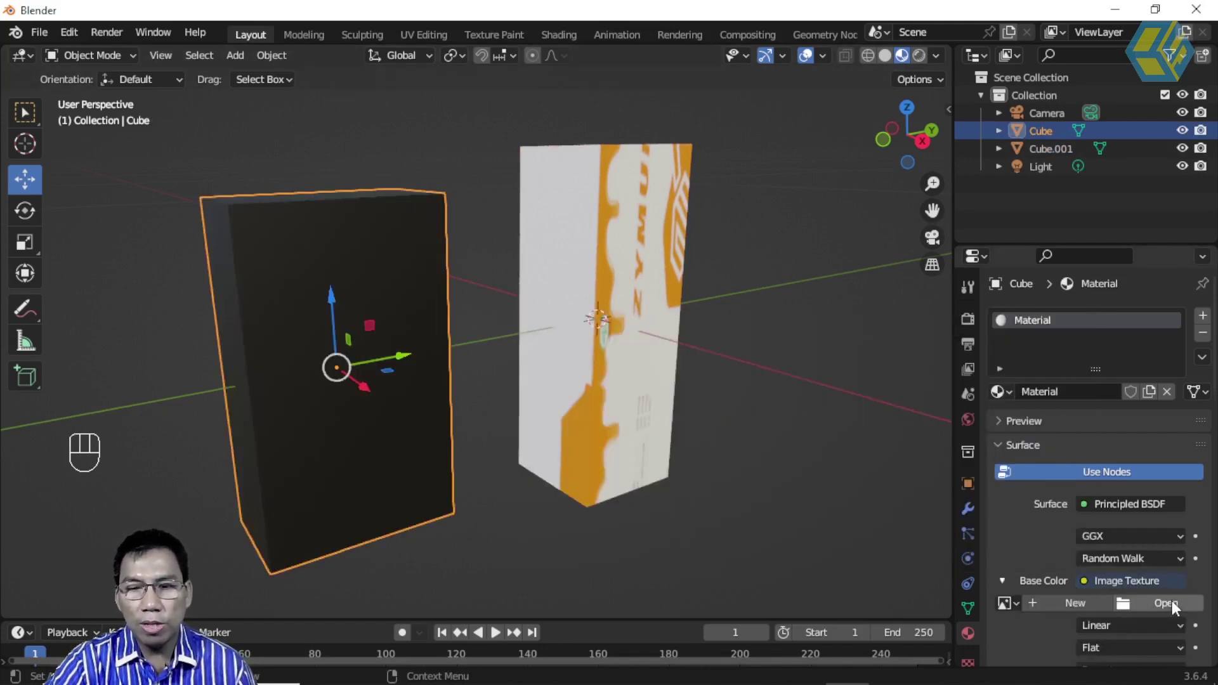
pyautogui.click(1175, 608)
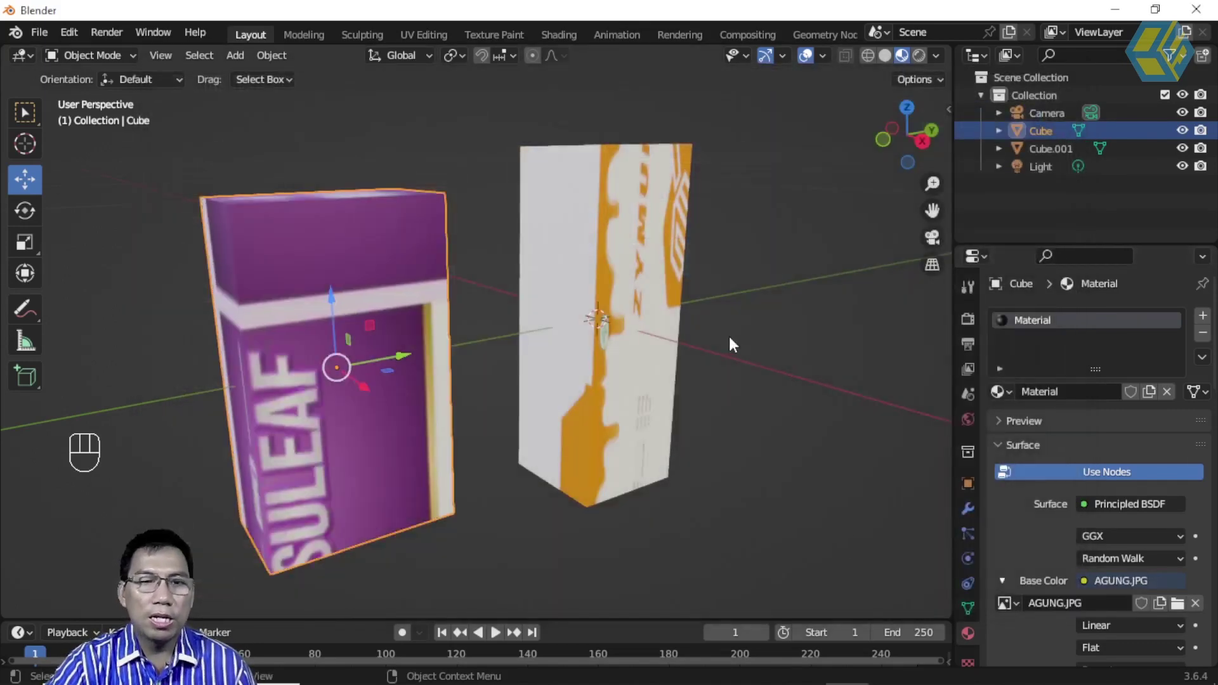
pyautogui.click(743, 294)
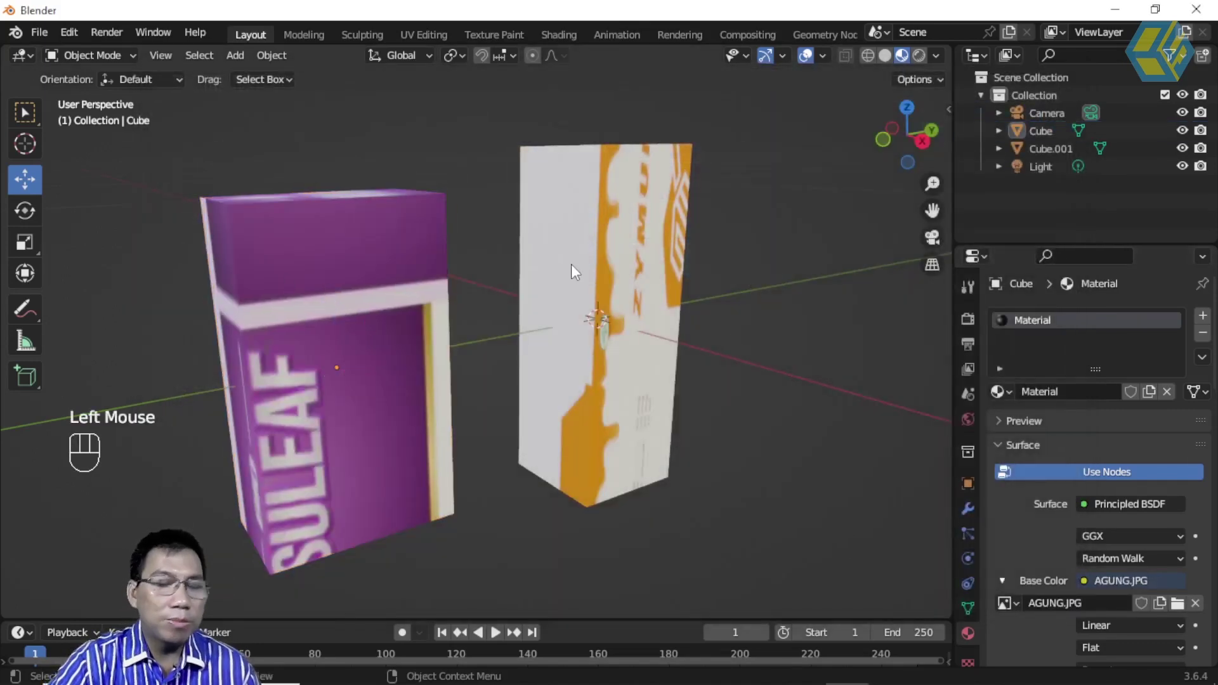
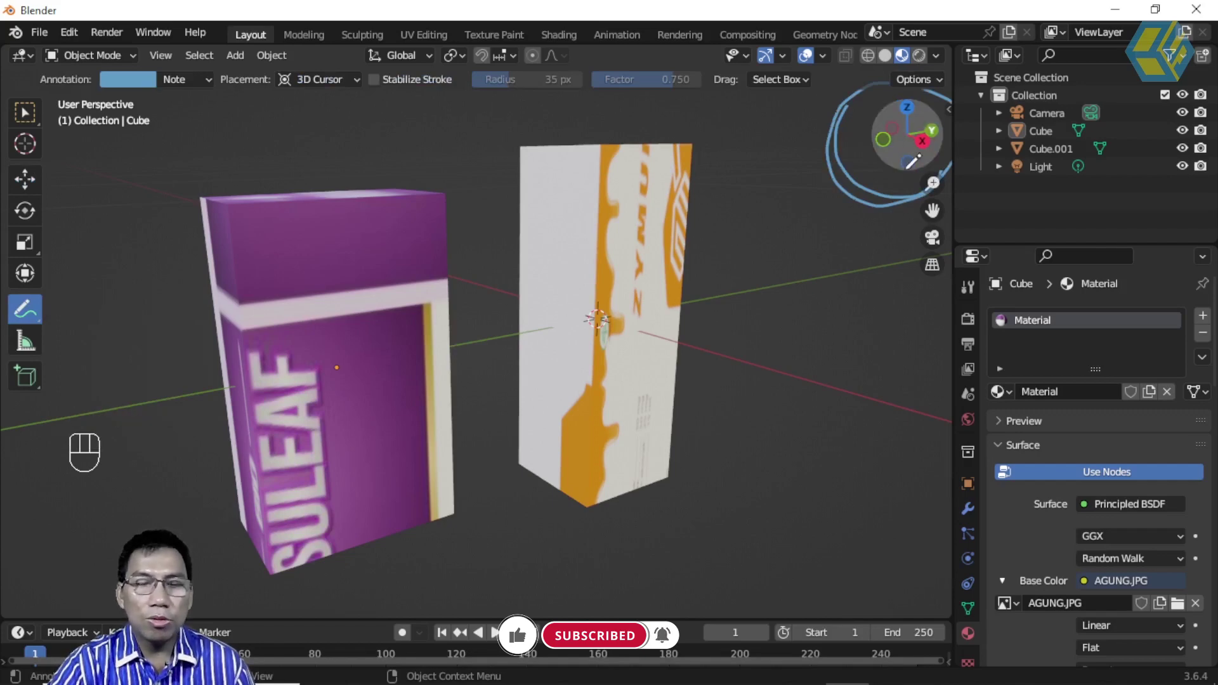
pyautogui.click(33, 314)
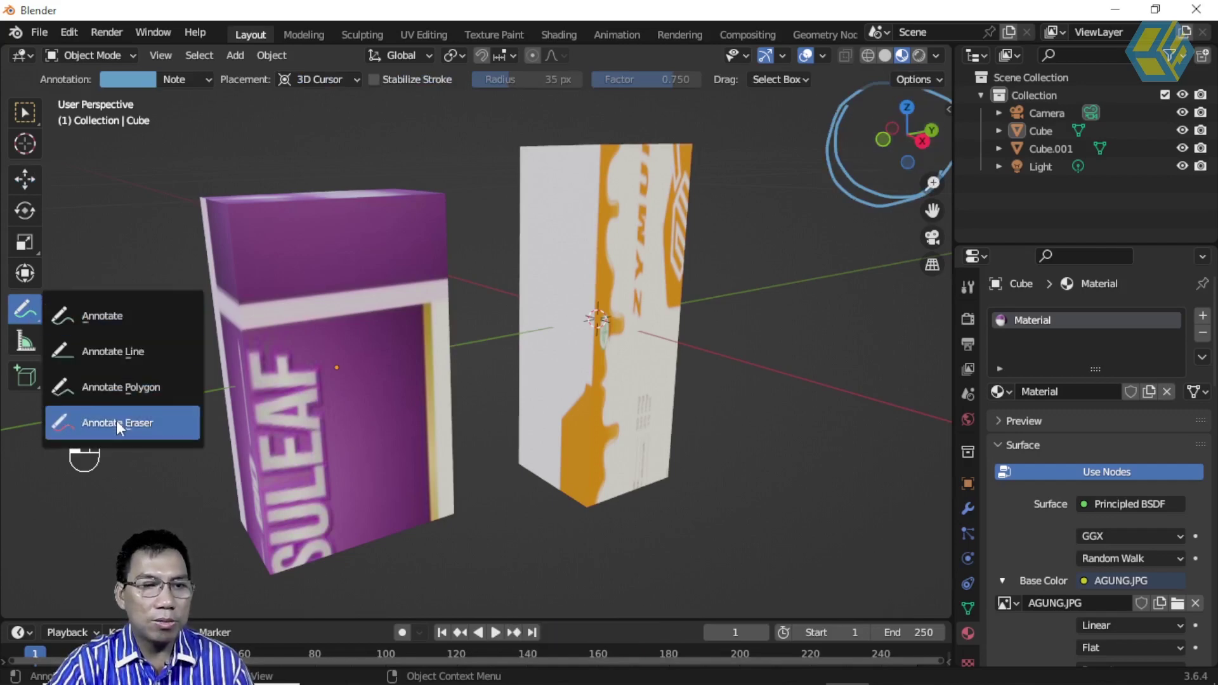
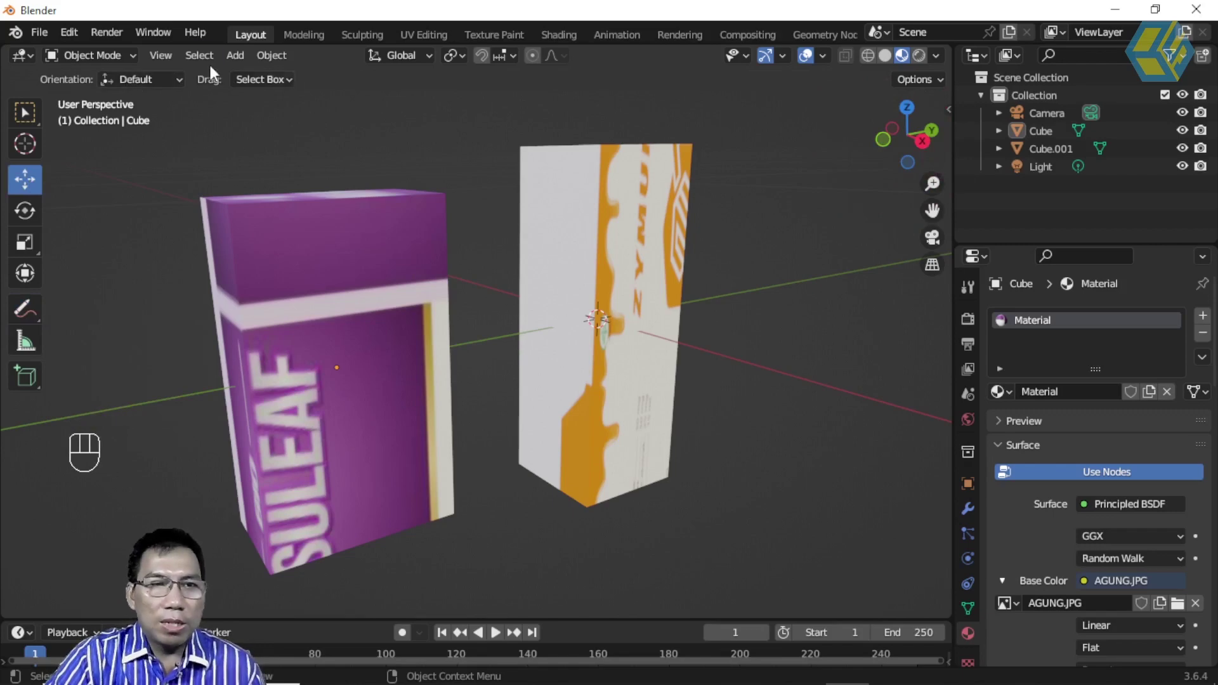
# Split the view vertically, make the left area an Image Editor and select the AGUNG box
pyautogui.moveTo(171, 59); pyautogui.dragTo(230, 459)
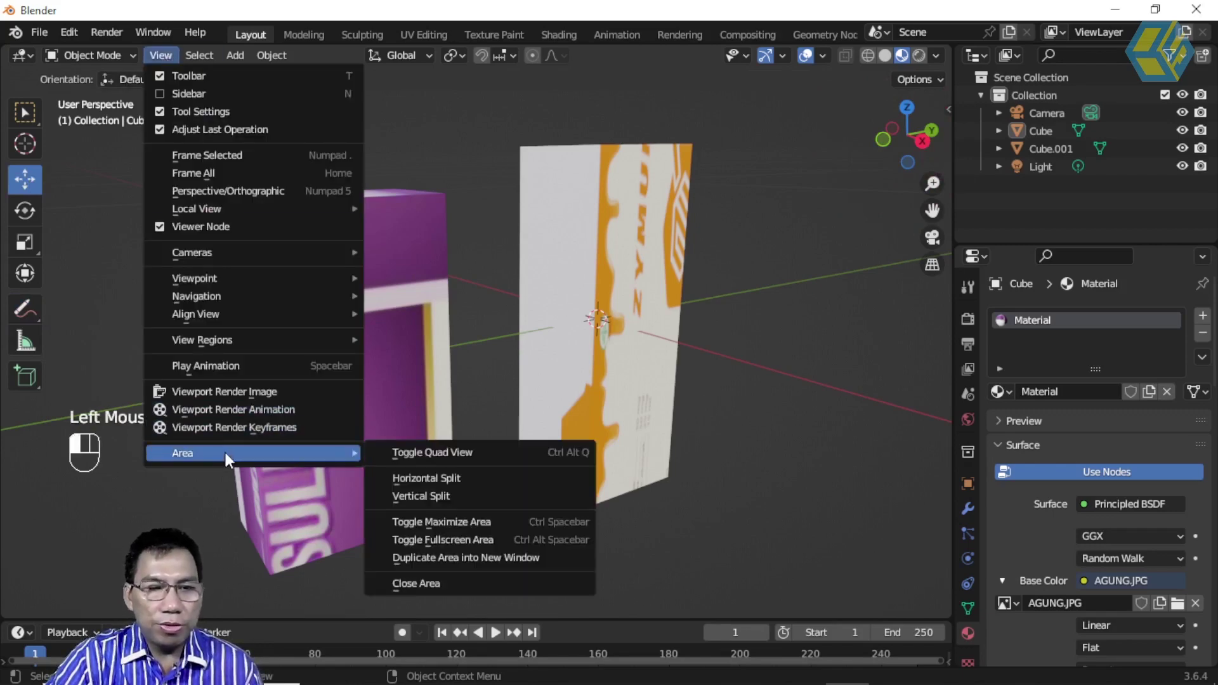
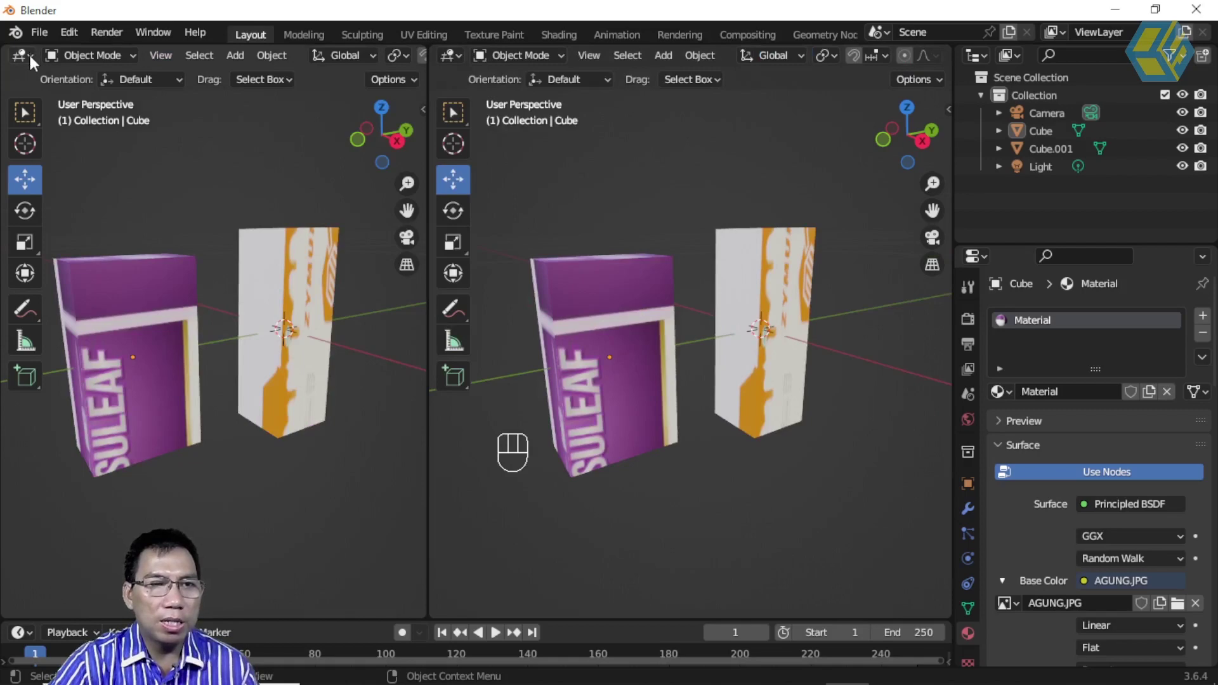
pyautogui.moveTo(38, 63); pyautogui.dragTo(67, 152)
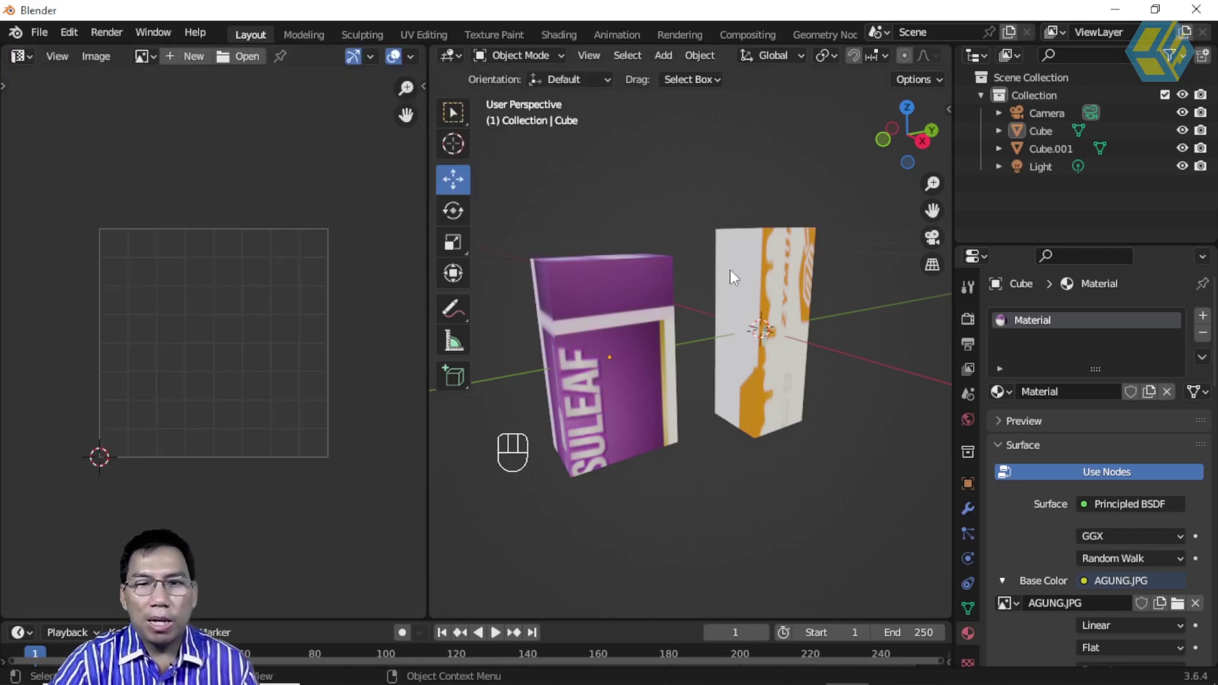
pyautogui.moveTo(620, 327); pyautogui.dragTo(1104, 230)
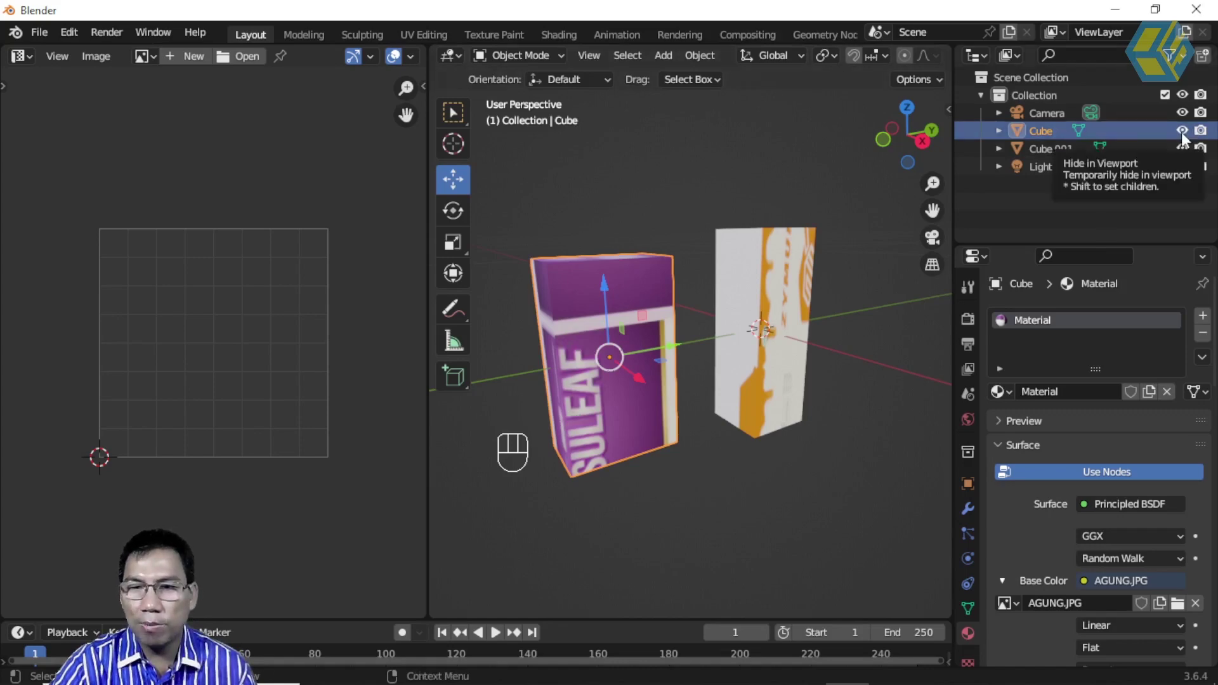
# Hide the purple Cube, select the orange Cube.001 and frame it, viewing its top
pyautogui.click(1191, 139)
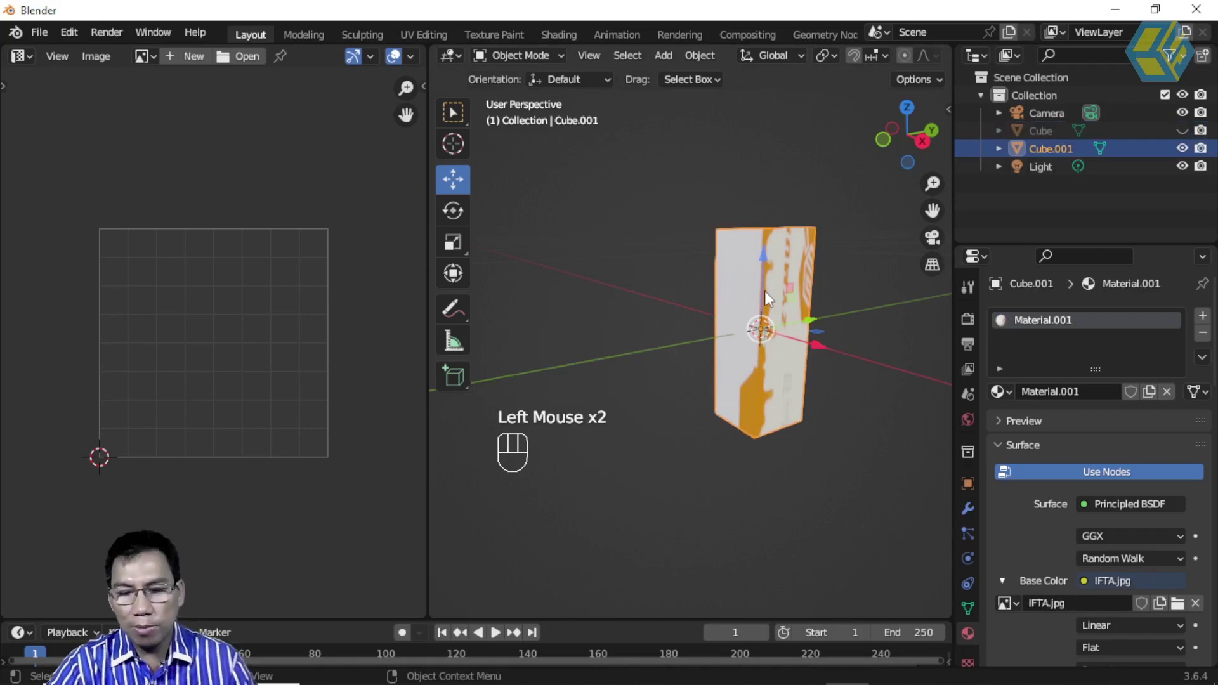
pyautogui.click(860, 227)
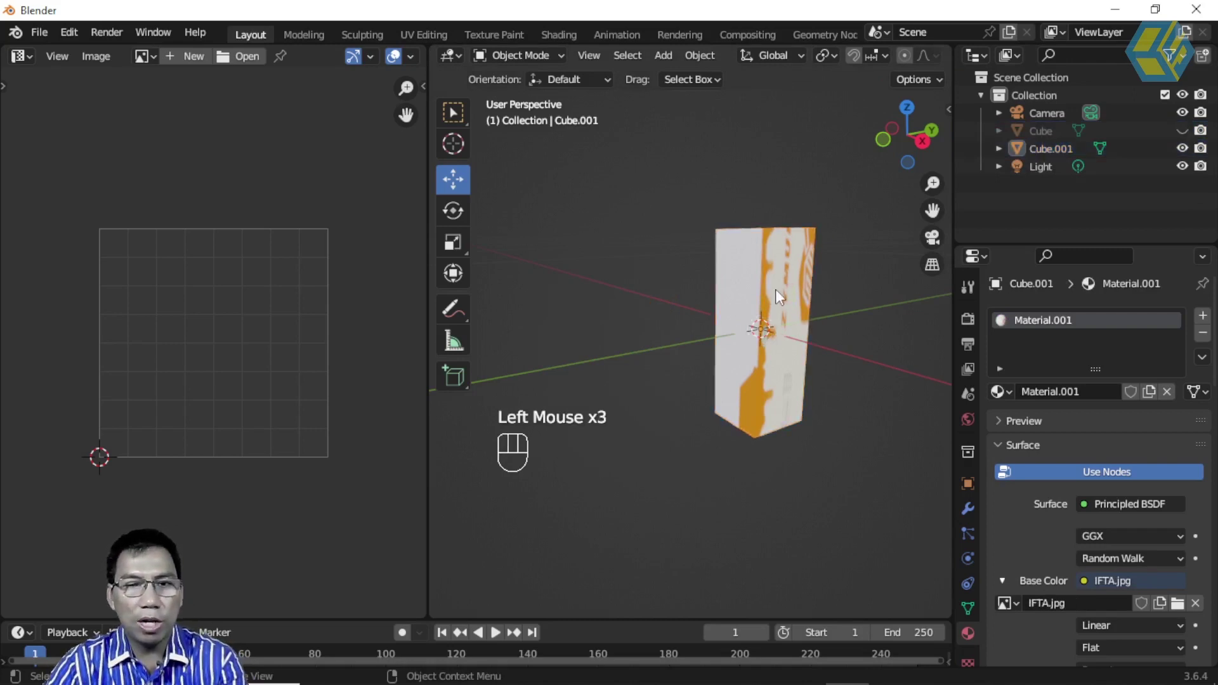
pyautogui.press('KP_Decimal')
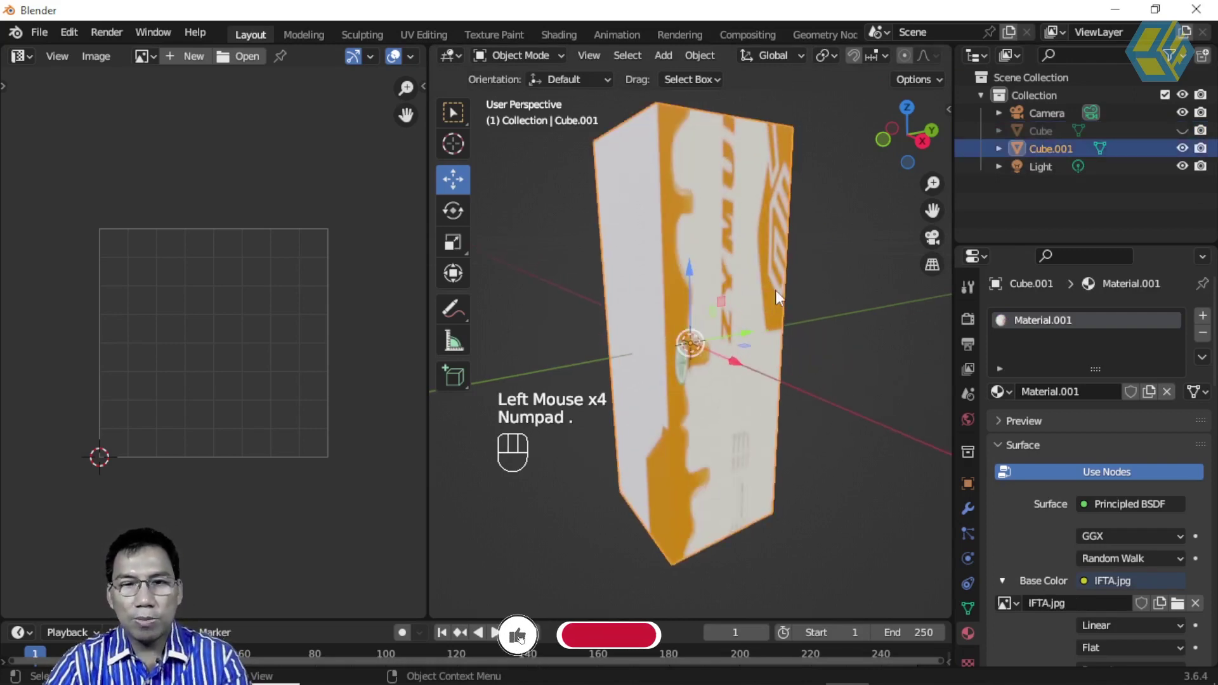
pyautogui.moveTo(791, 237); pyautogui.dragTo(707, 263)
pyautogui.moveTo(777, 283); pyautogui.dragTo(712, 260)
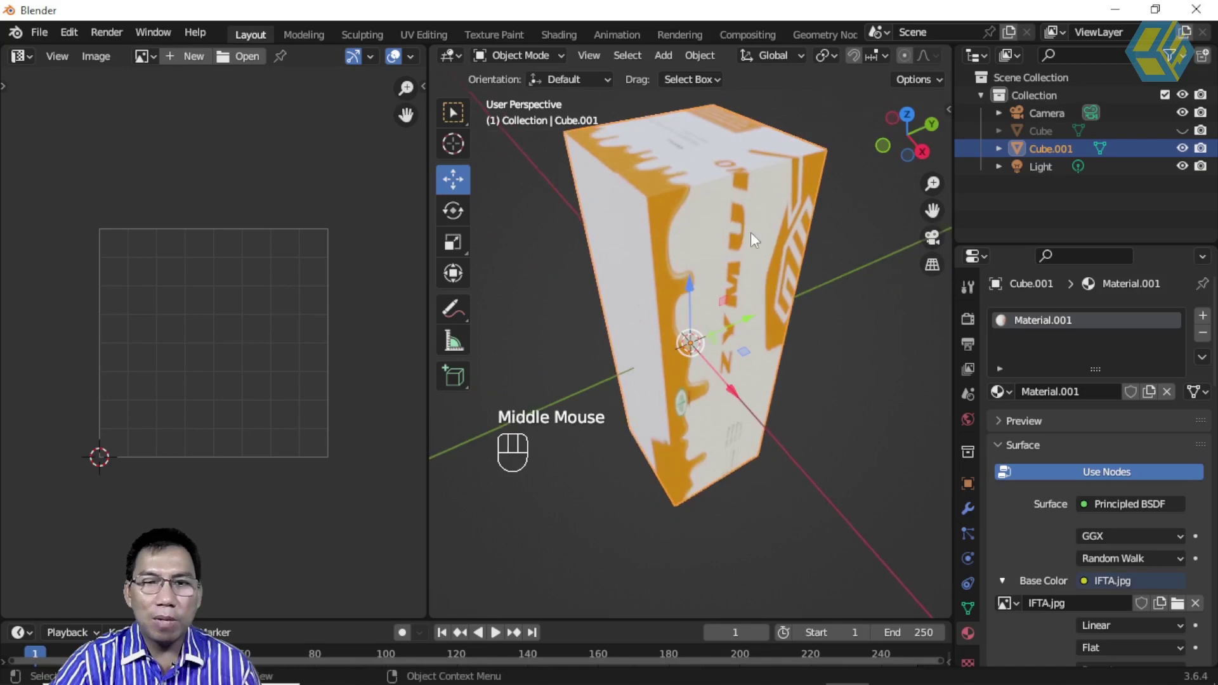
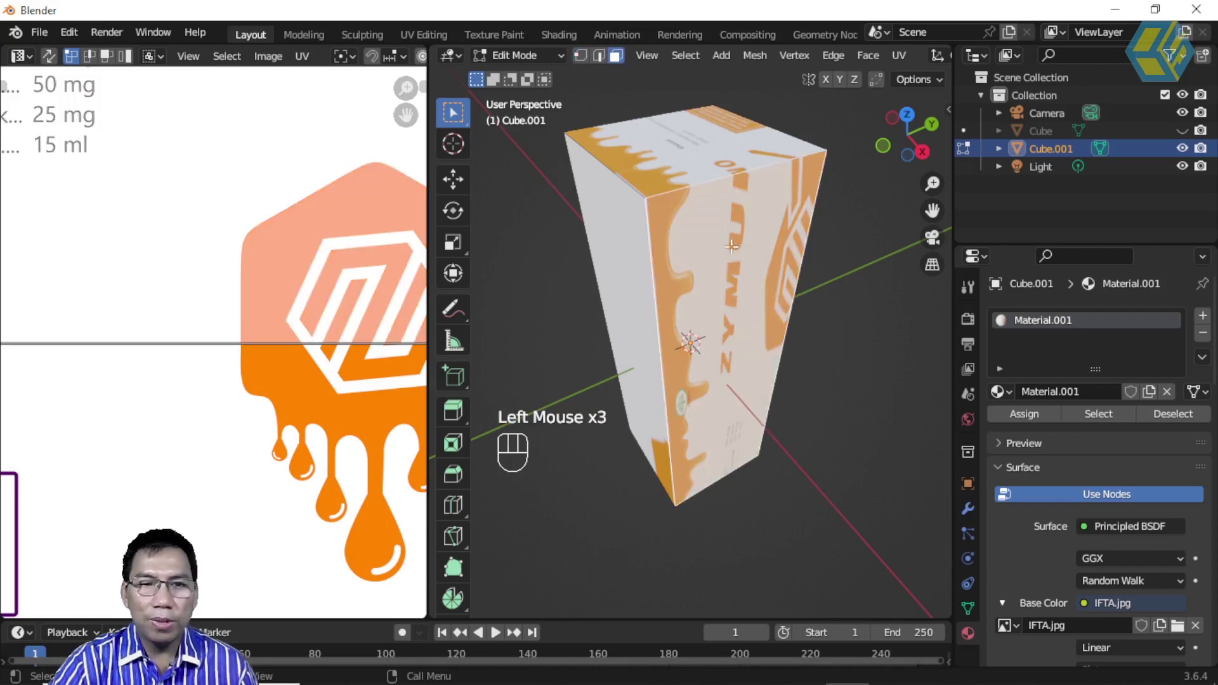
# Show the whole IFTA artwork with the face's UV square and look at the box from the right
pyautogui.scroll(-3)
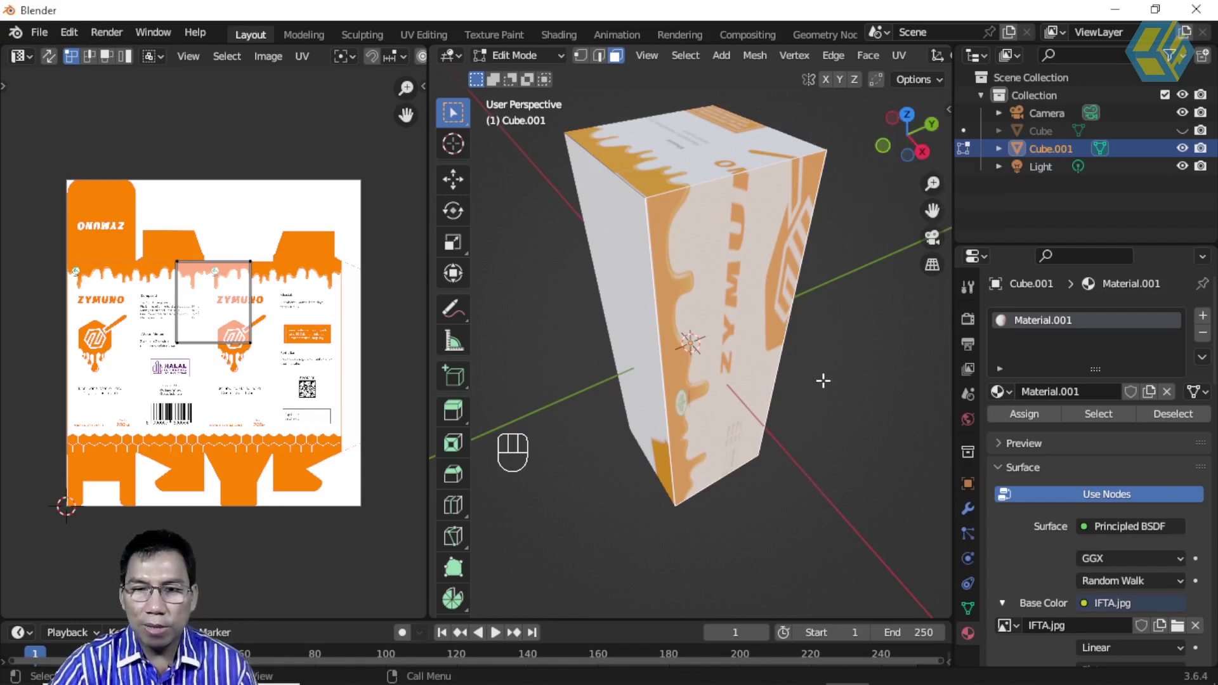
pyautogui.click(929, 153)
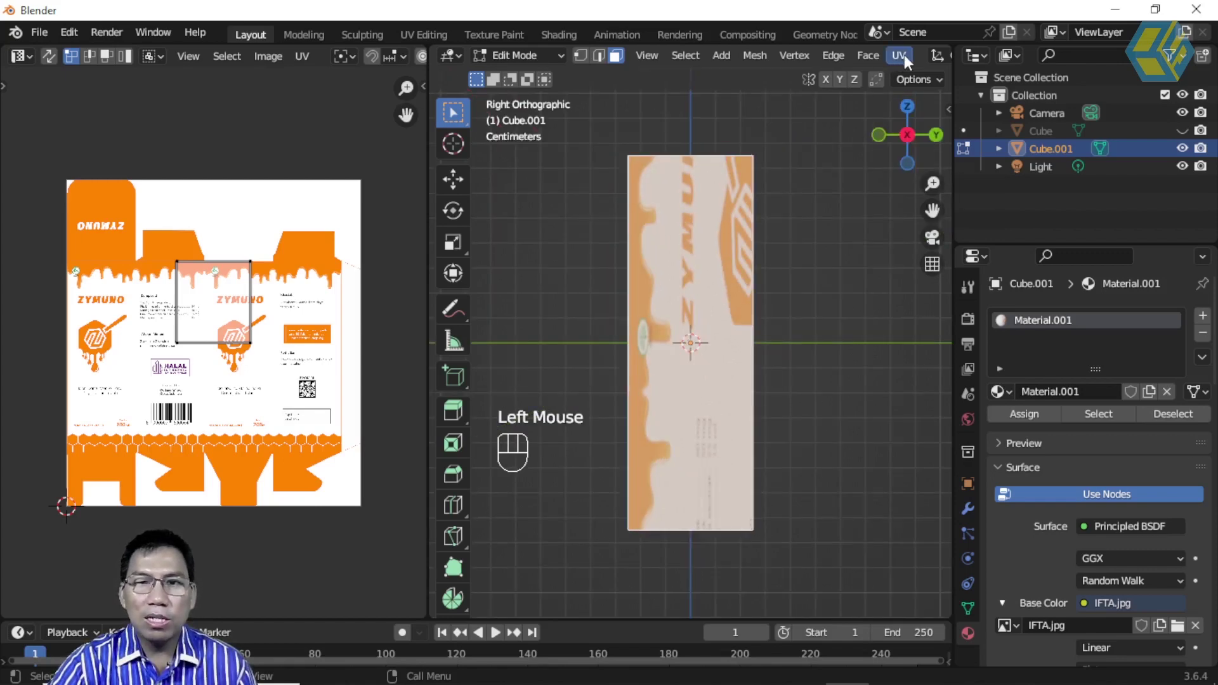
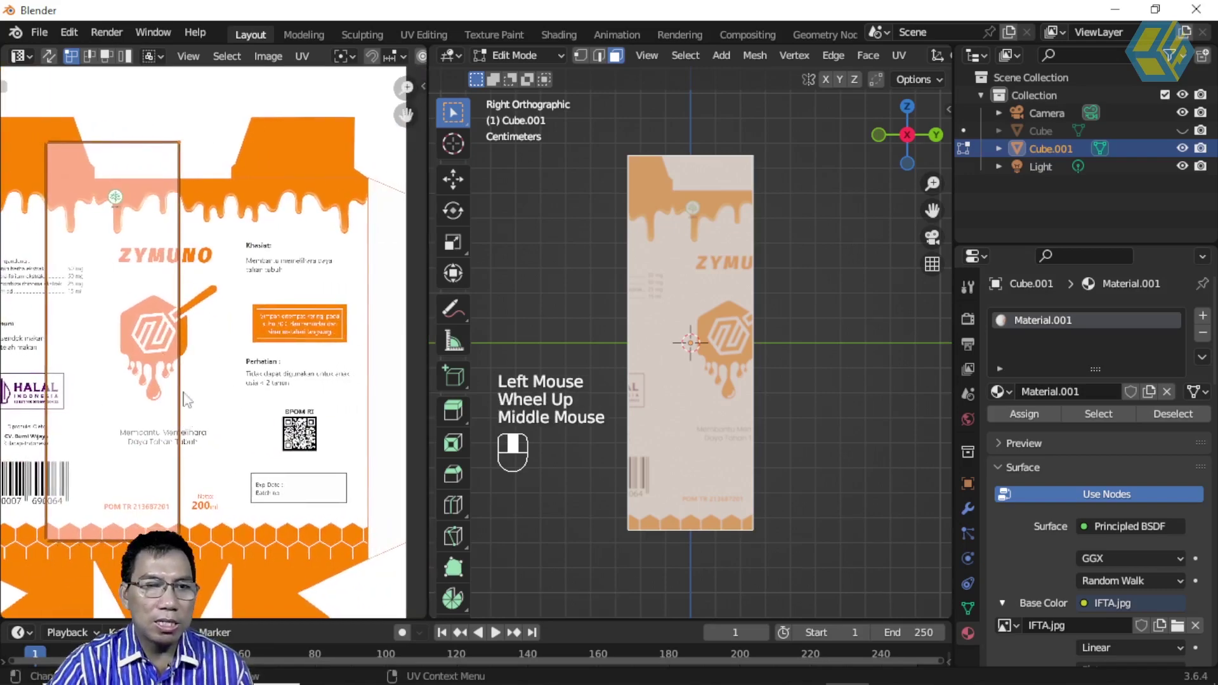
# Move and scale the side face's UV island over the ZYMUNO logo panel of the artwork
pyautogui.press('g')
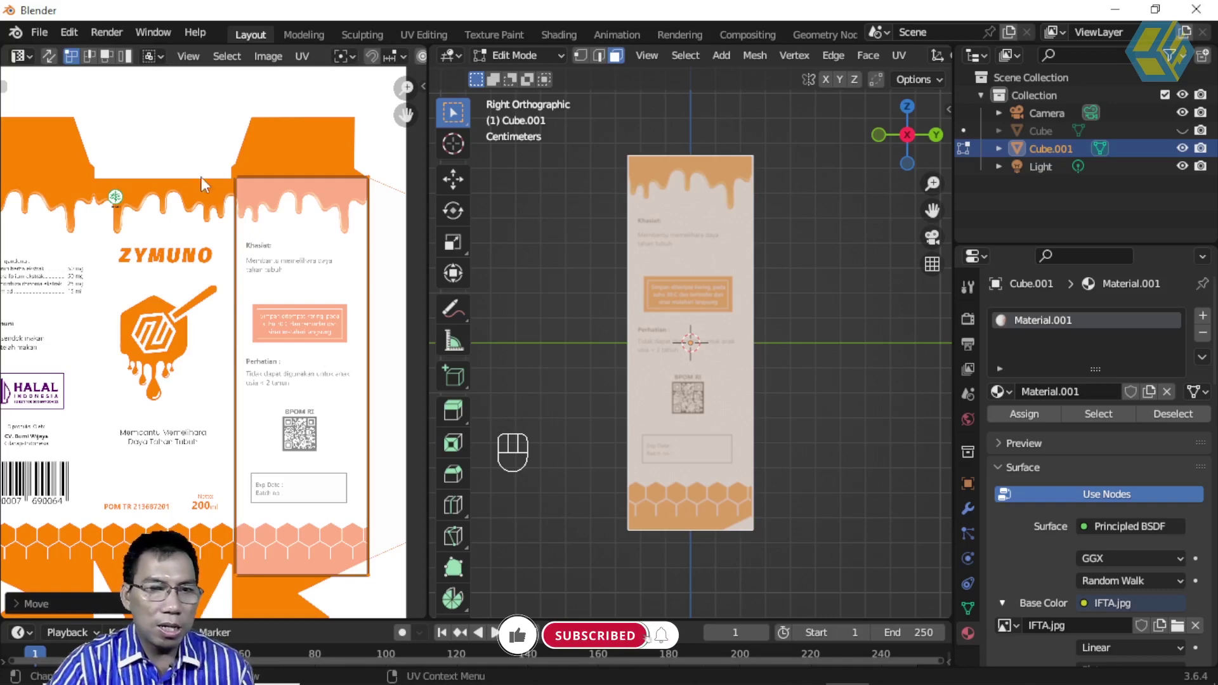
pyautogui.moveTo(249, 566); pyautogui.dragTo(401, 608)
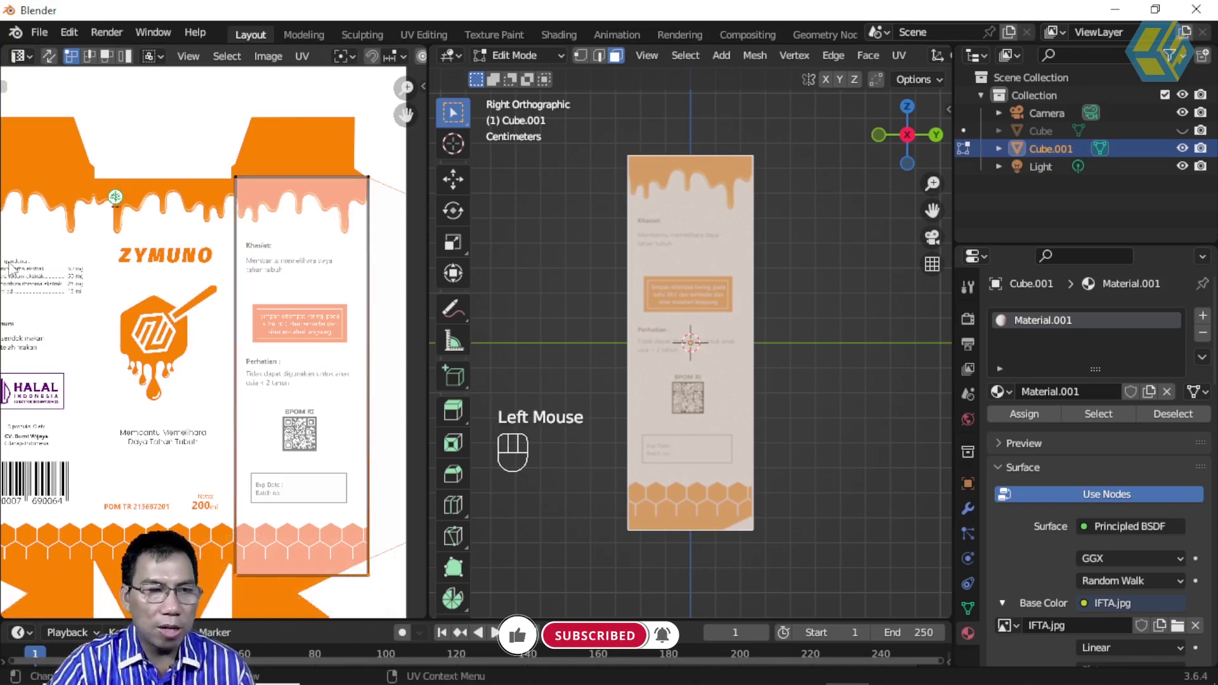
pyautogui.press('t')
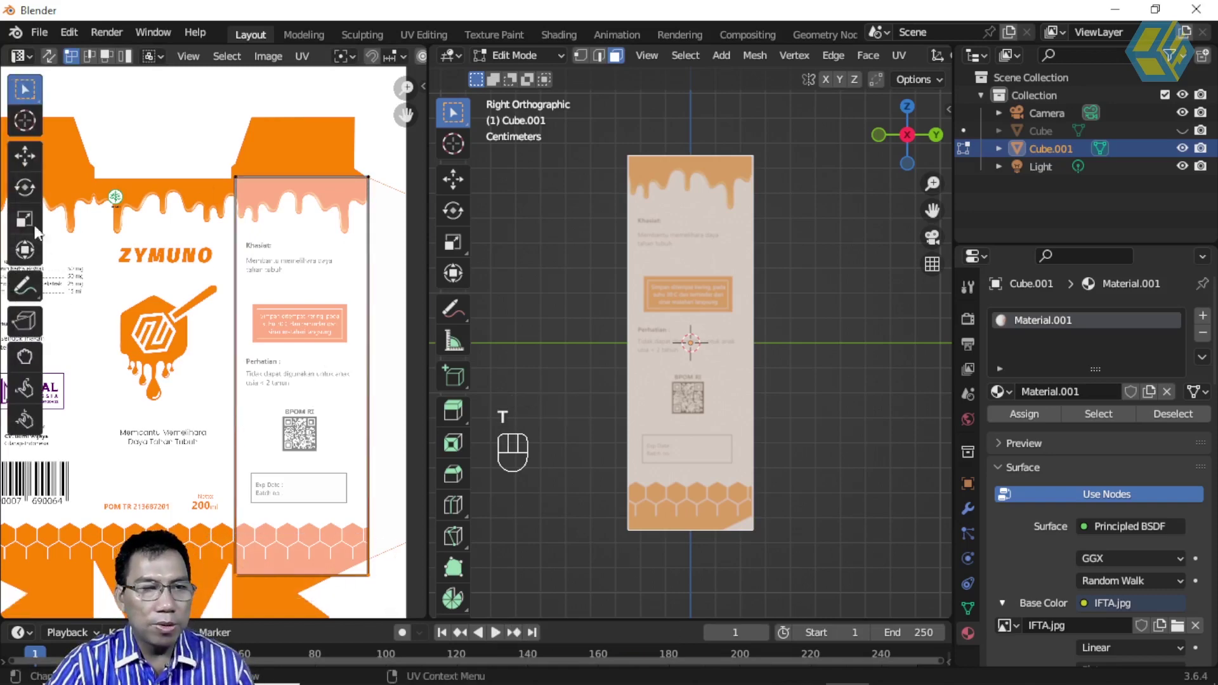
pyautogui.moveTo(31, 170); pyautogui.dragTo(306, 490)
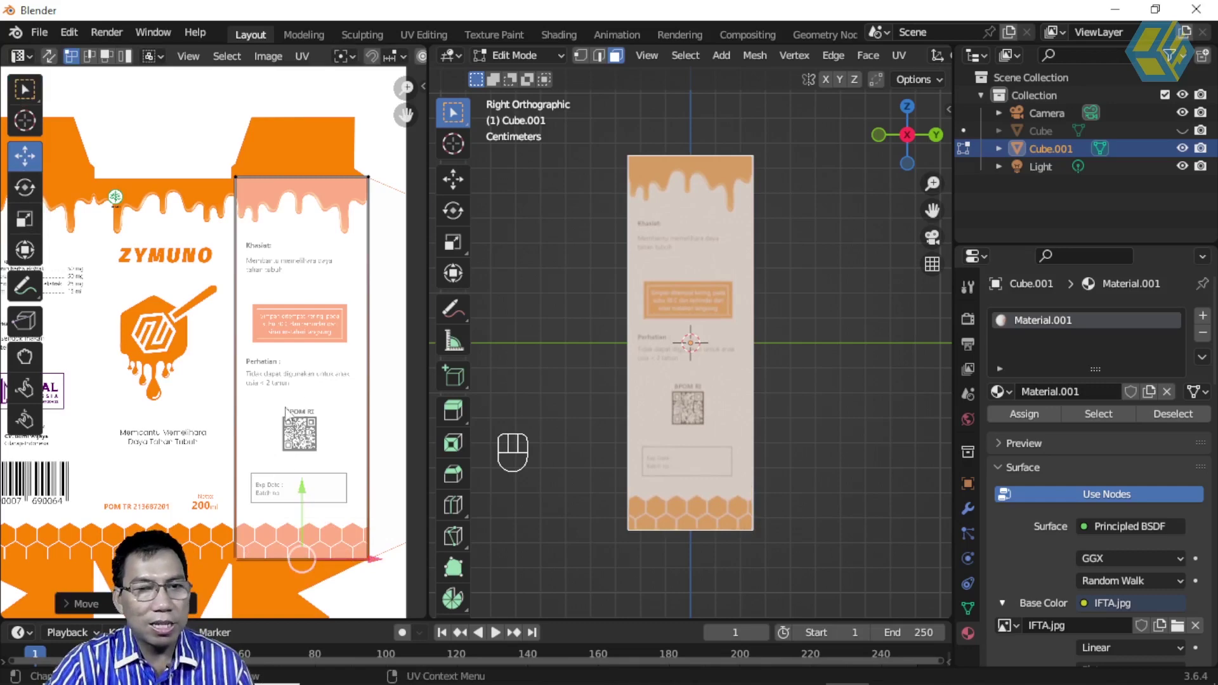
pyautogui.click(274, 259)
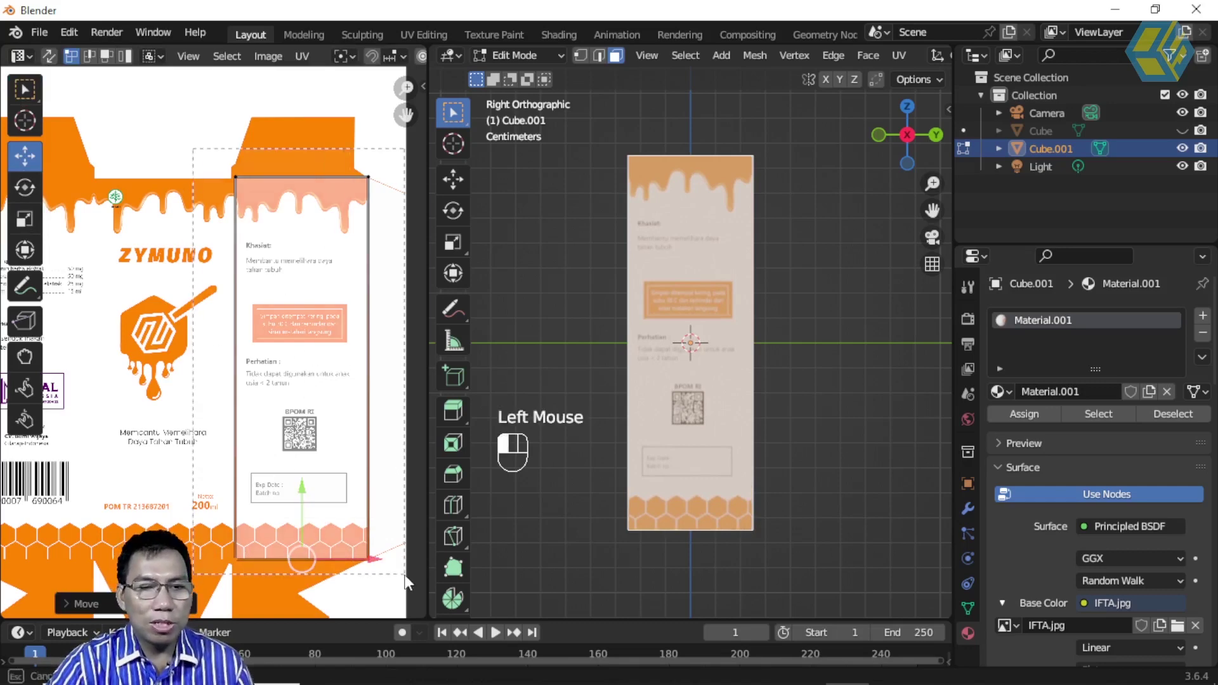
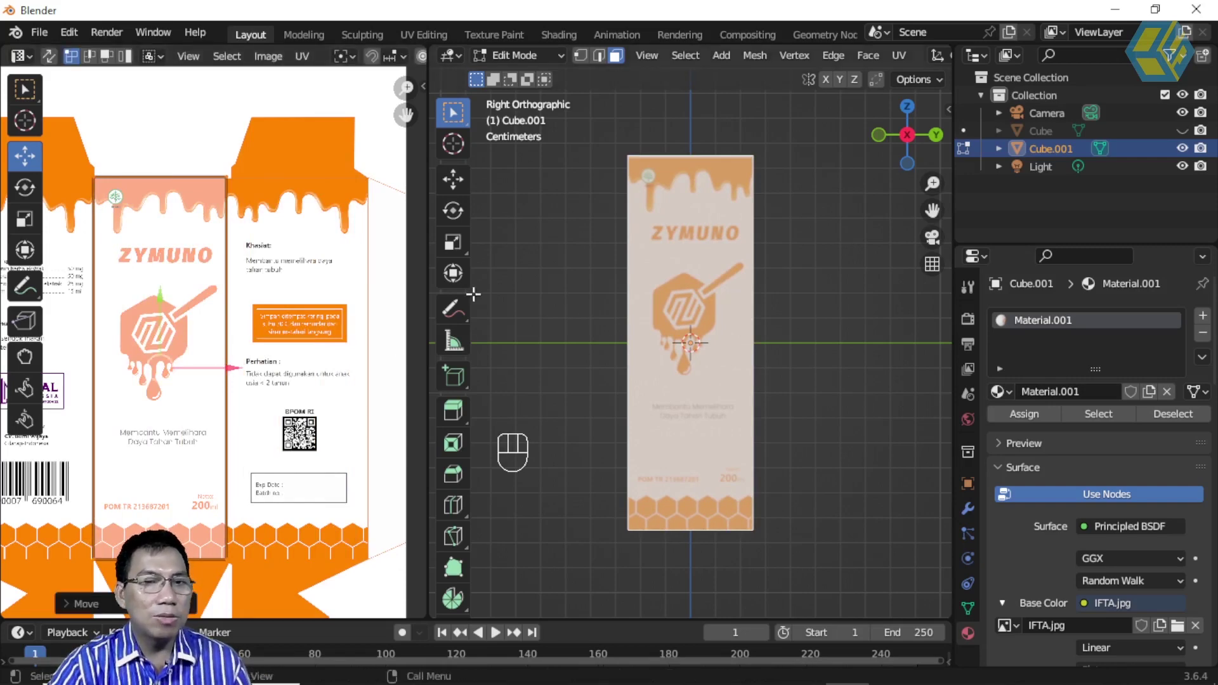
pyautogui.click(97, 175)
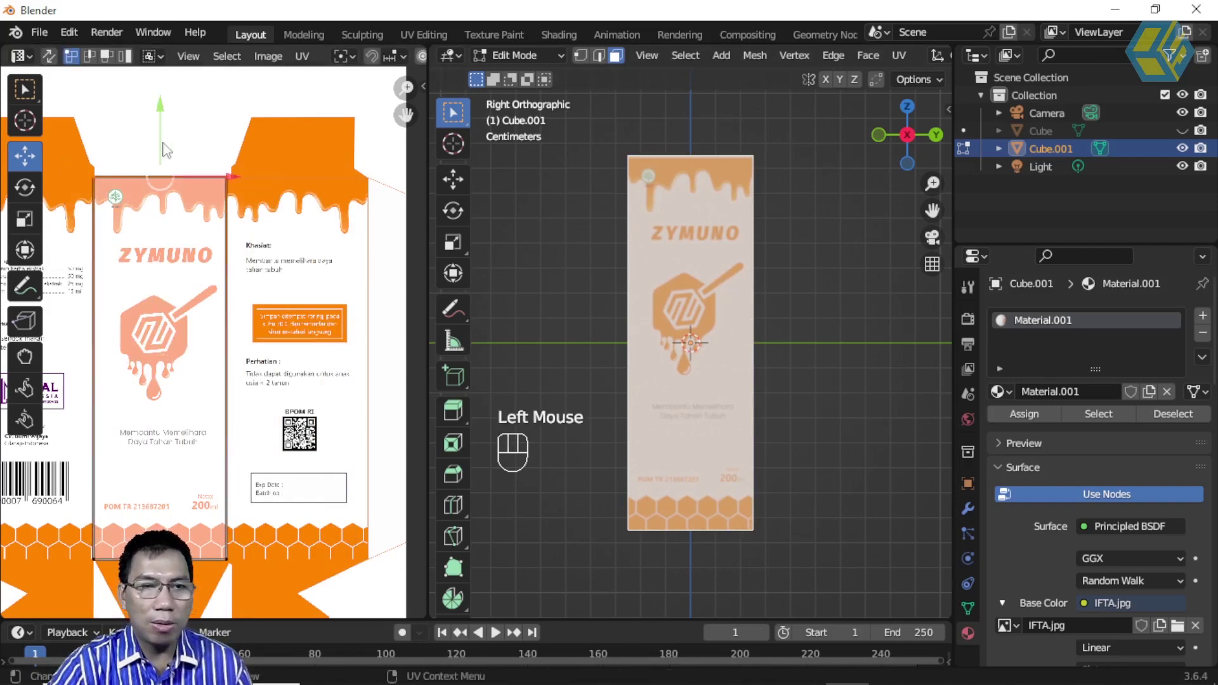
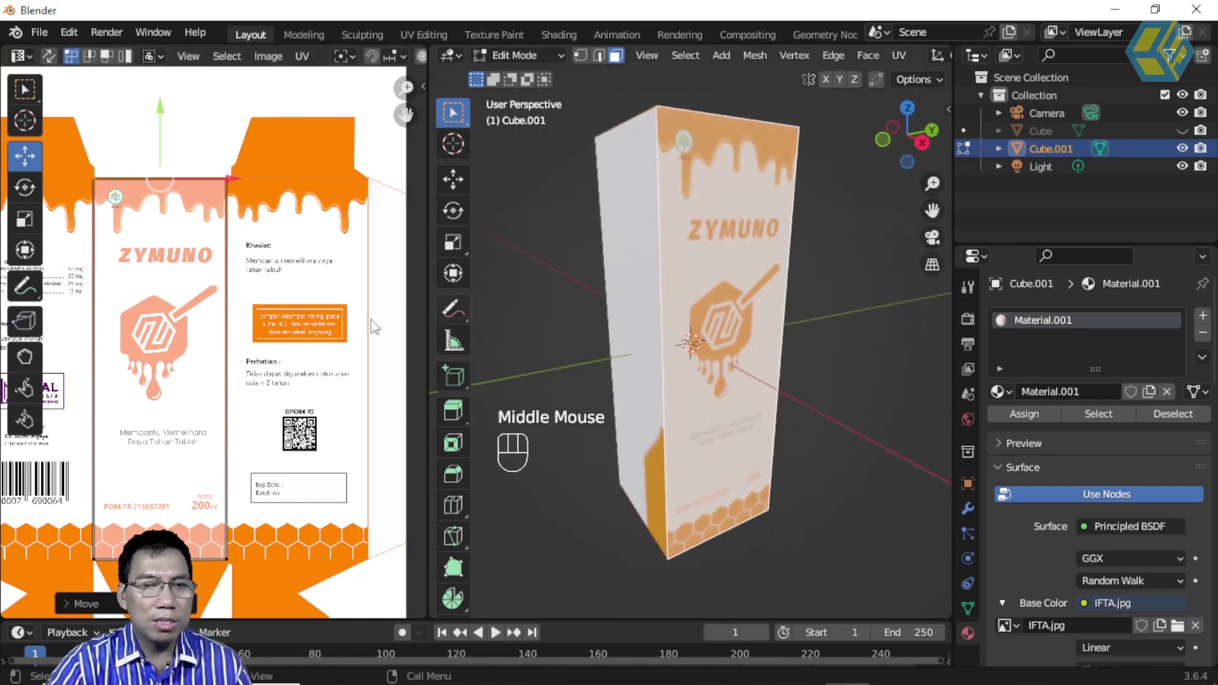
pyautogui.scroll(-3)
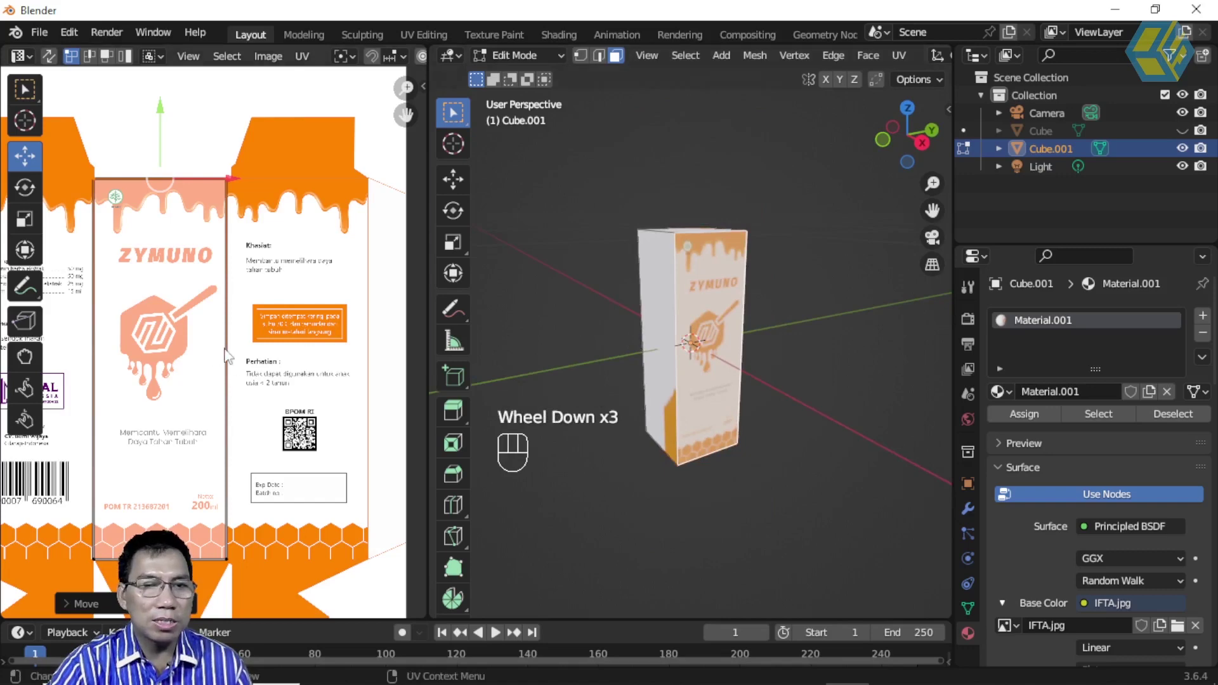
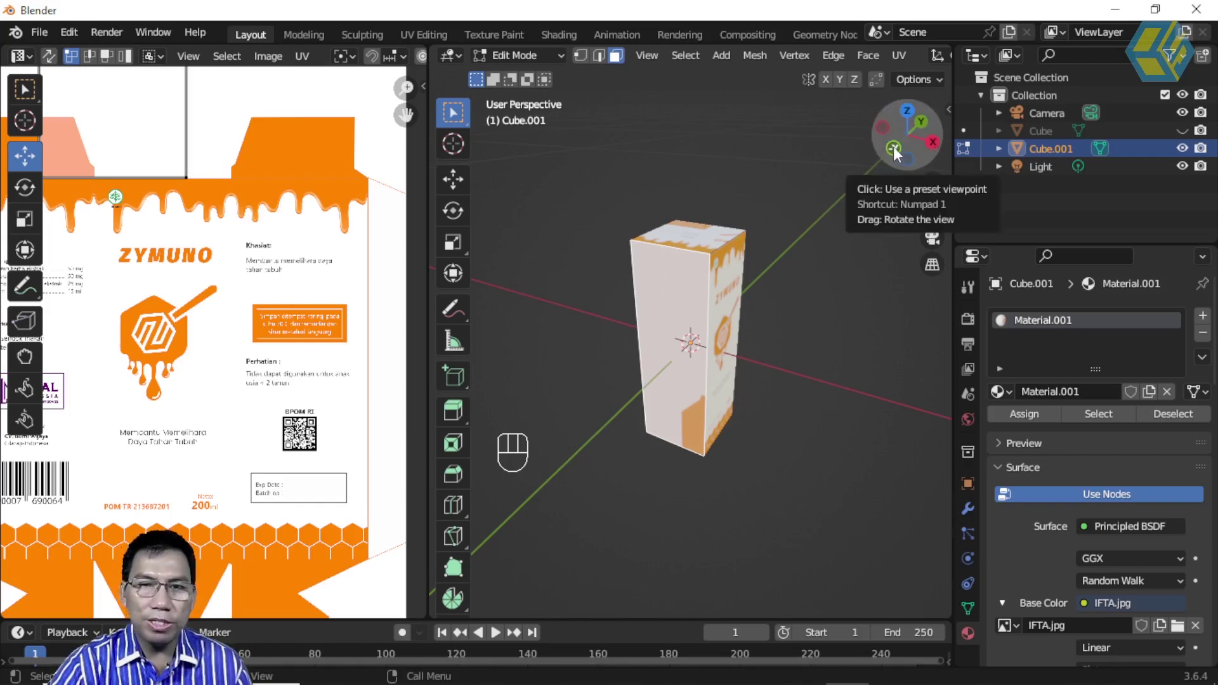
# From Front view, project the face's UVs and fit the island over the Komposisi panel
pyautogui.click(897, 155)
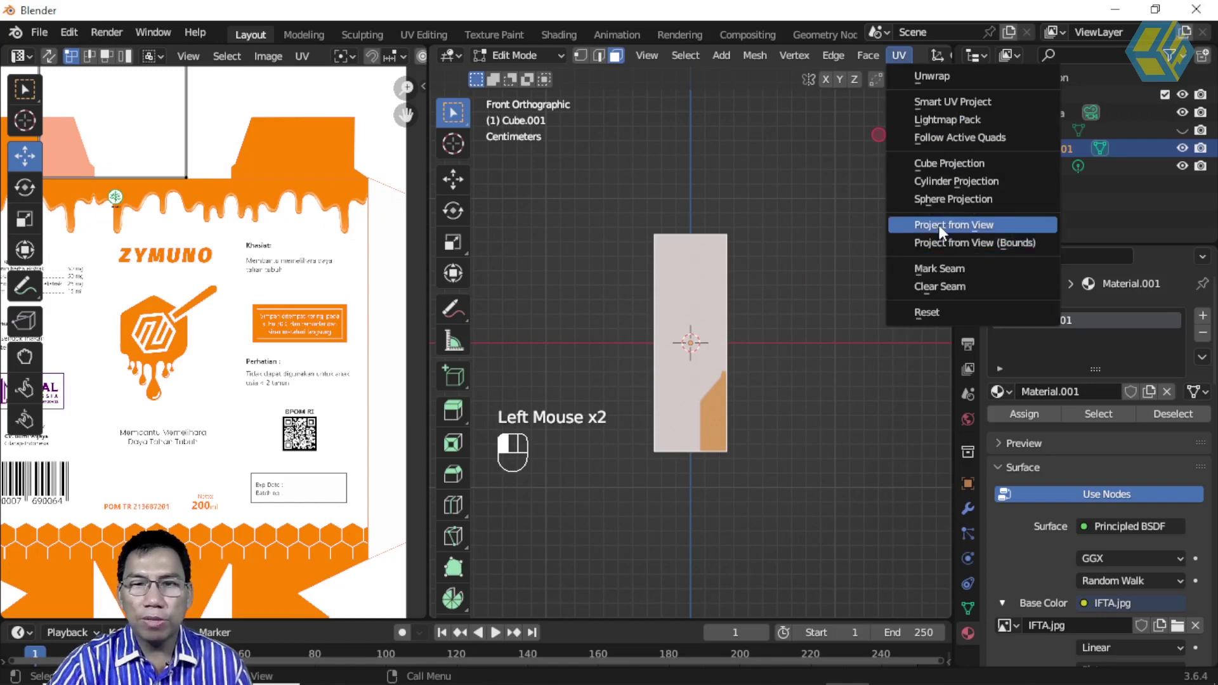
pyautogui.click(945, 230)
pyautogui.scroll(-3)
pyautogui.moveTo(133, 271); pyautogui.dragTo(201, 270)
pyautogui.moveTo(259, 337); pyautogui.dragTo(268, 351)
pyautogui.scroll(3)
pyautogui.middleClick(328, 303)
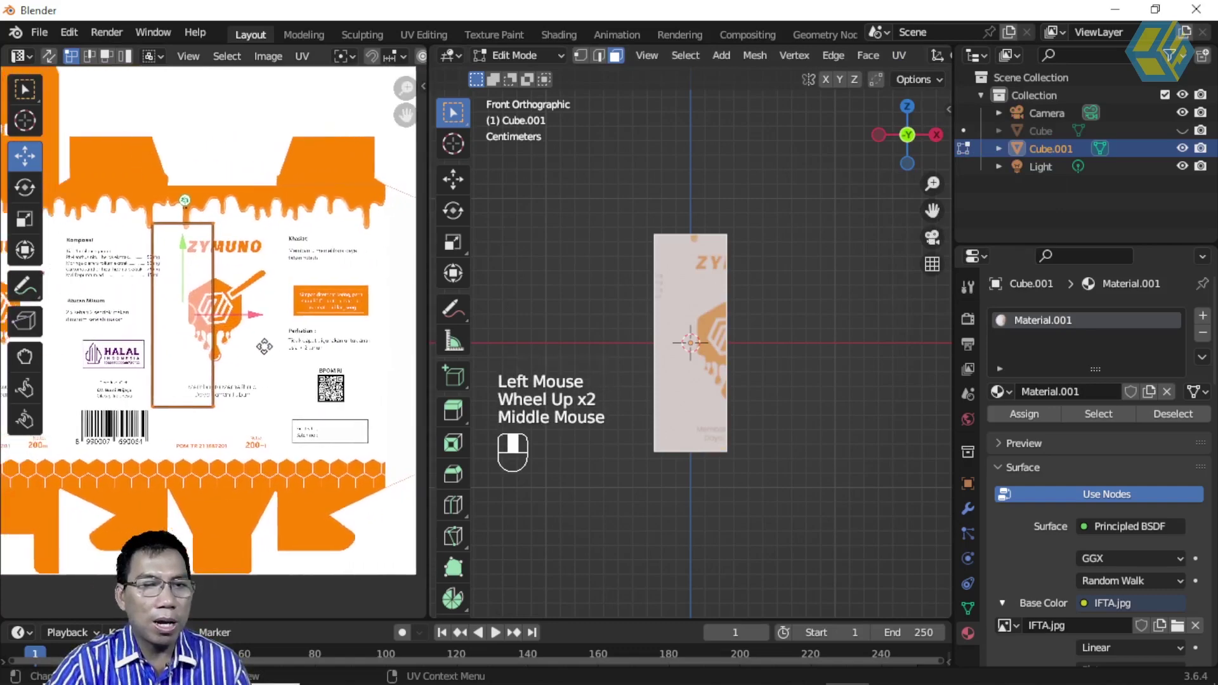
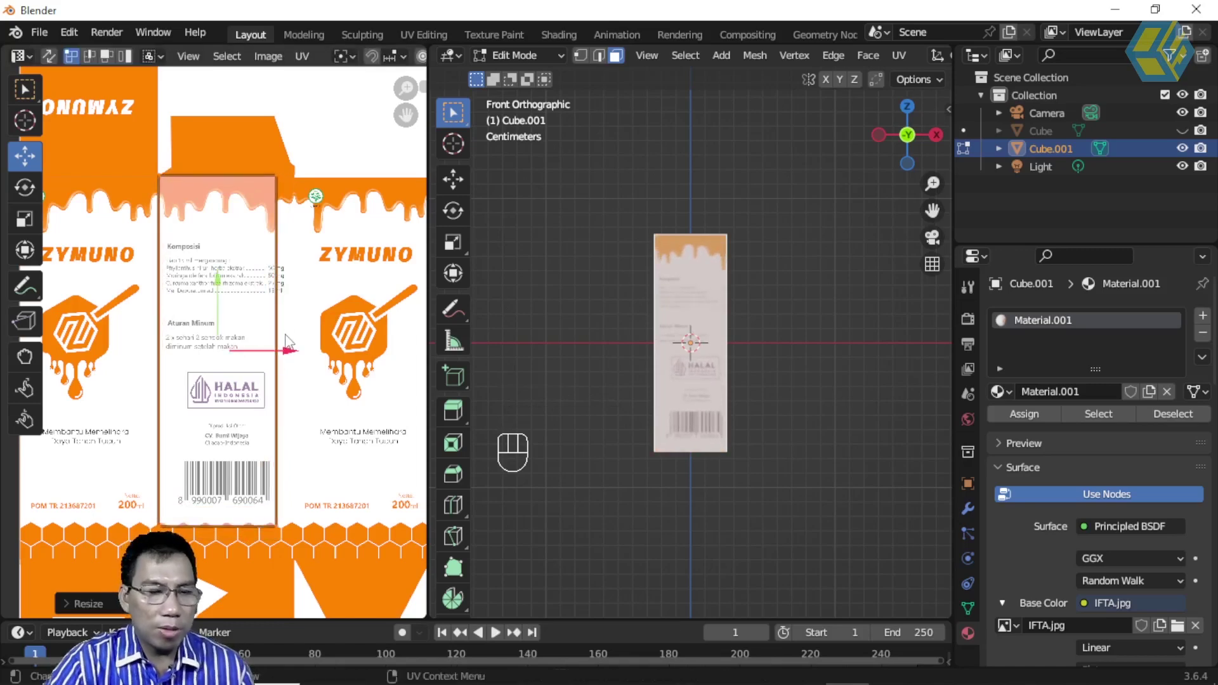
pyautogui.click(280, 246)
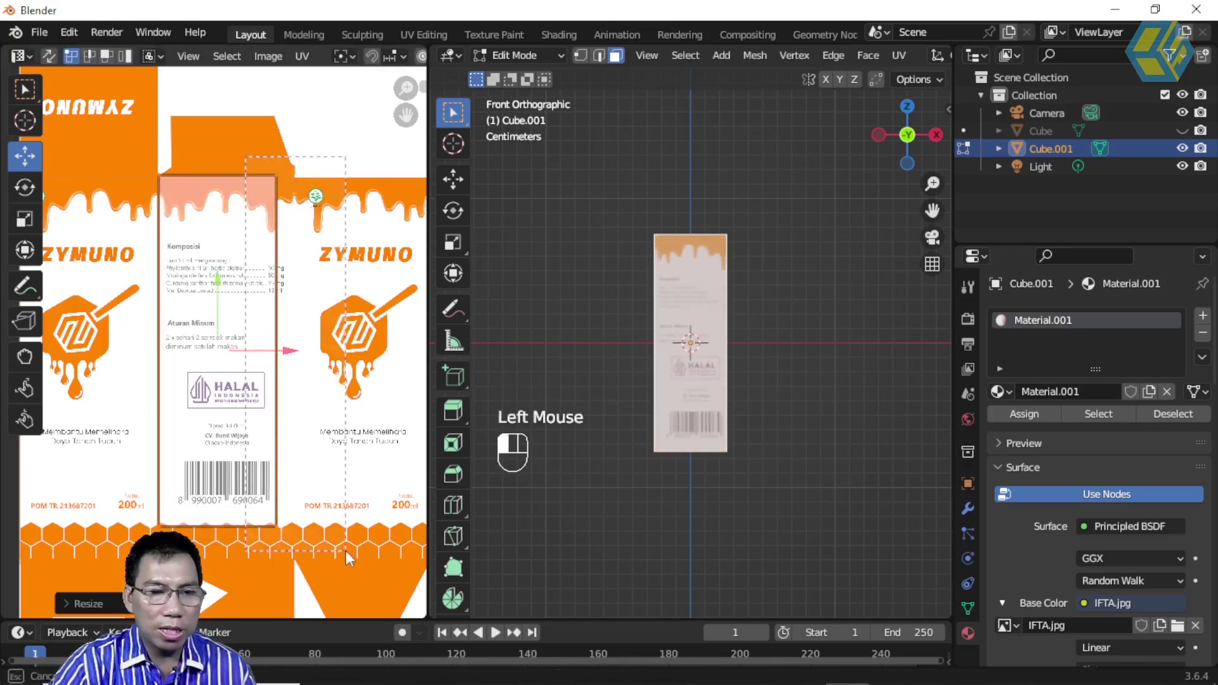
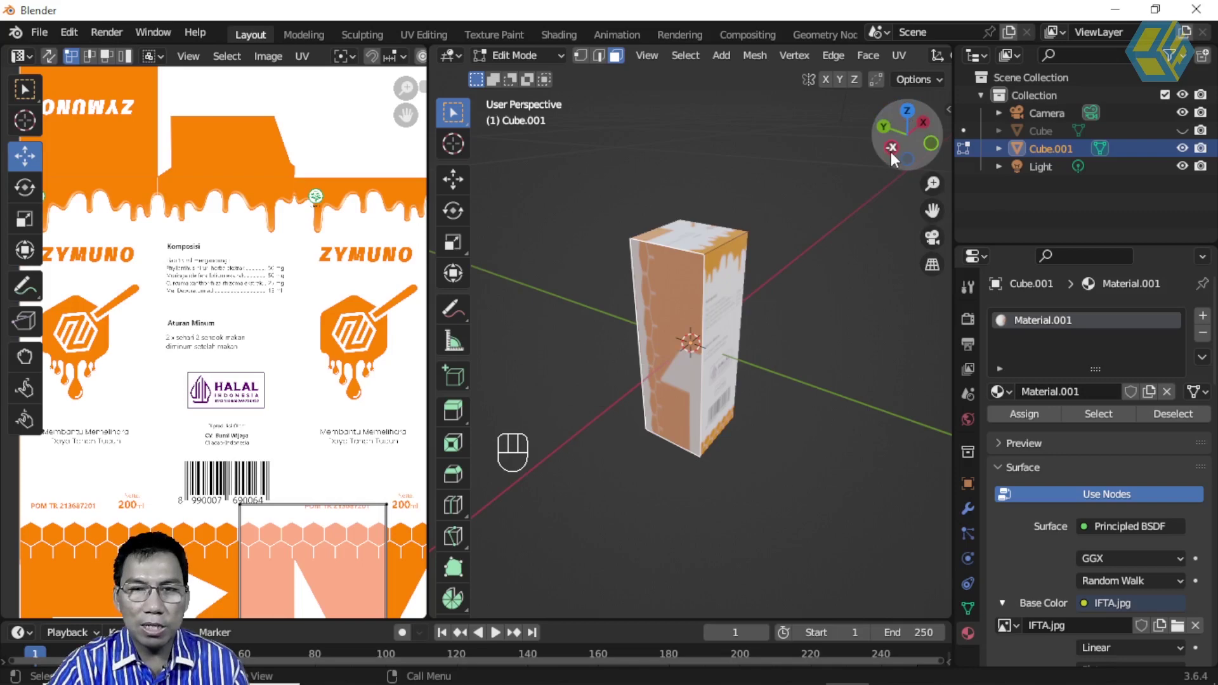
# From Left view, project the face and size its UV island over the second ZYMUNO panel
pyautogui.click(895, 155)
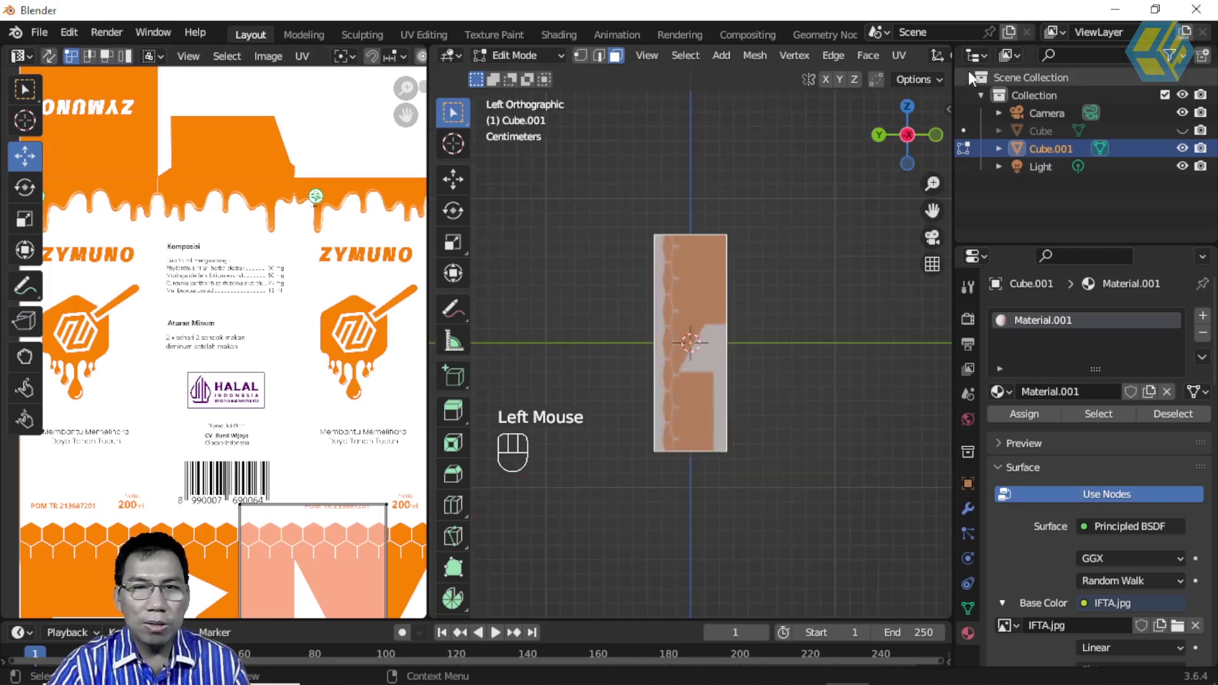
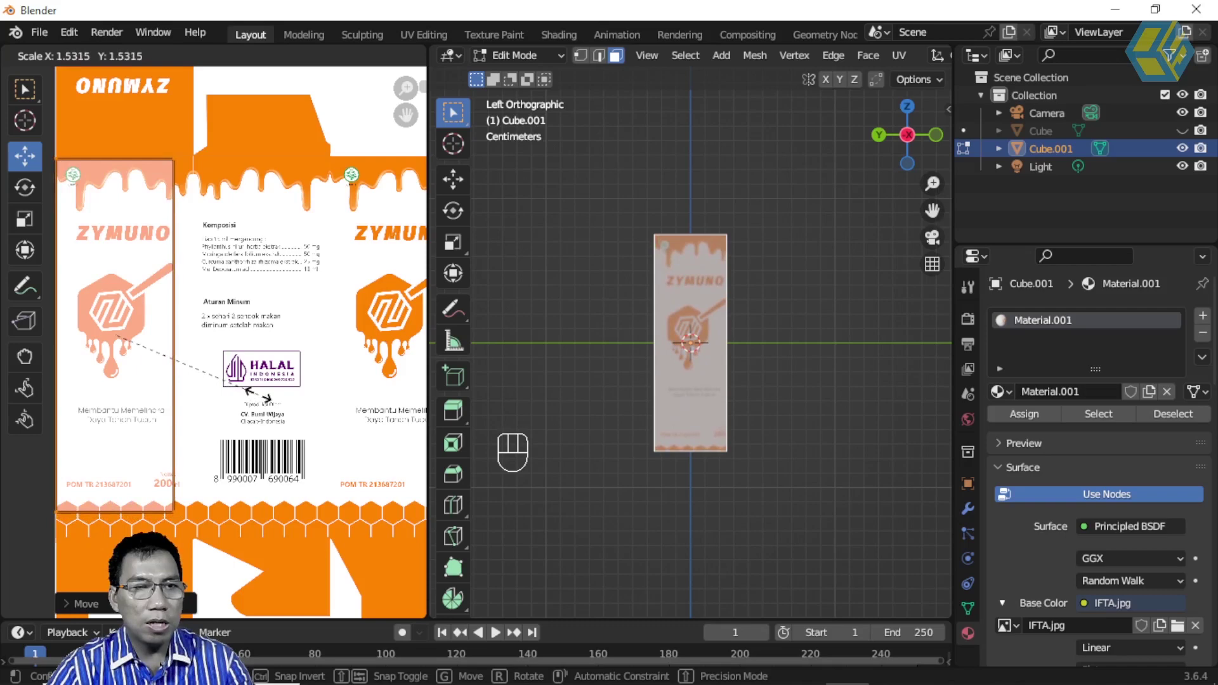
pyautogui.click(200, 148)
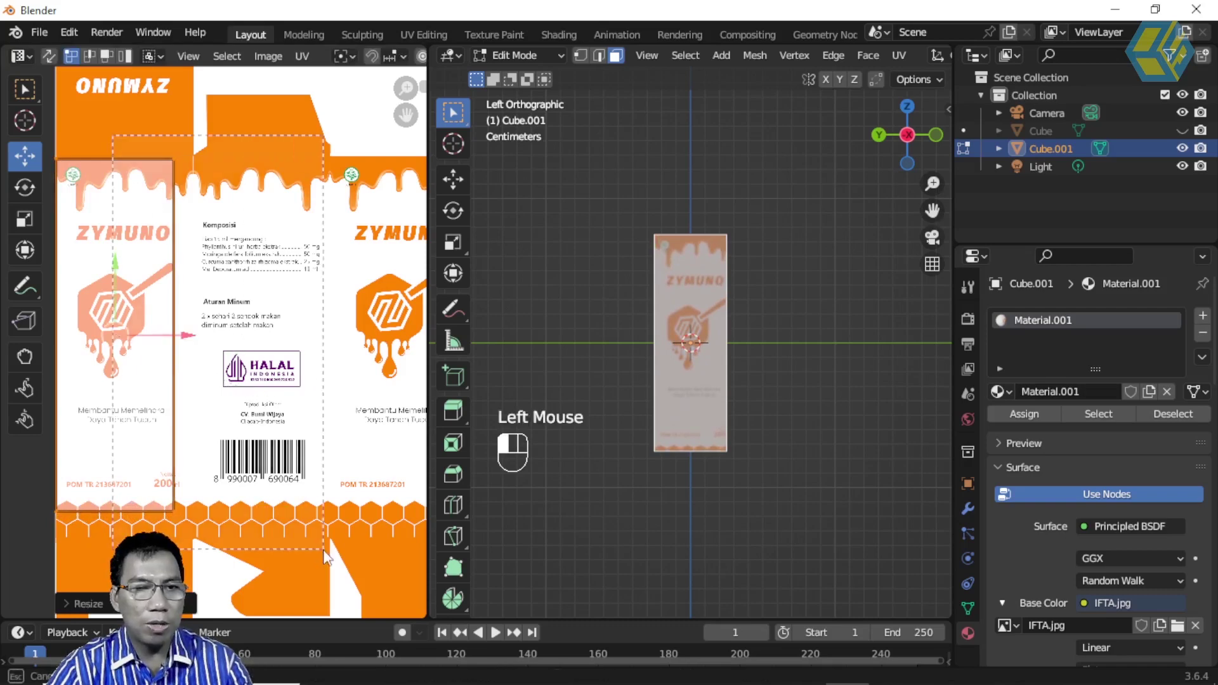
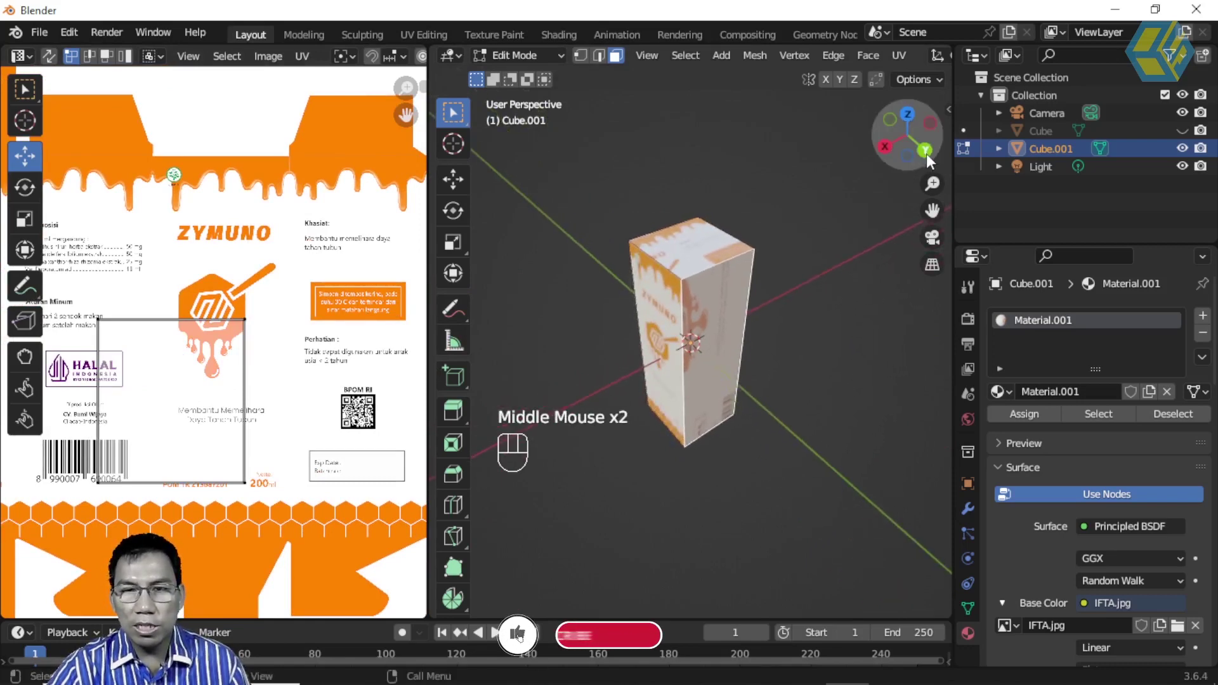
# From Back view, project the face and move/scale its UV island onto the Khasiat panel
pyautogui.click(928, 158)
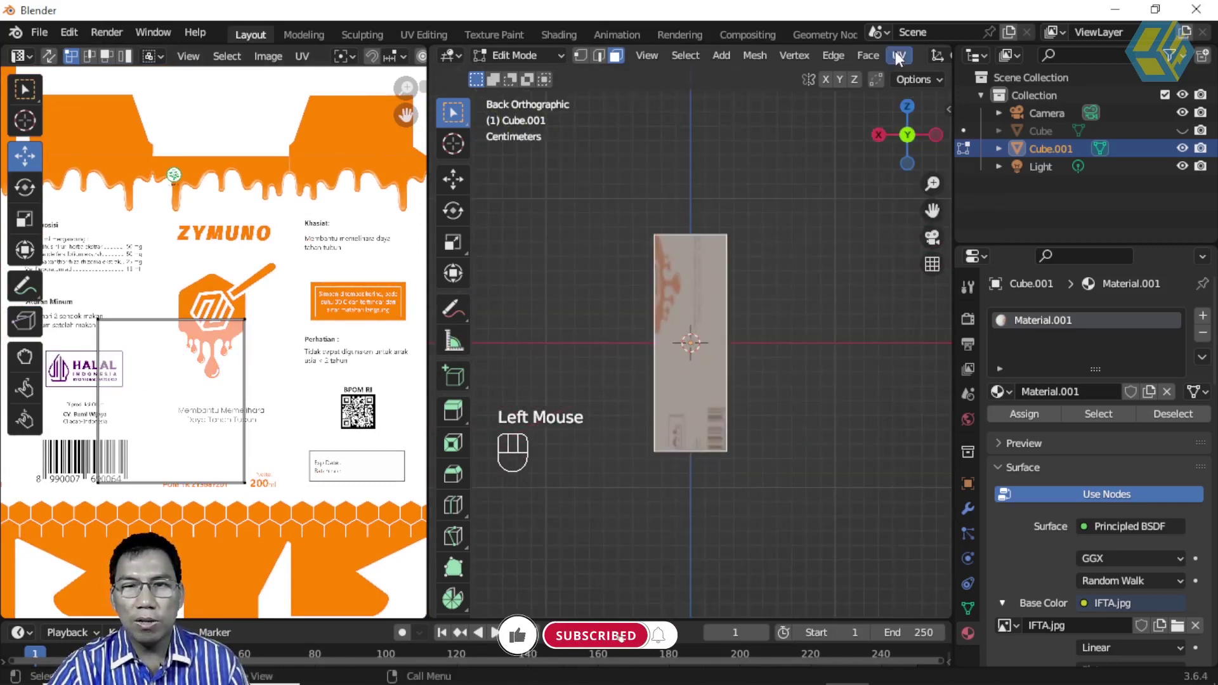
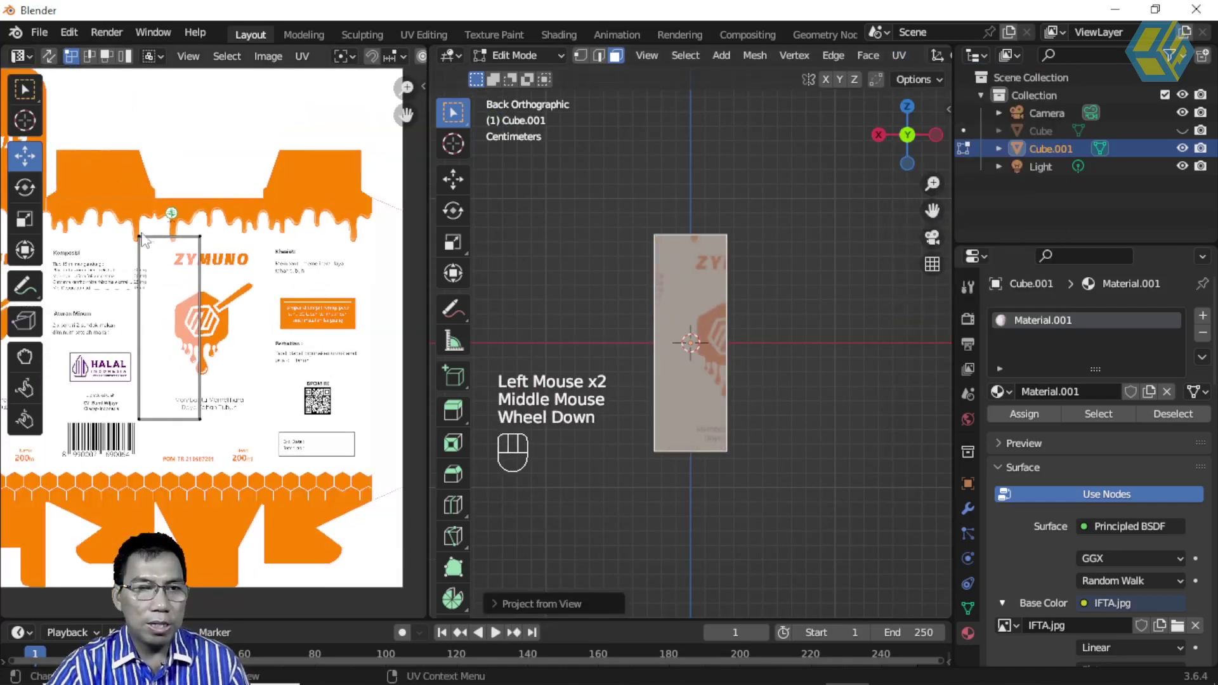
pyautogui.moveTo(181, 305); pyautogui.dragTo(283, 456)
pyautogui.press('g')
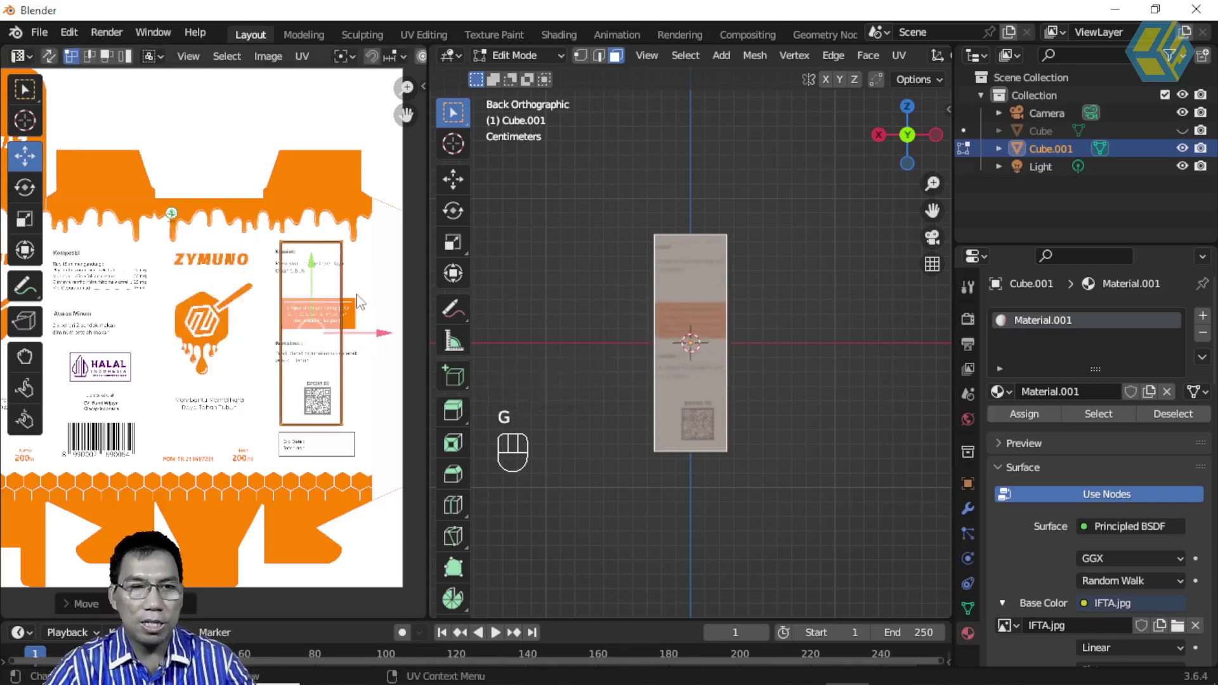
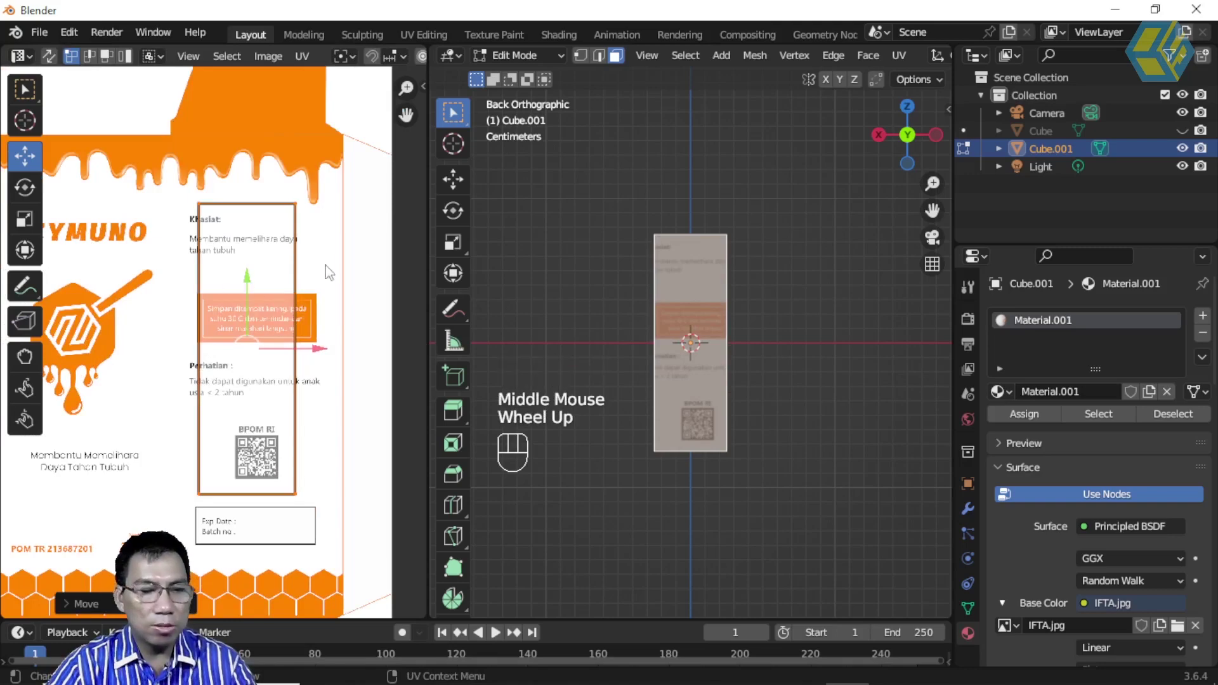
pyautogui.press('s')
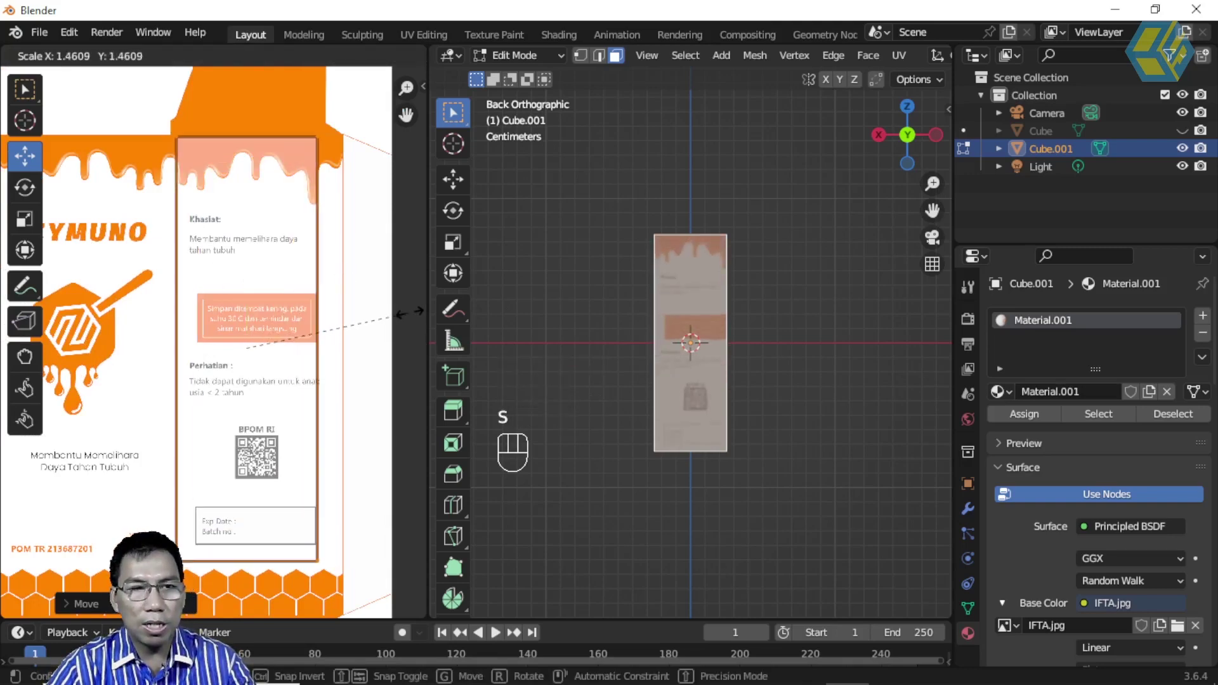
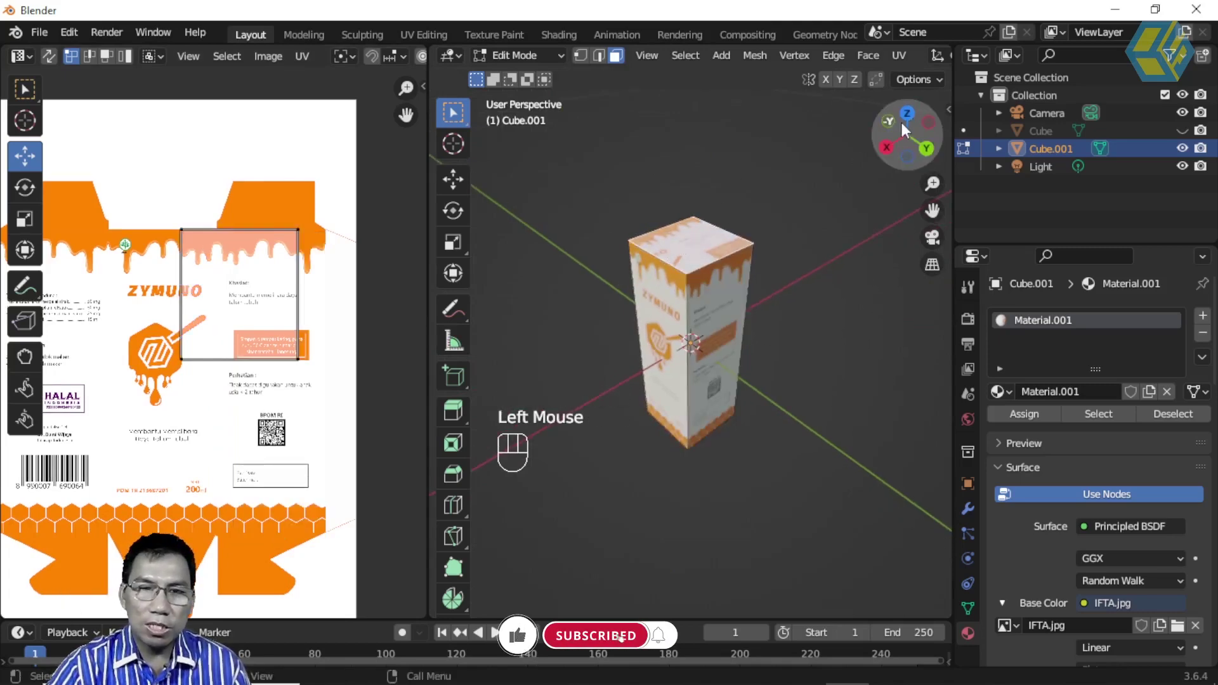
# From Top view, project the lid face and fit its UV island over the upside-down ZYMUNO flap
pyautogui.click(915, 121)
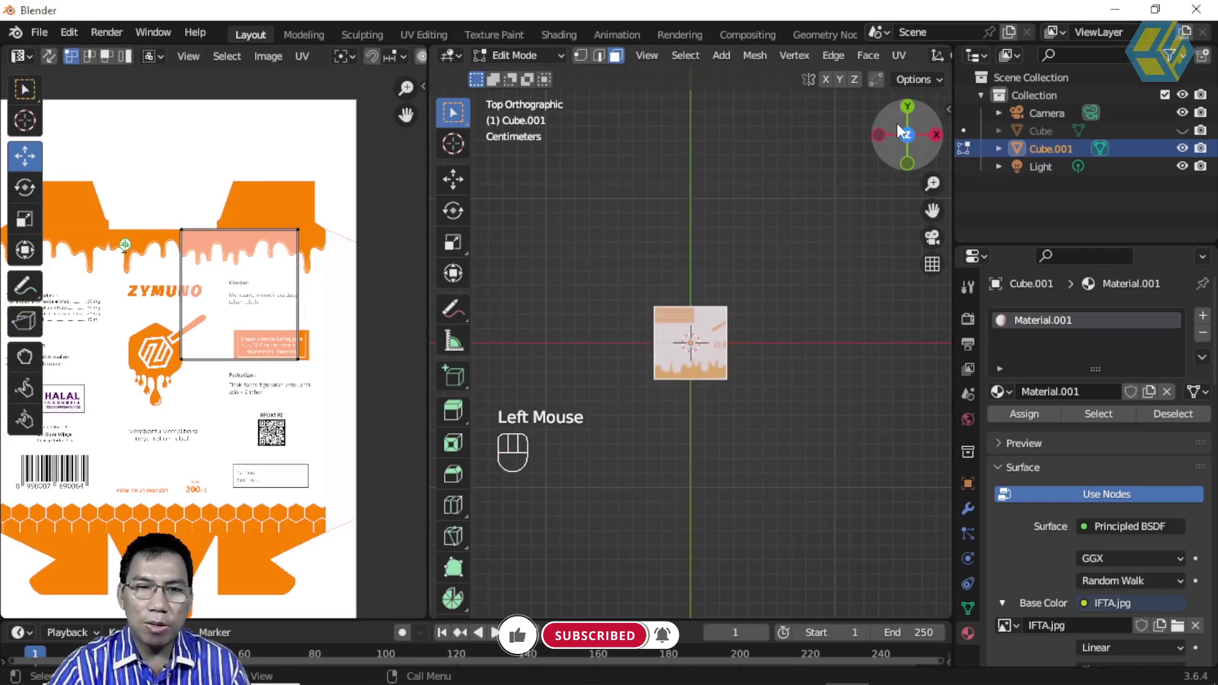
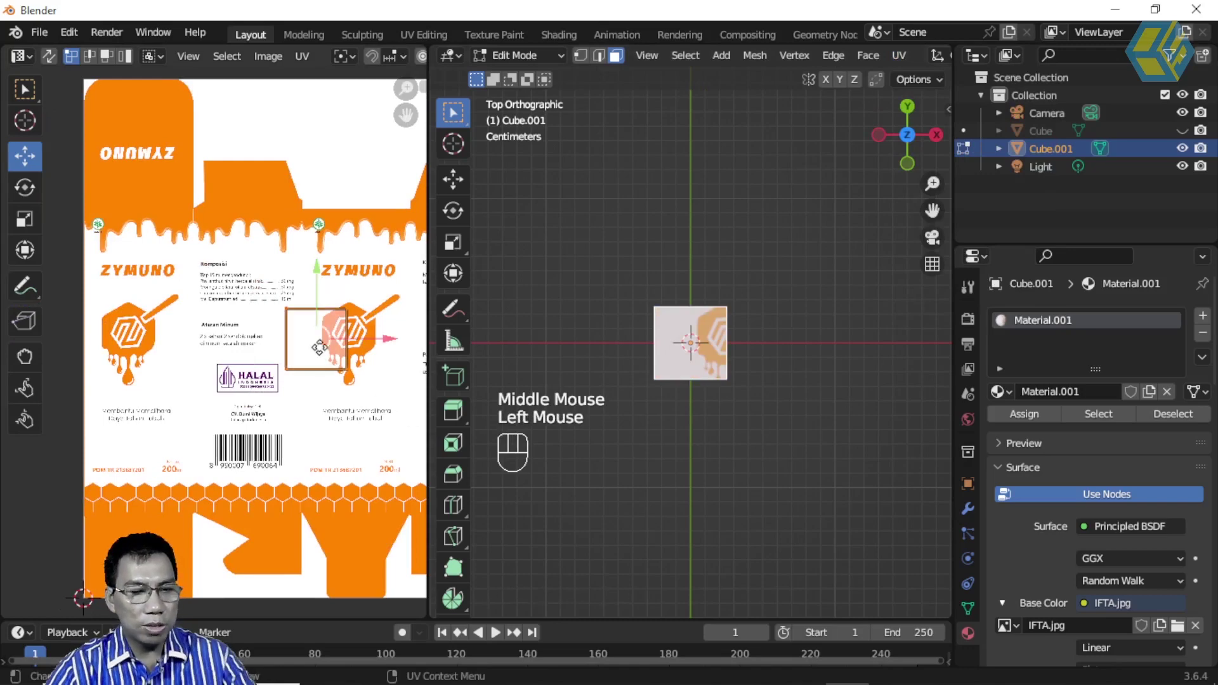
pyautogui.press('g')
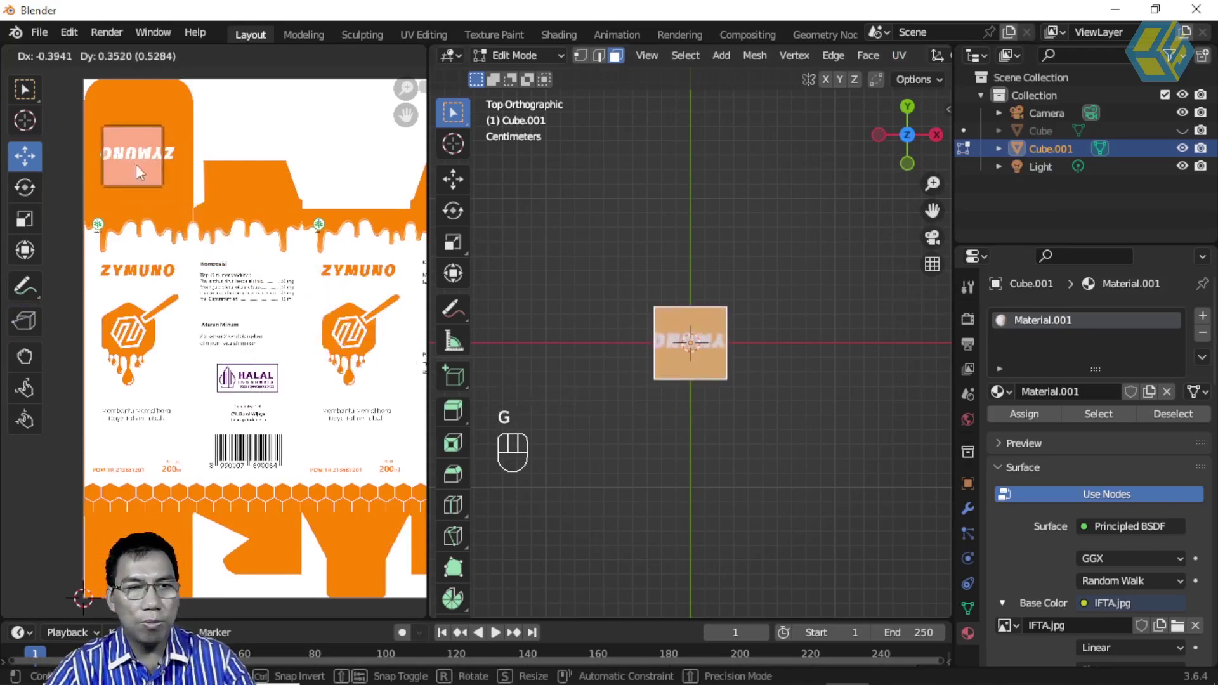
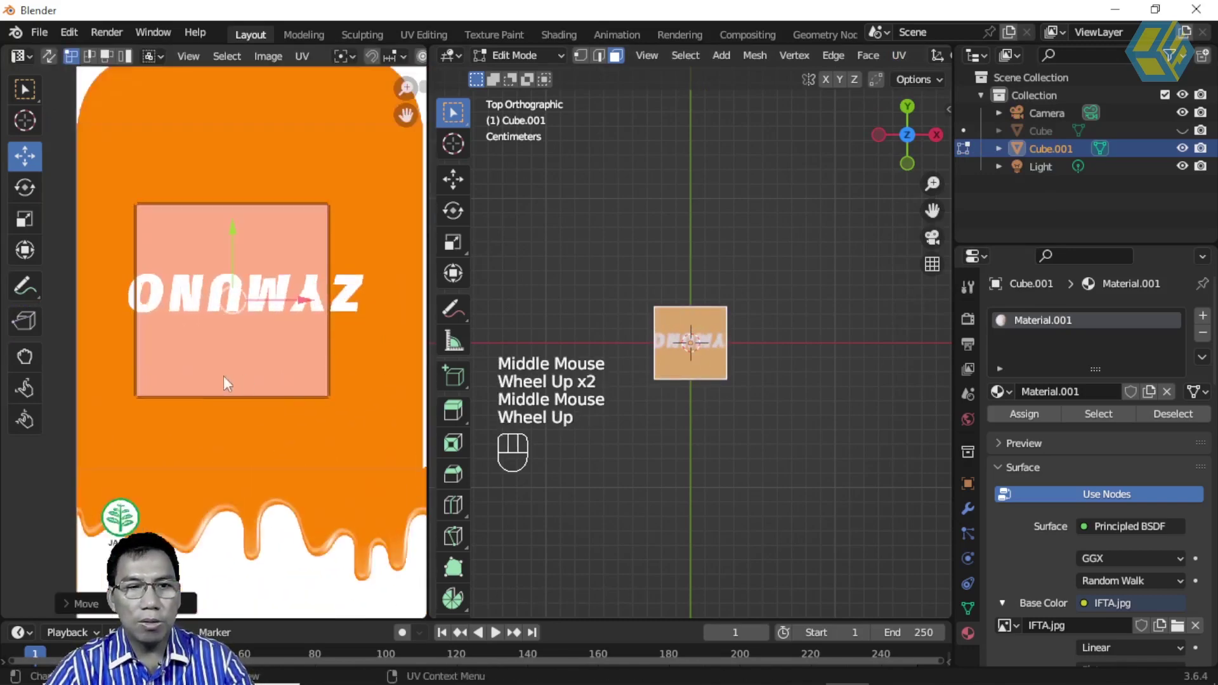
pyautogui.scroll(-3)
pyautogui.press('s')
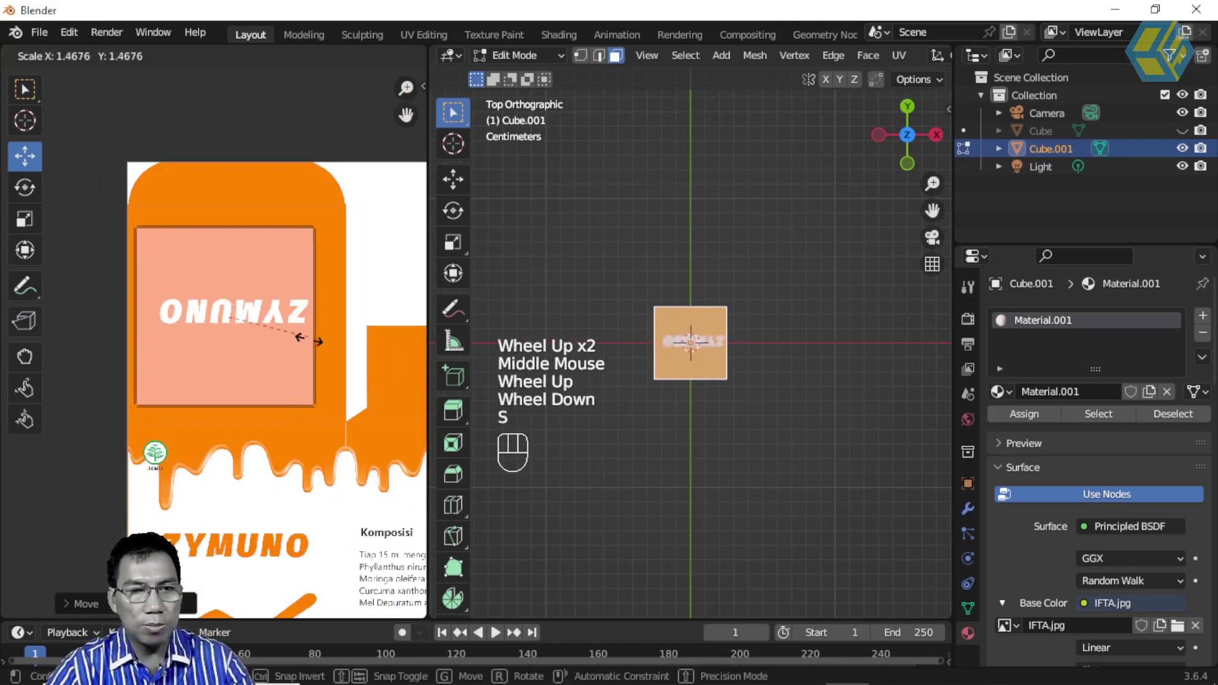
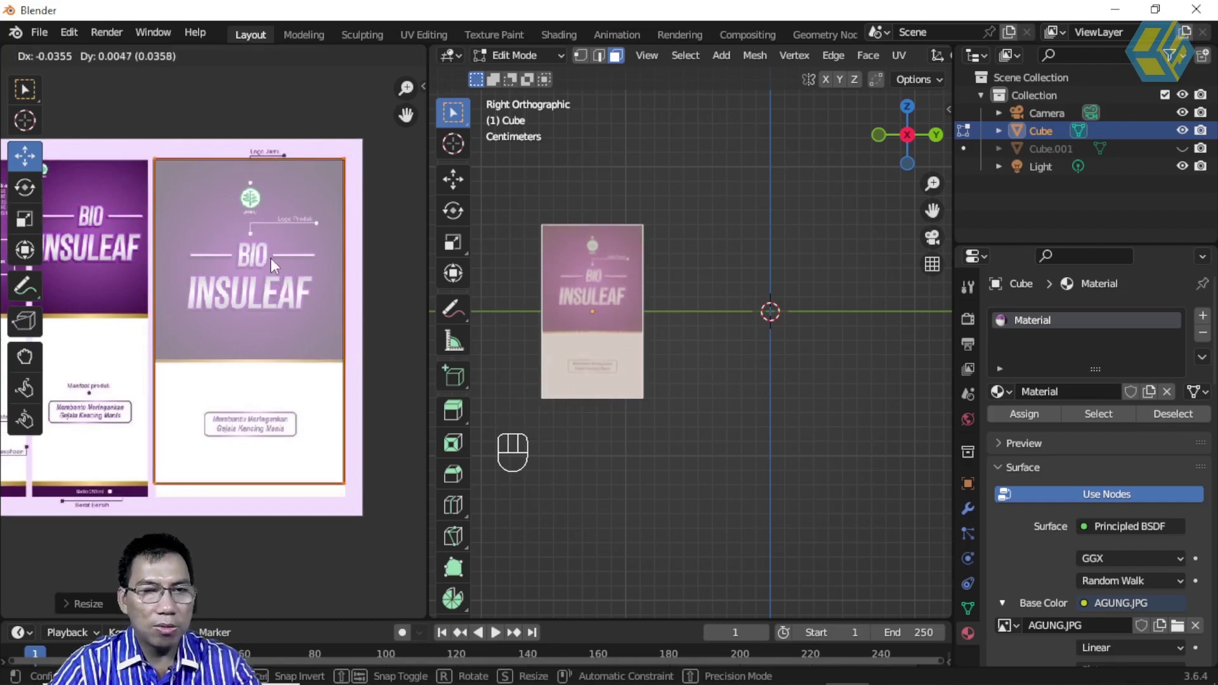
# Nudge the UV island so the BIO INSULEAF panel fills the second box's side face
pyautogui.click(361, 506)
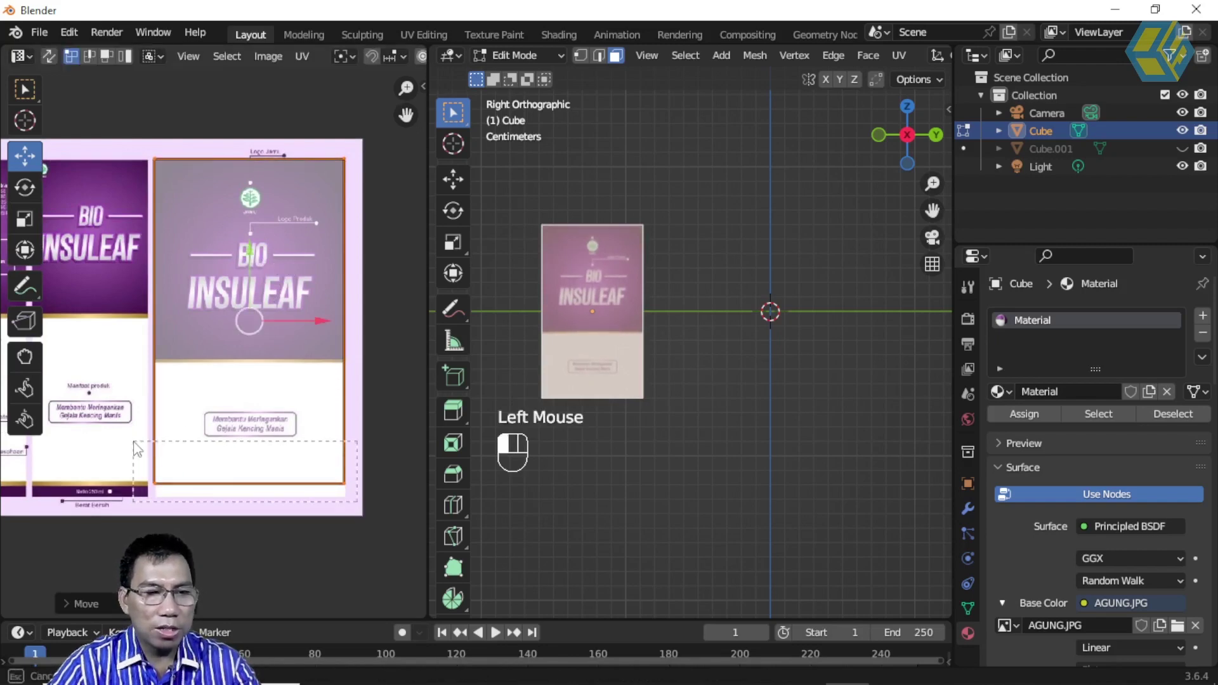
pyautogui.moveTo(251, 422); pyautogui.dragTo(260, 432)
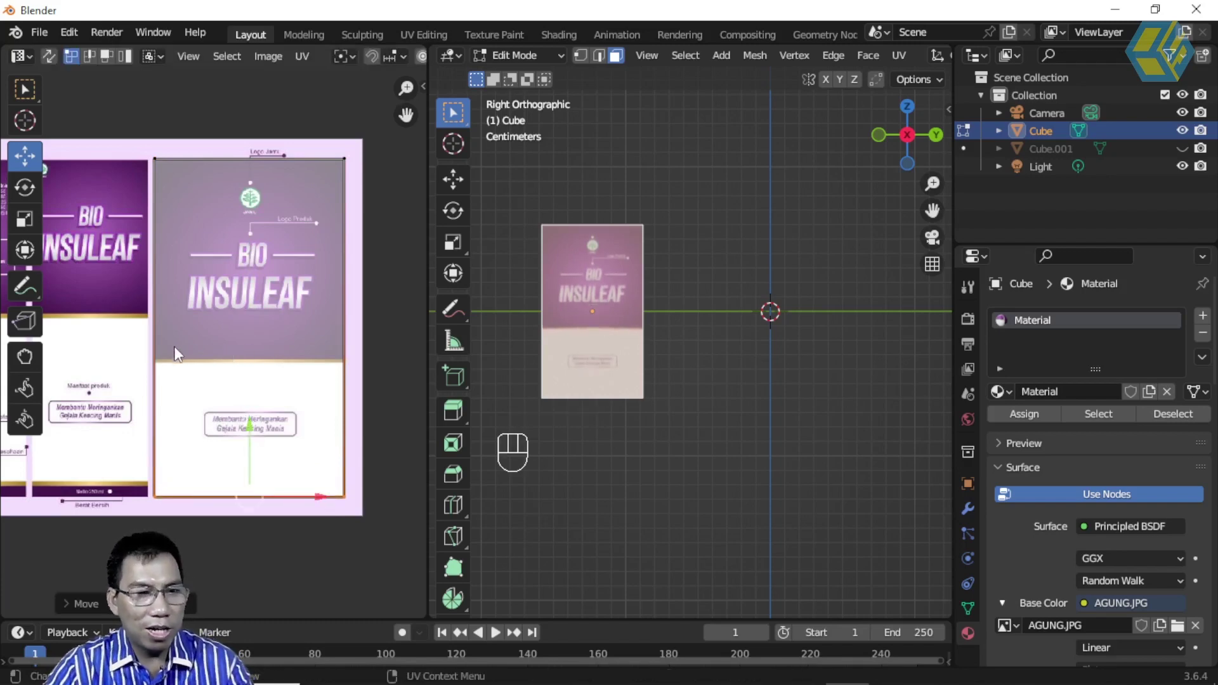
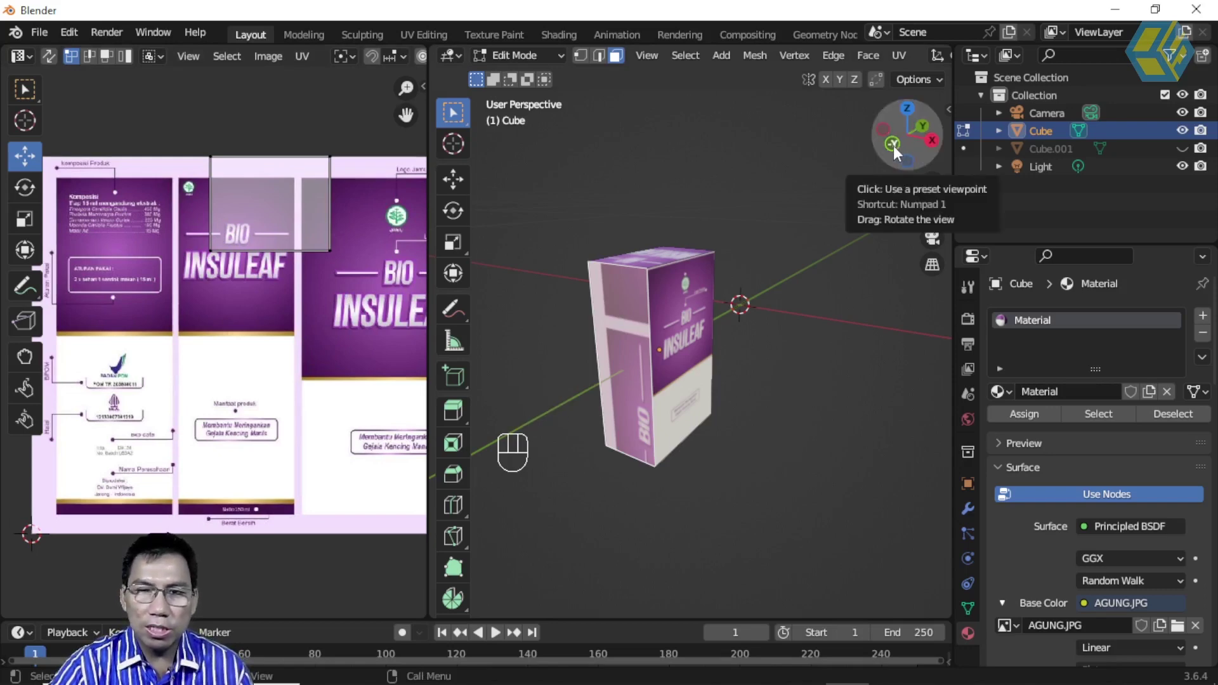
# From Front view, project the purple box's front face and place its island on the narrow BIO INSULEAF panel
pyautogui.click(898, 151)
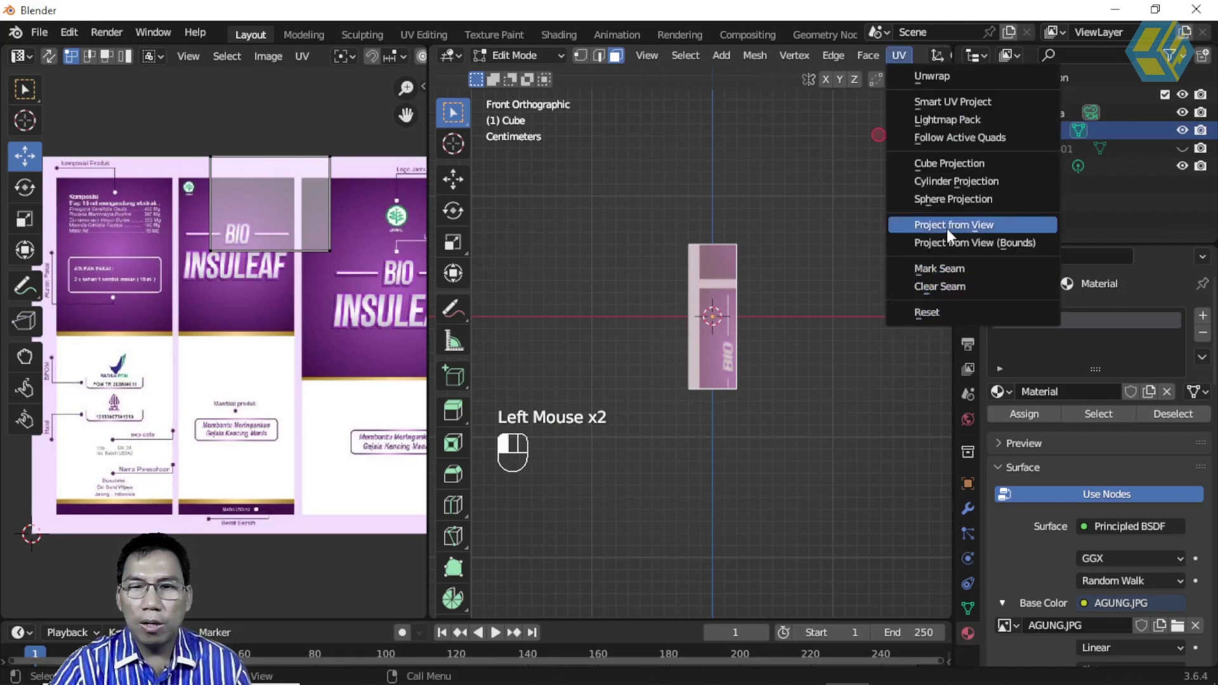
pyautogui.moveTo(346, 323); pyautogui.dragTo(369, 420)
pyautogui.press('g')
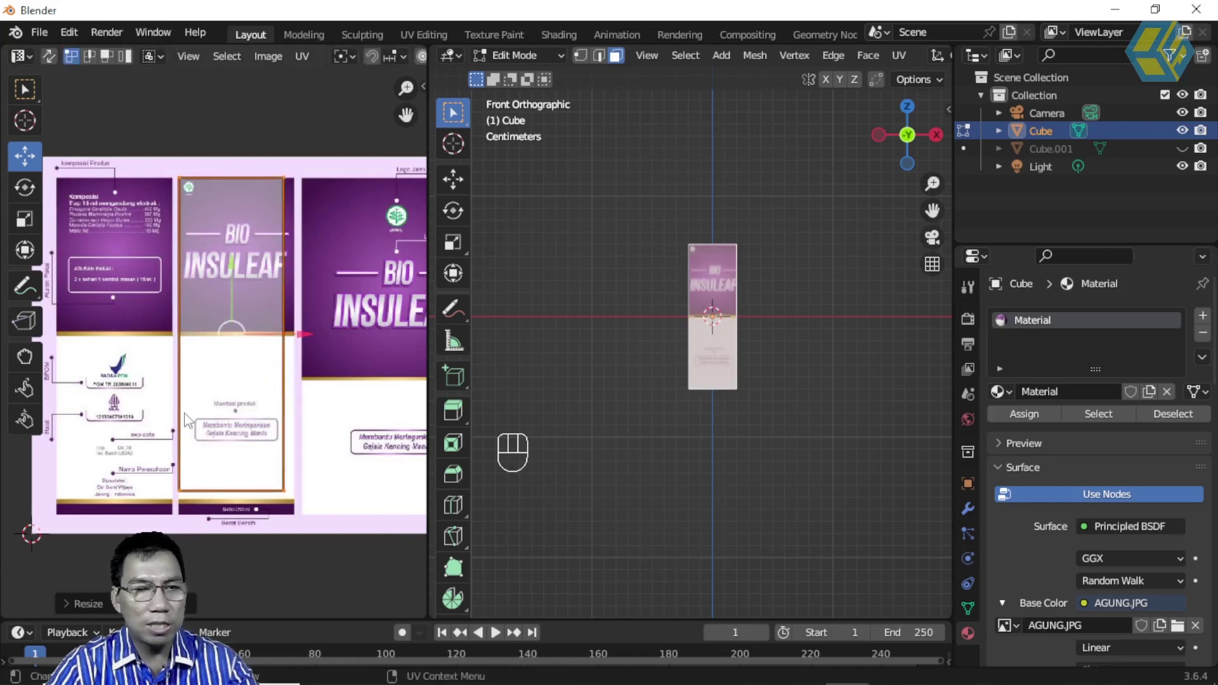
pyautogui.moveTo(203, 296); pyautogui.dragTo(338, 246)
pyautogui.click(288, 225)
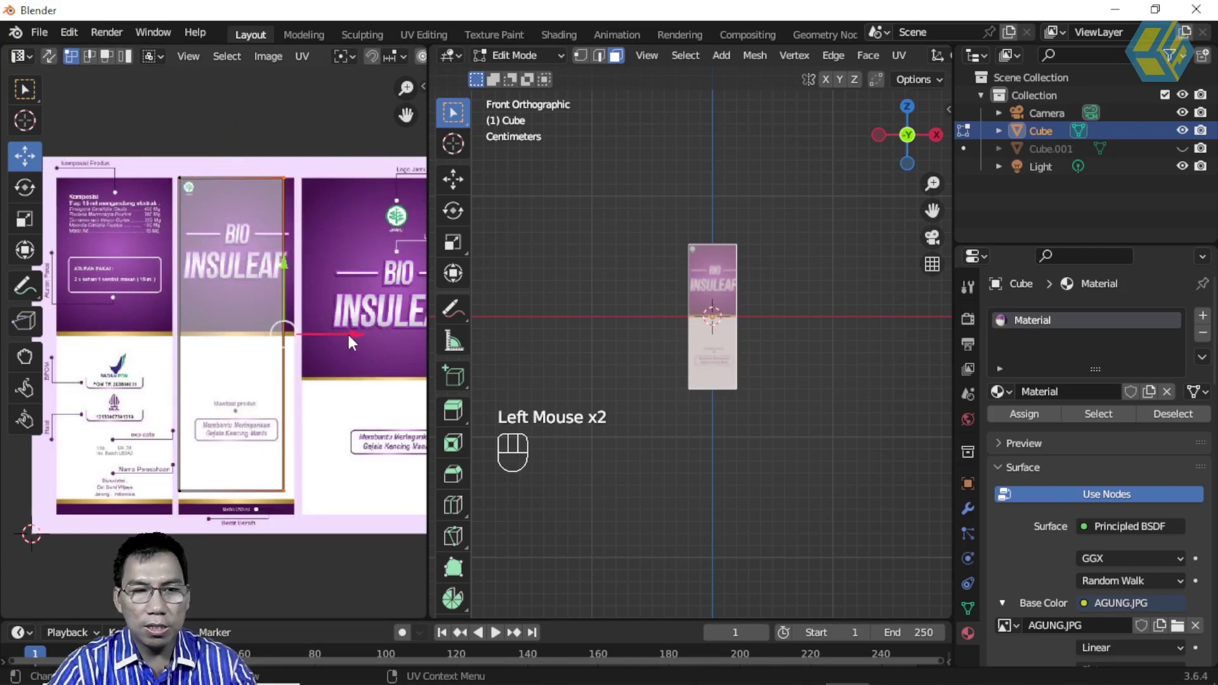
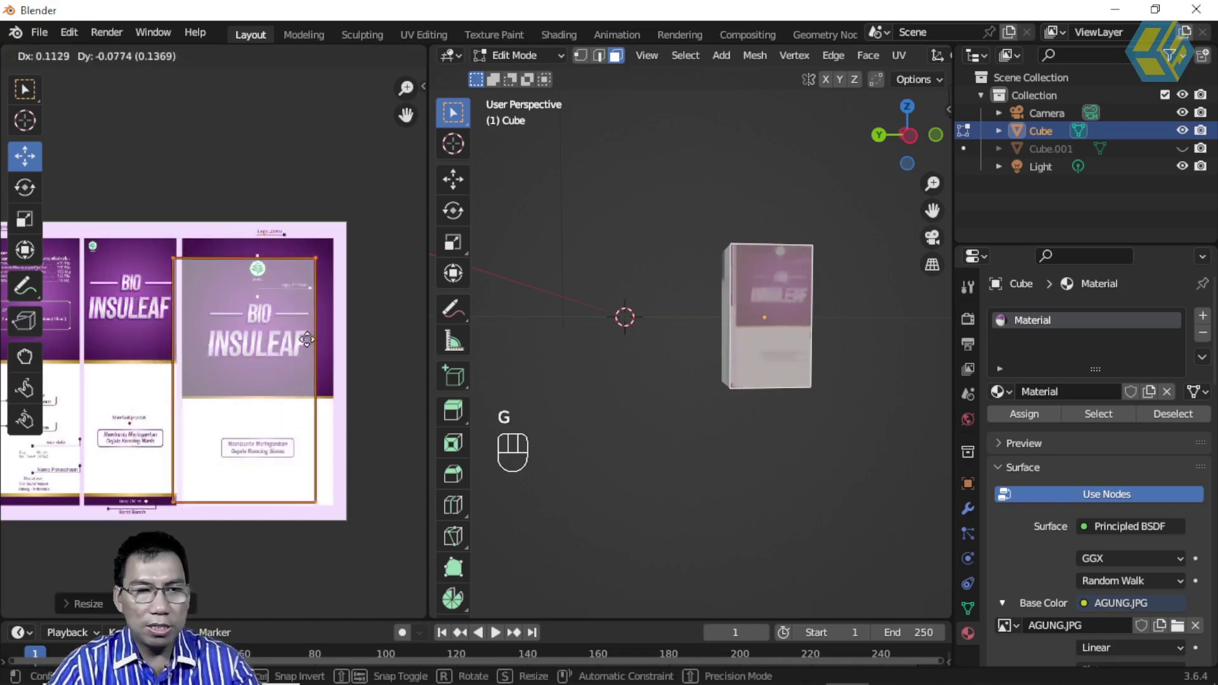
# Scale the side face's UV island to fill the large BIO INSULEAF panel with the leaf logo
pyautogui.middleClick(282, 314)
pyautogui.scroll(3)
pyautogui.press('s')
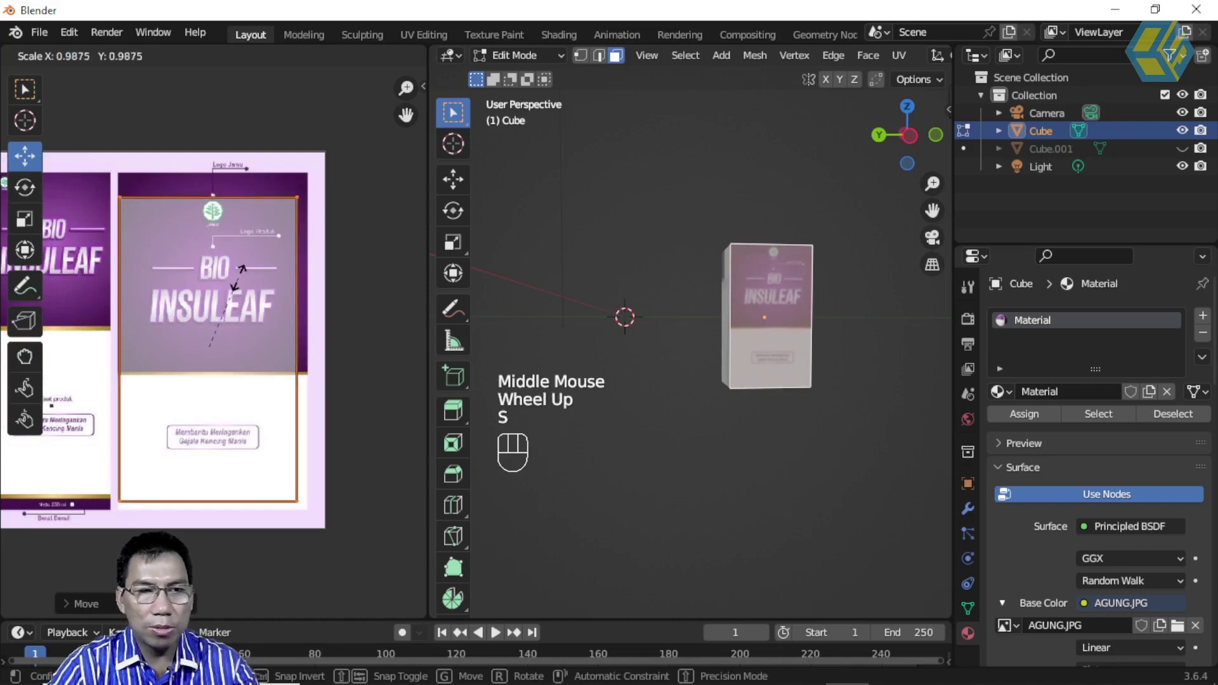
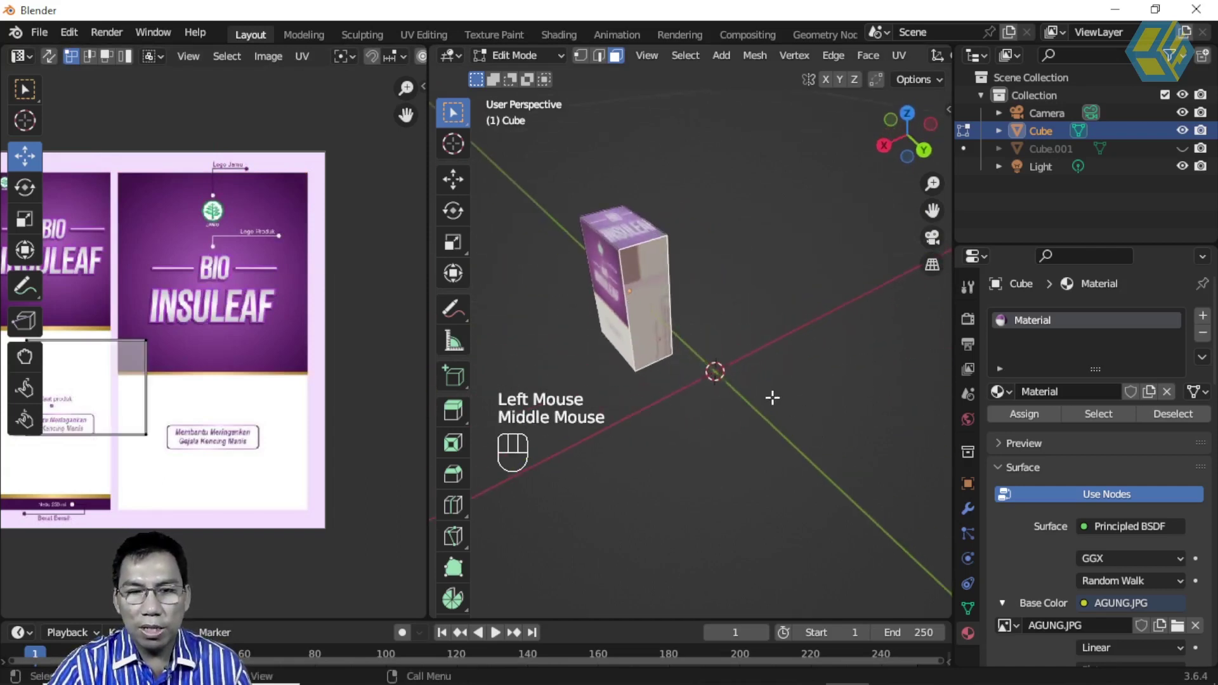
# From back view, project the back face's UVs and move/scale the island over the ingredients panel
pyautogui.click(928, 154)
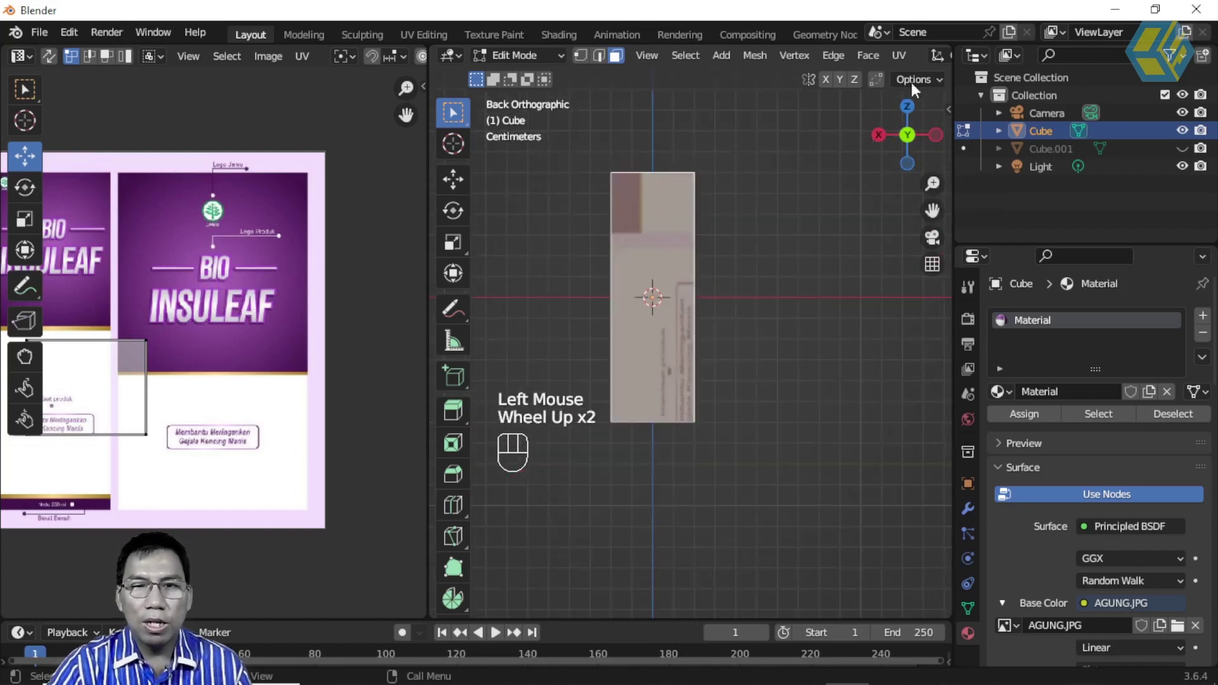
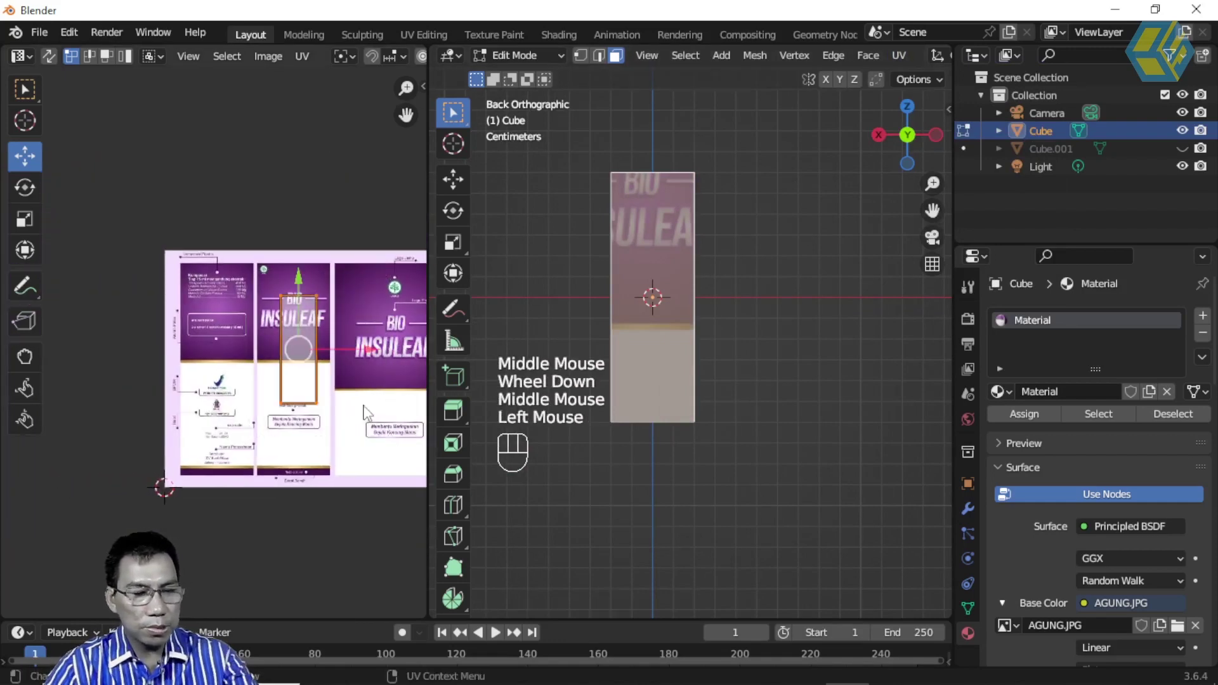
pyautogui.press('g')
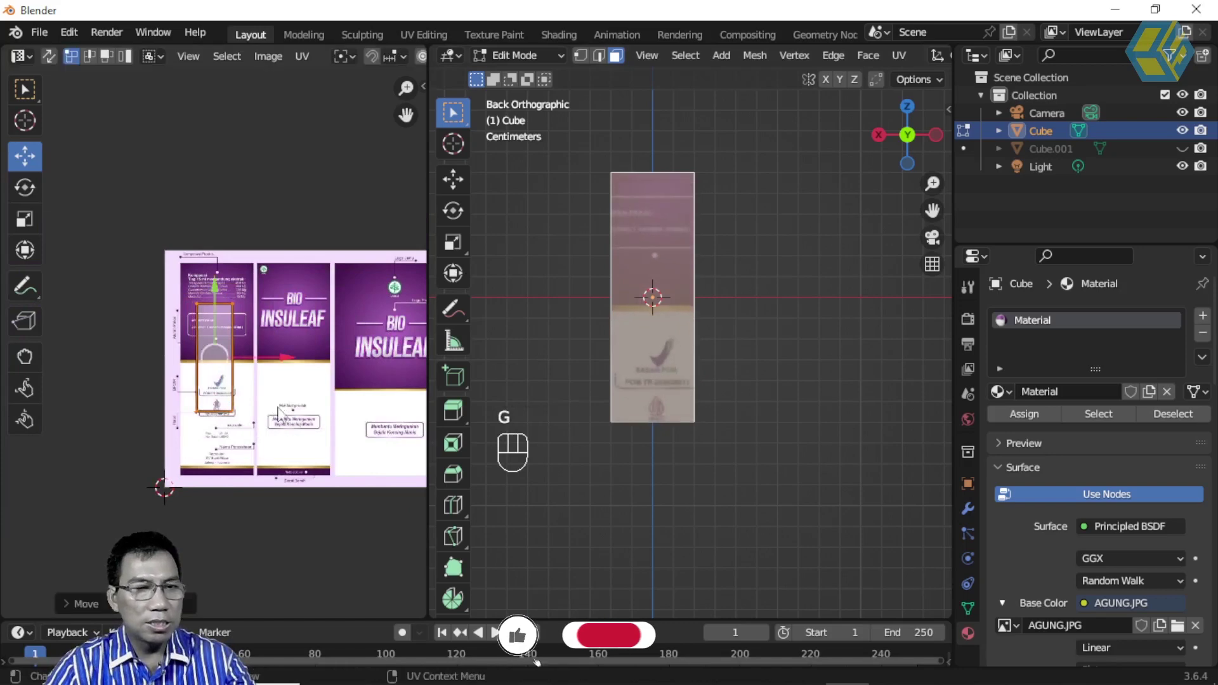
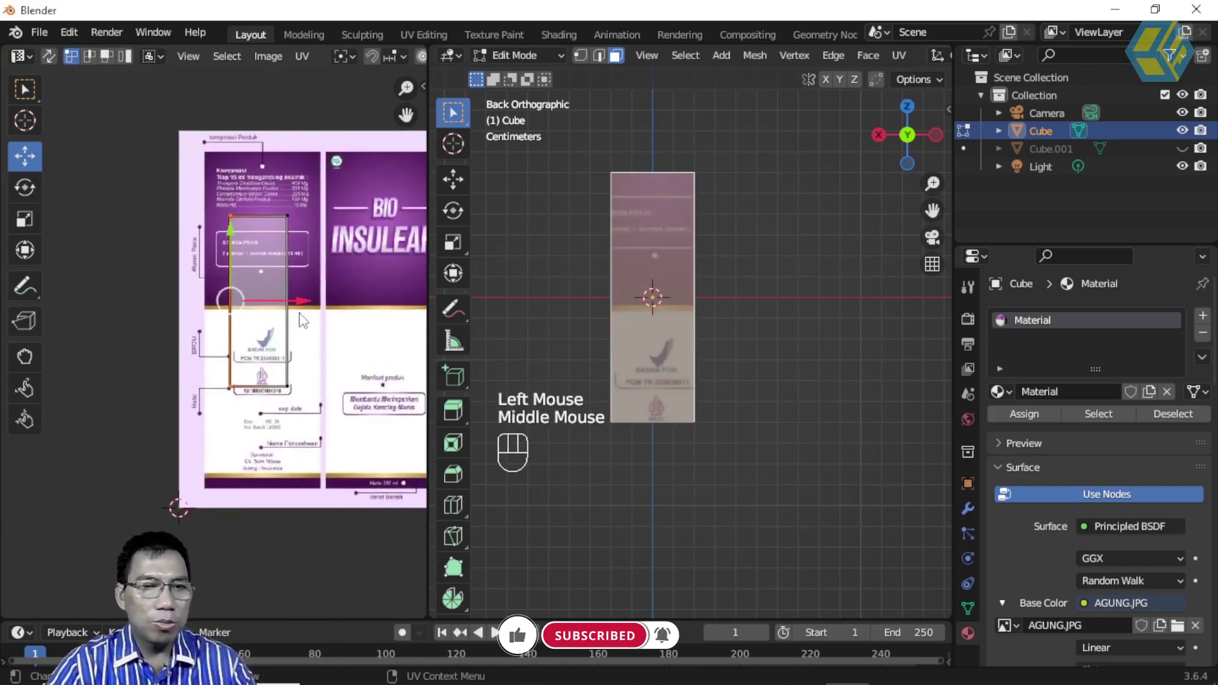
pyautogui.moveTo(270, 277); pyautogui.dragTo(365, 427)
pyautogui.press('s')
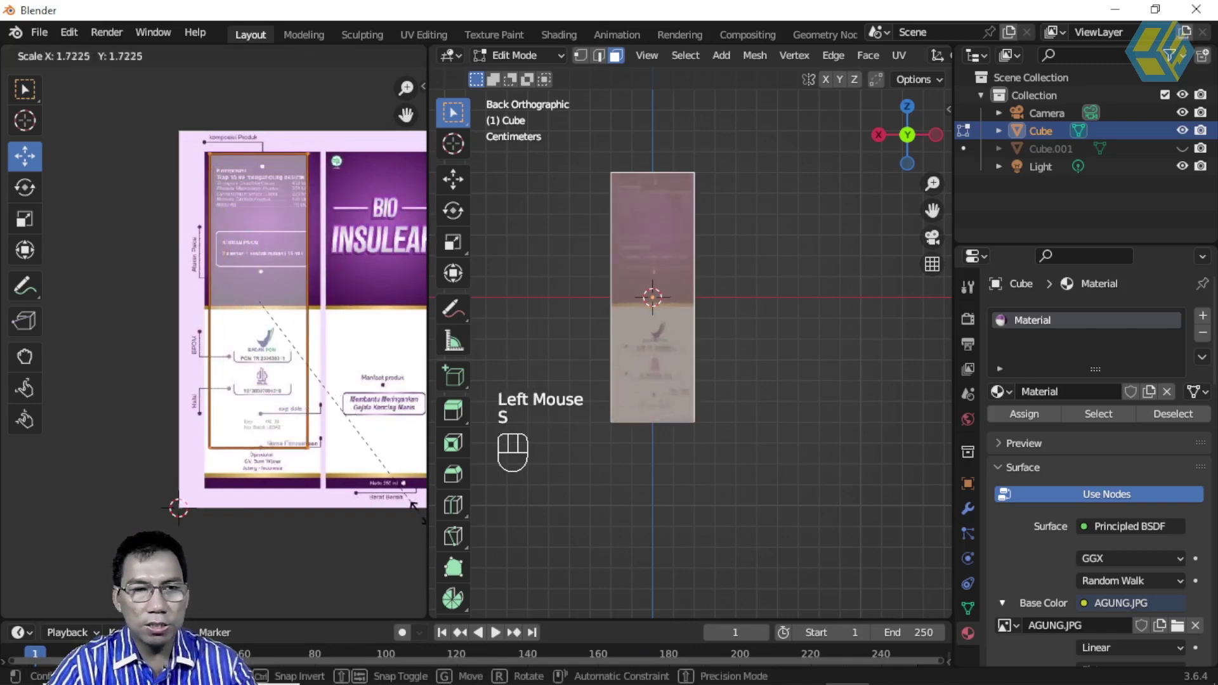
pyautogui.moveTo(204, 197); pyautogui.dragTo(289, 132)
pyautogui.moveTo(321, 262); pyautogui.dragTo(380, 401)
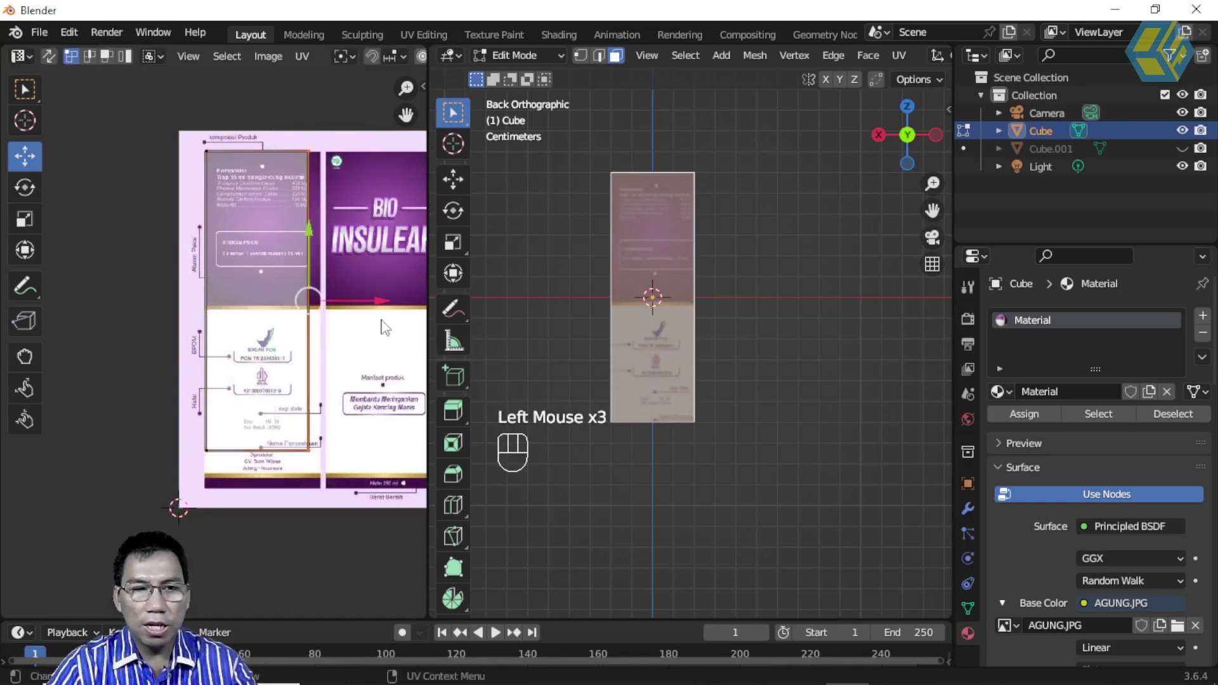
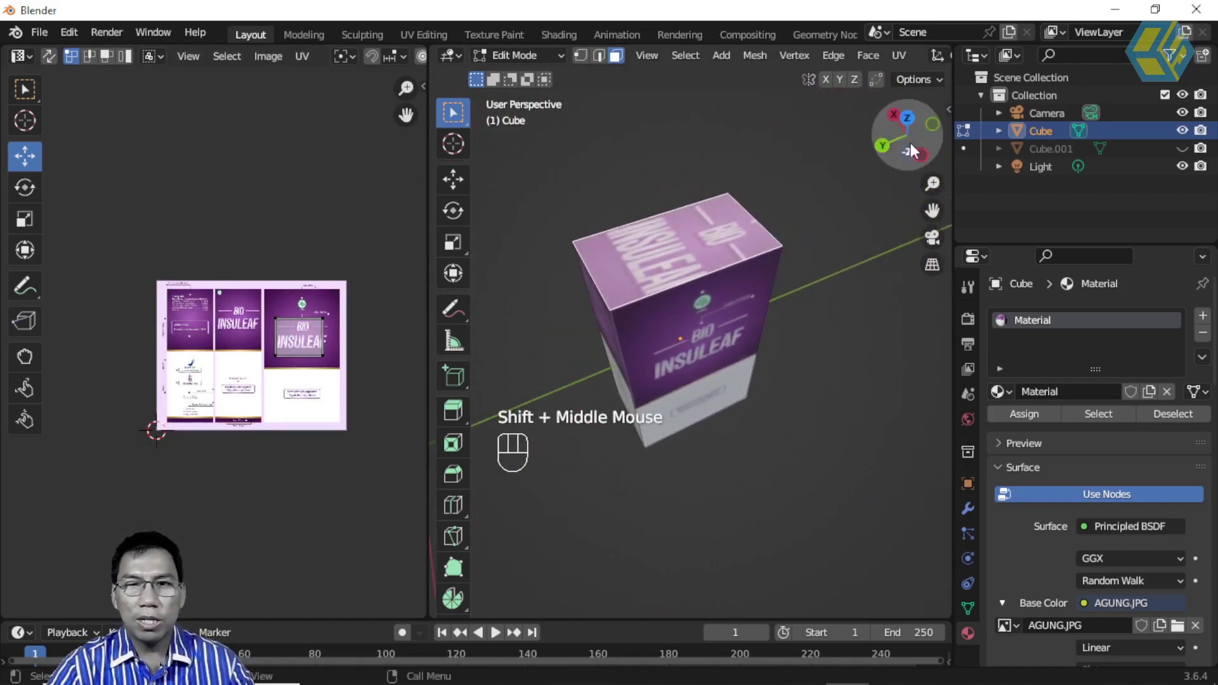
# View the box from above to project the top face onto its INSULEAF label panel
pyautogui.click(912, 124)
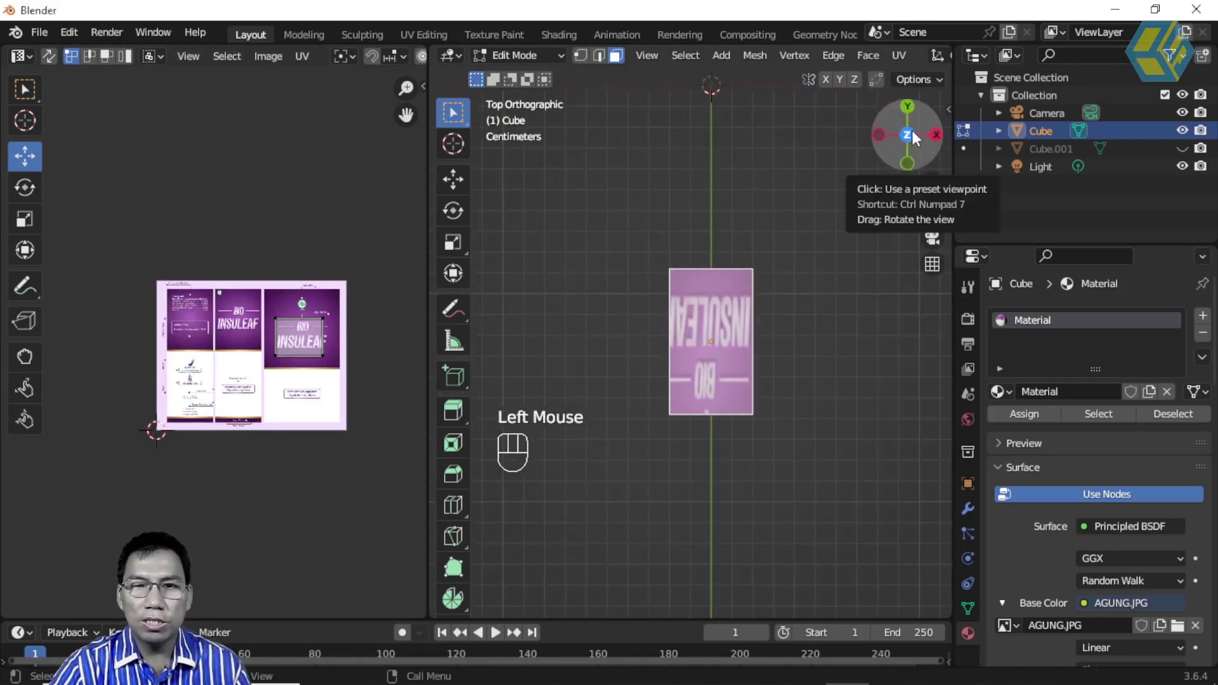
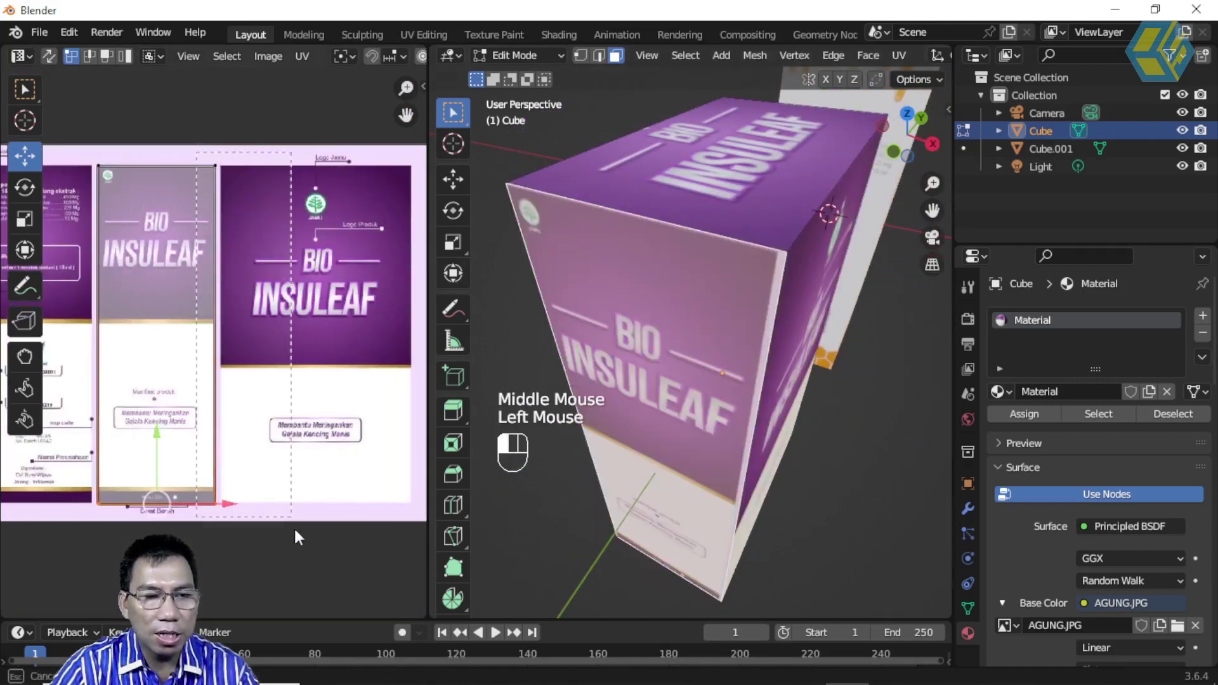
# Nudge the last UV island into place, then join the 3D viewport over the image editor
pyautogui.moveTo(289, 341); pyautogui.dragTo(496, 341)
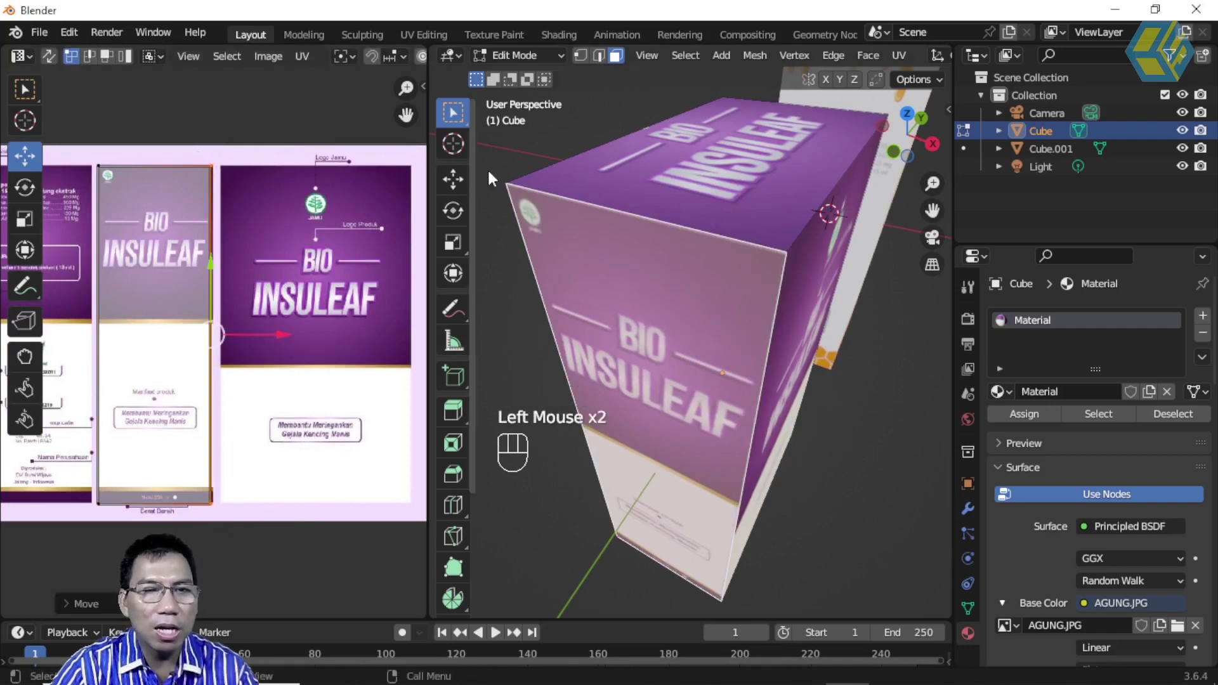
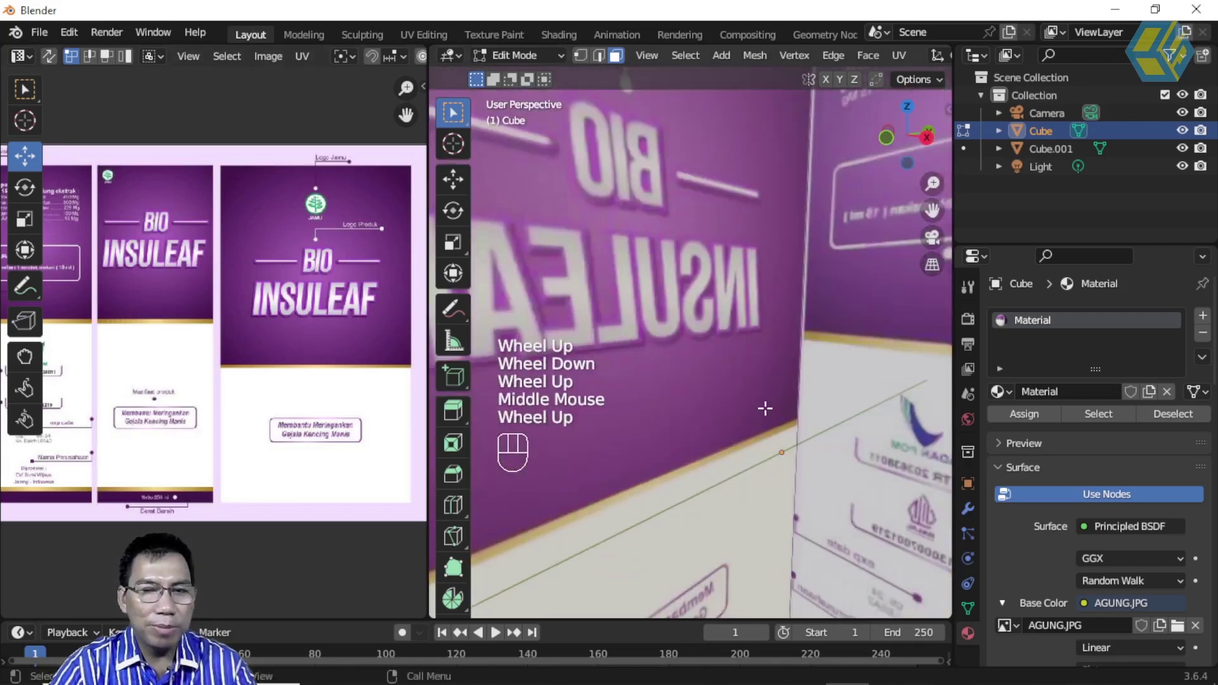
pyautogui.scroll(-3)
pyautogui.scroll(-3)
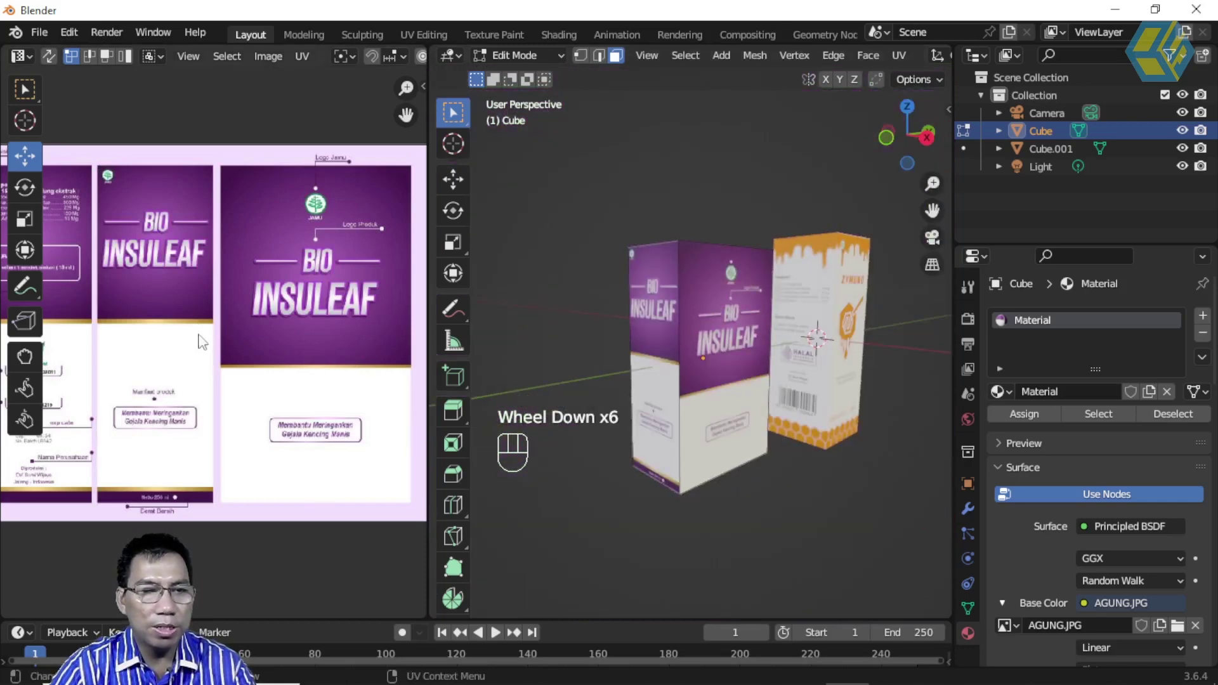
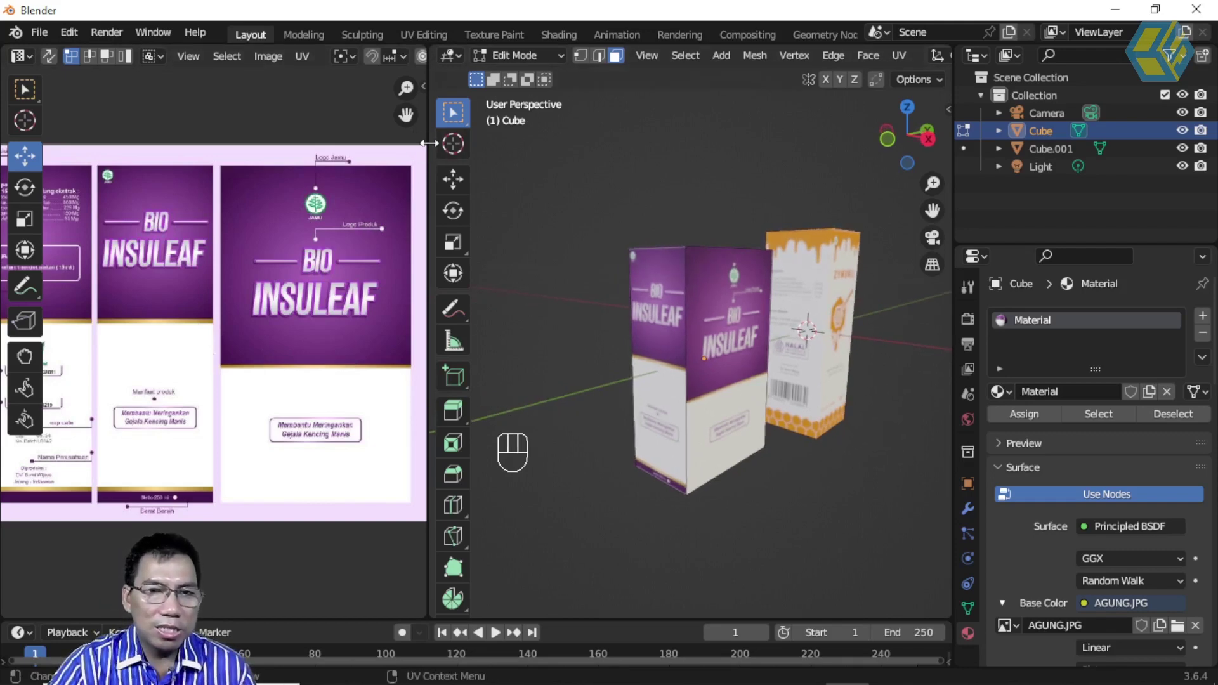
pyautogui.moveTo(434, 149); pyautogui.dragTo(369, 153)
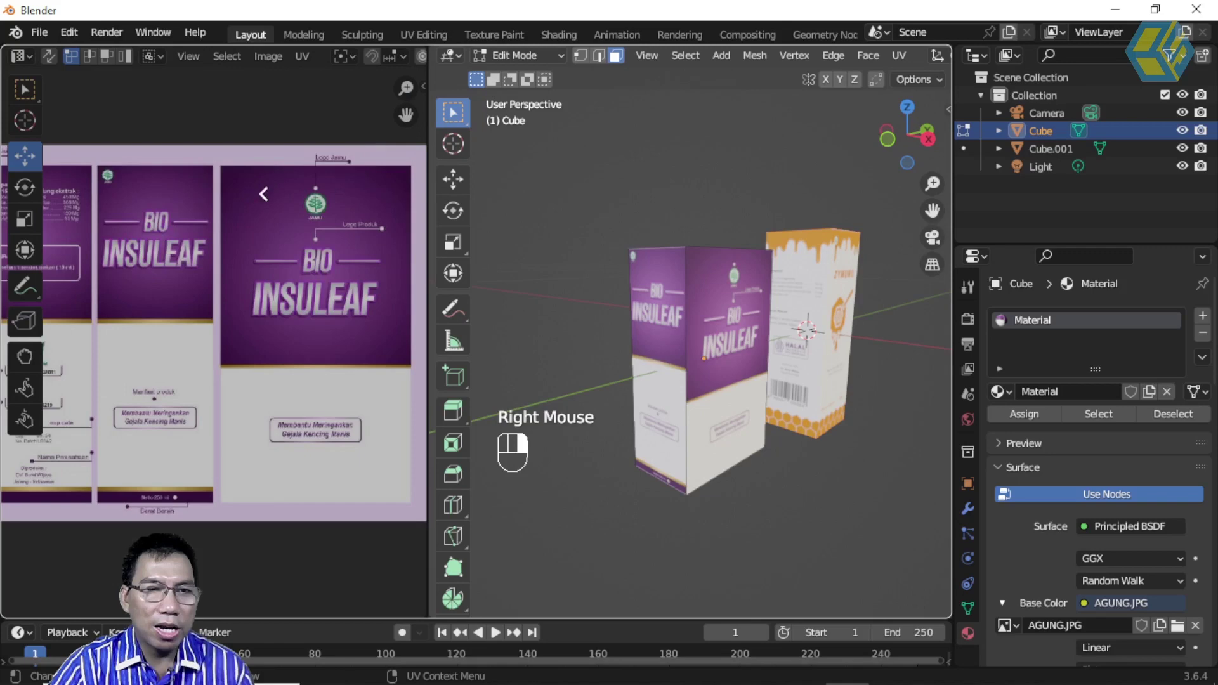
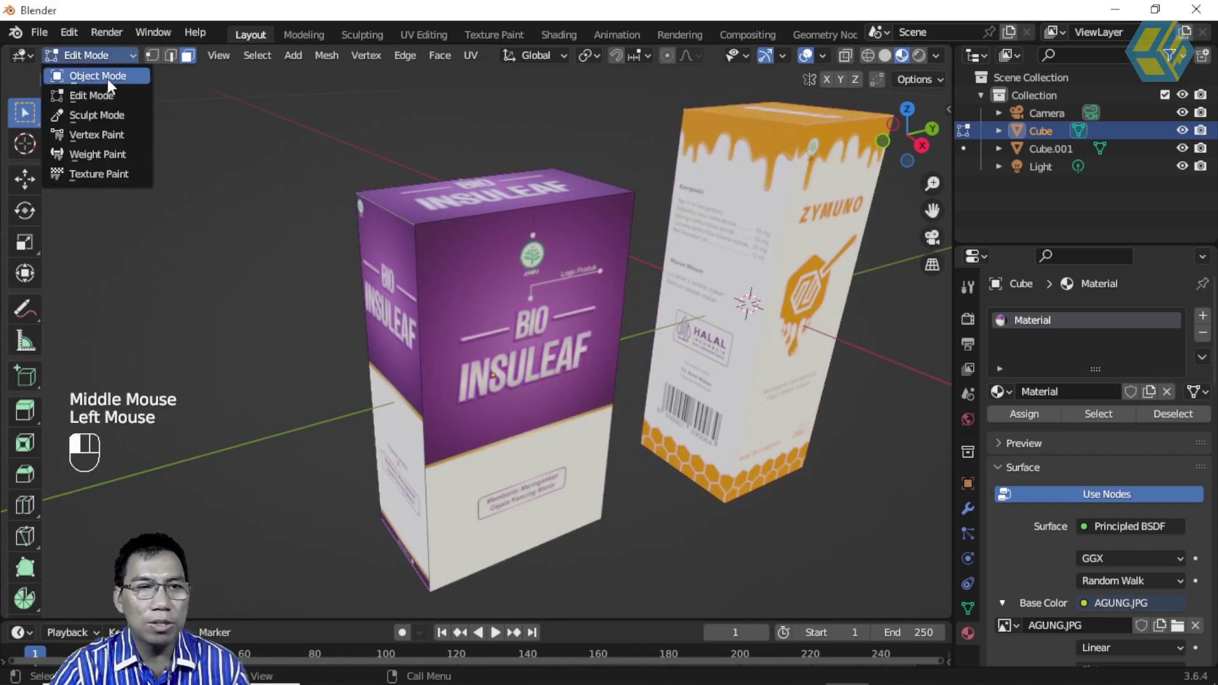
# Return to Object Mode and deselect both packaging boxes
pyautogui.scroll(-3)
pyautogui.moveTo(561, 309); pyautogui.dragTo(666, 320)
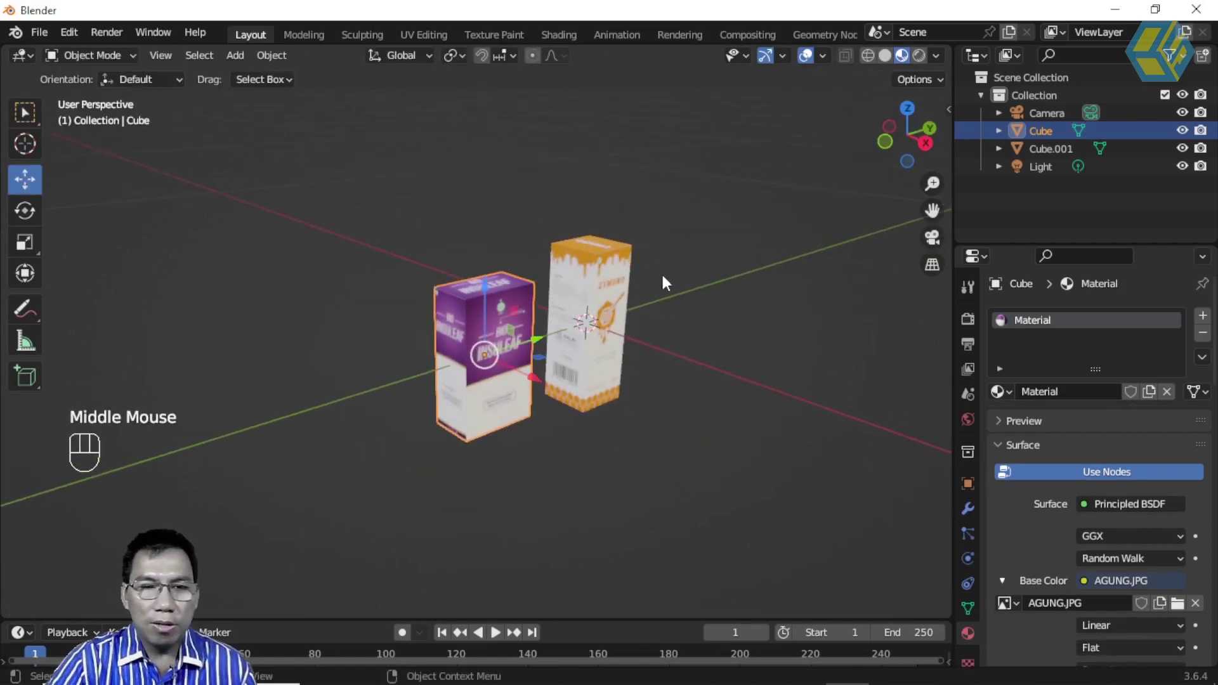
pyautogui.click(677, 243)
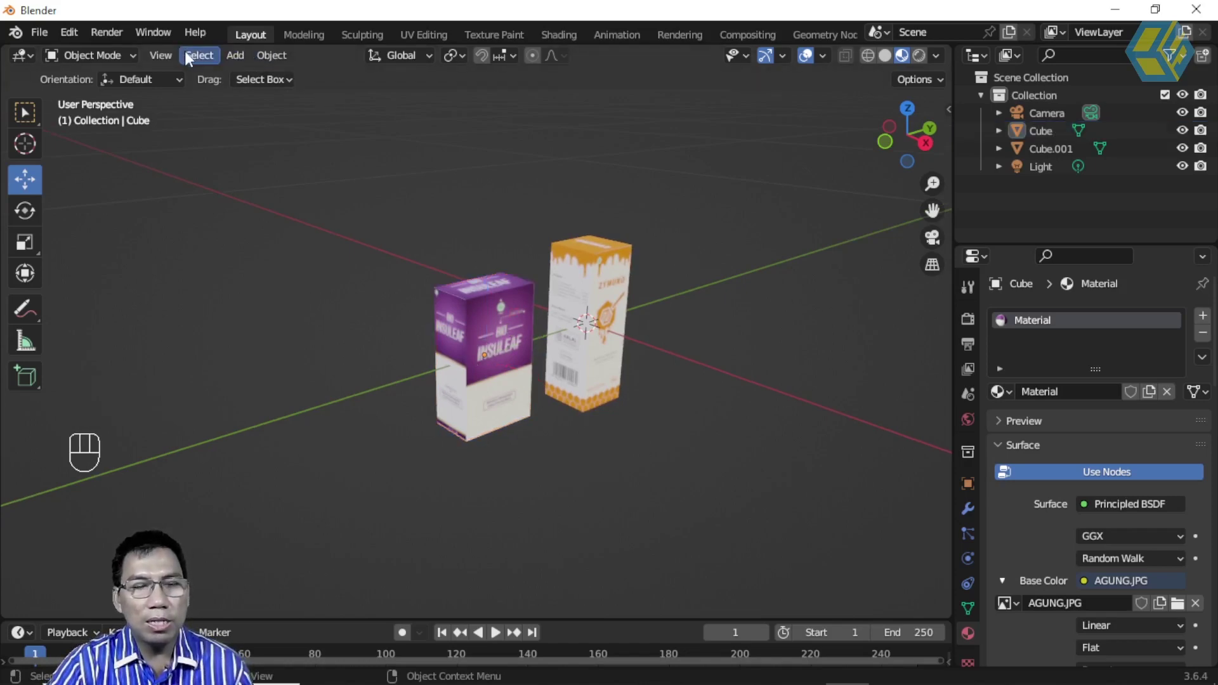
# Add a ground plane under the boxes and scale it to 20× (4000 × 4000 cm)
pyautogui.moveTo(239, 58); pyautogui.dragTo(679, 376)
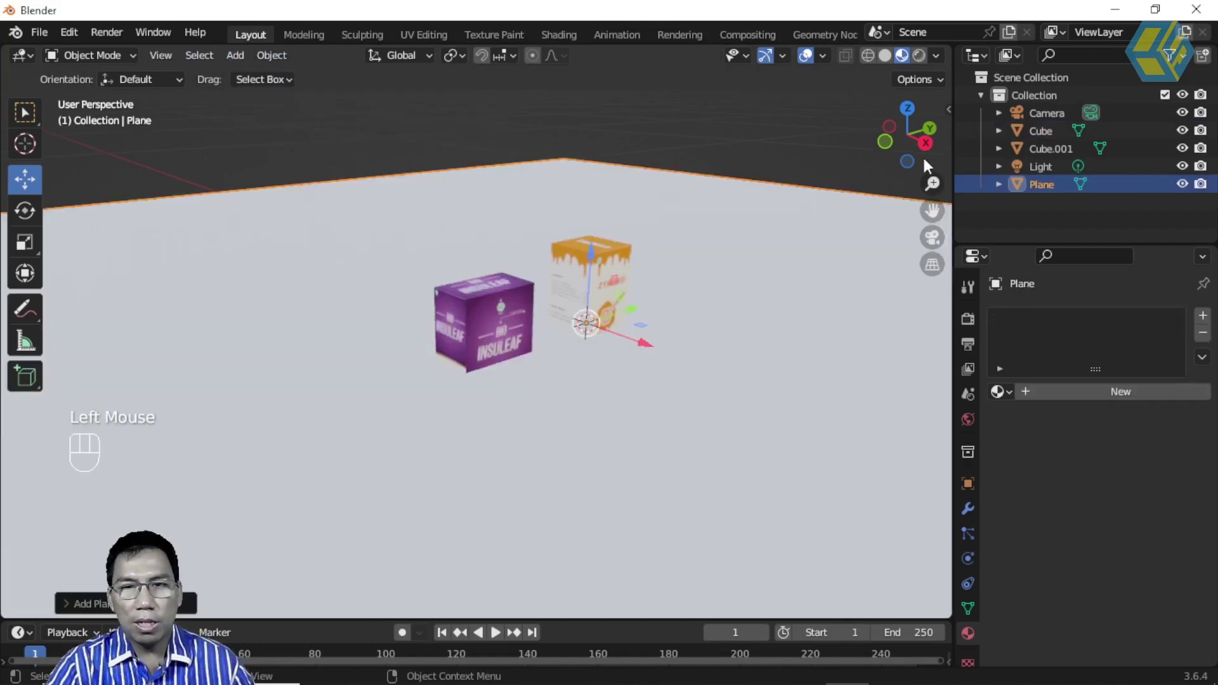
pyautogui.click(855, 189)
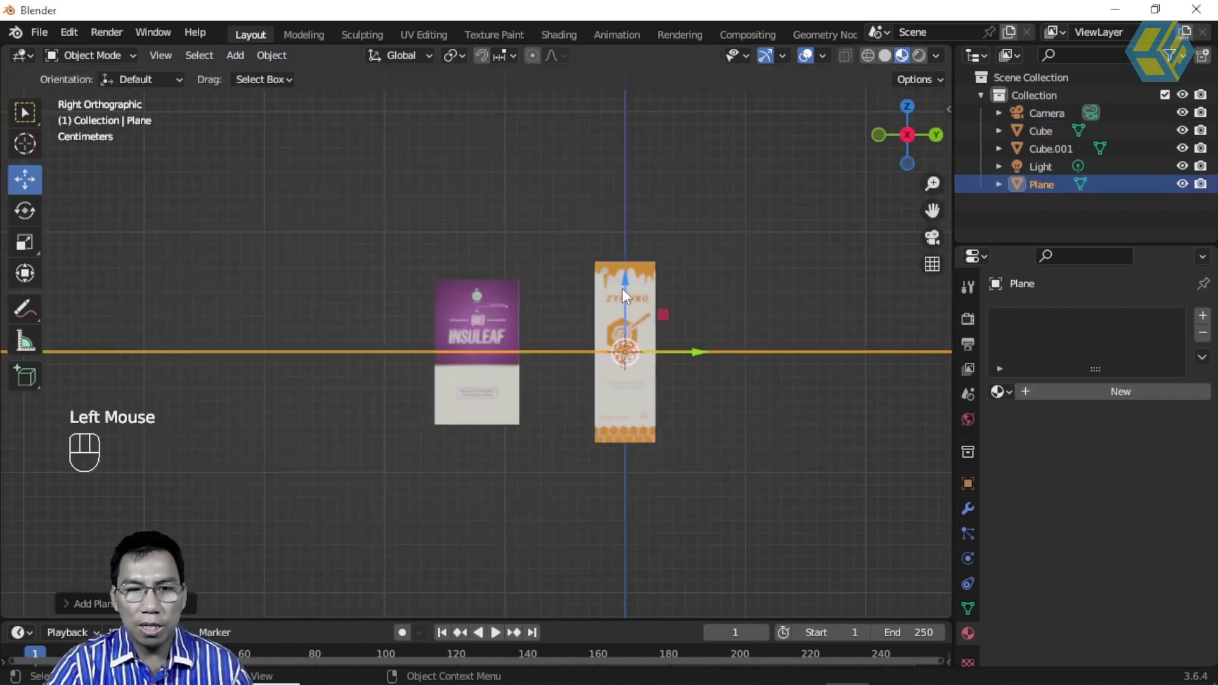
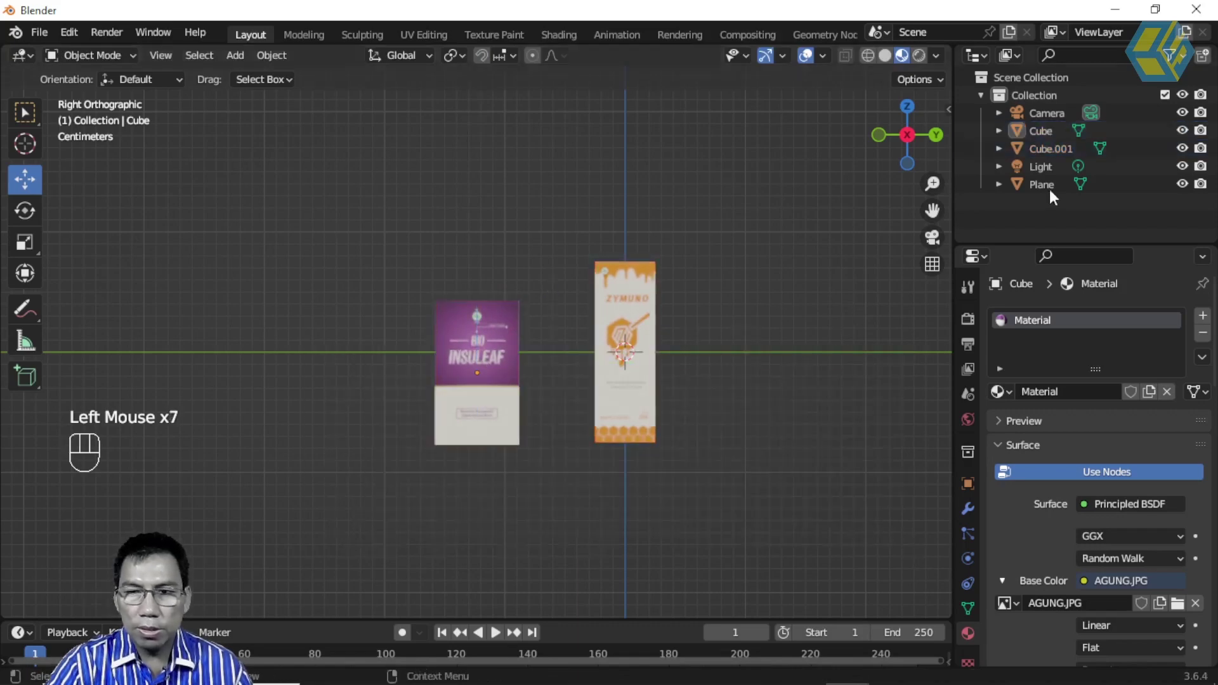
pyautogui.click(1053, 191)
pyautogui.moveTo(637, 492); pyautogui.dragTo(773, 320)
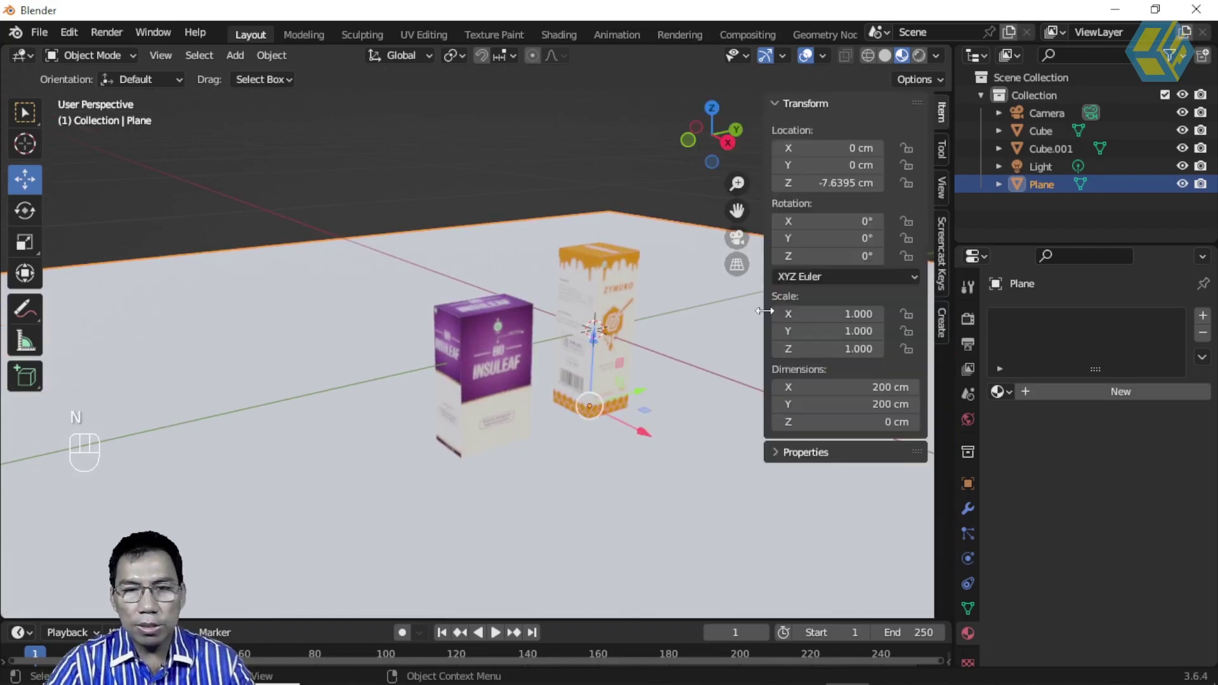
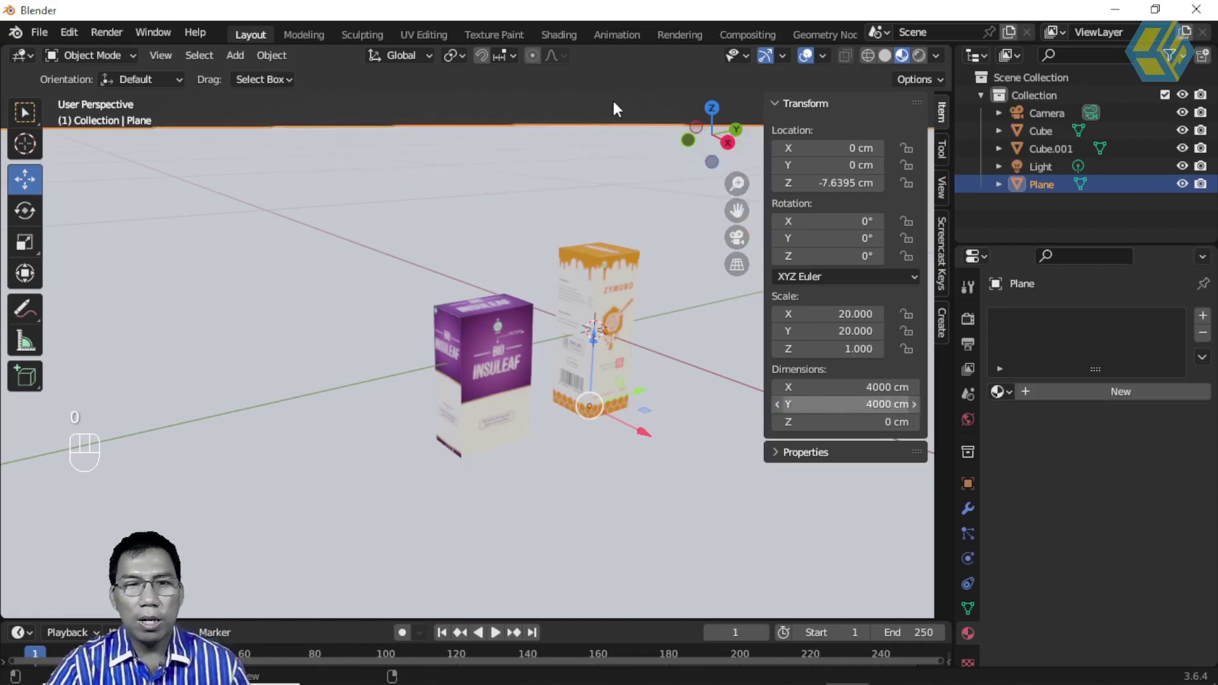
pyautogui.moveTo(630, 355); pyautogui.dragTo(636, 338)
pyautogui.moveTo(637, 355); pyautogui.dragTo(680, 343)
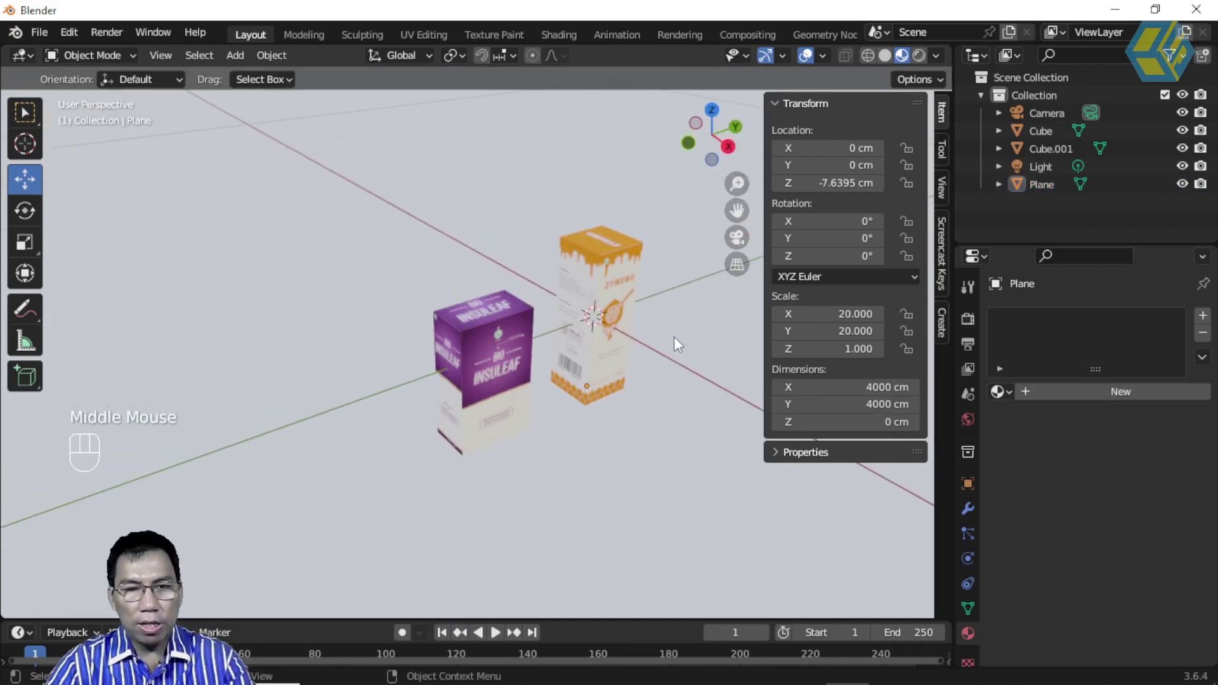
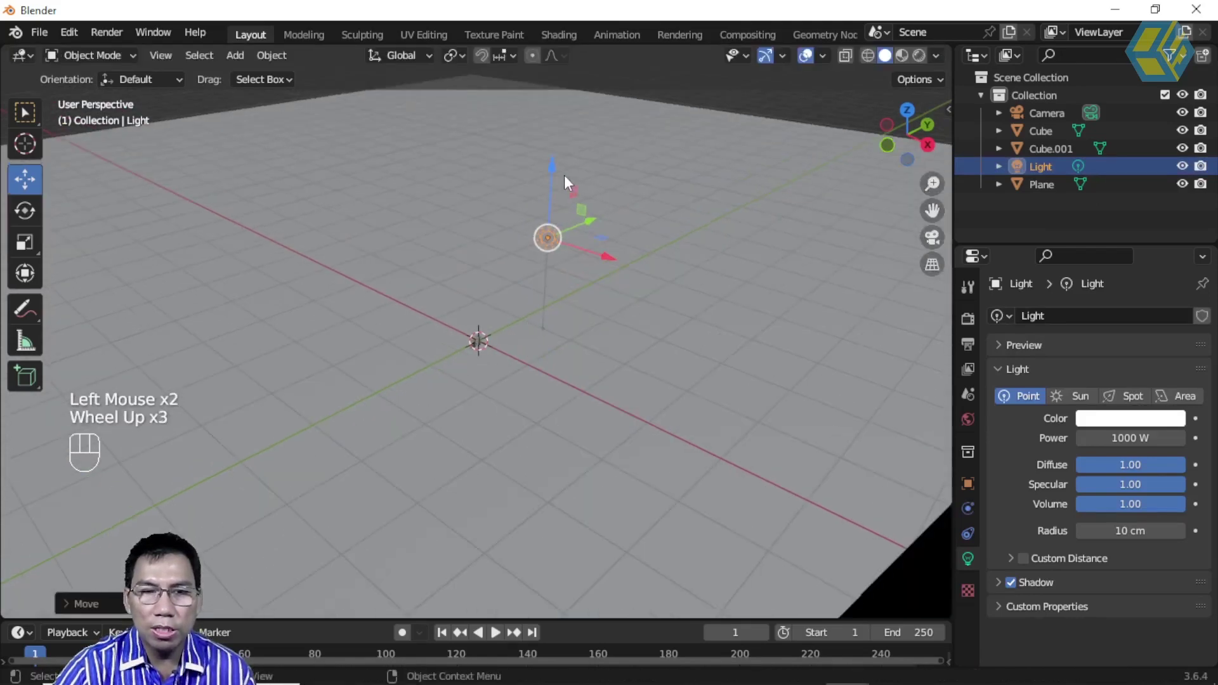
# Raise the point light above the boxes, lower its power to 100 W and hide it in the Outliner
pyautogui.click(556, 179)
pyautogui.scroll(3)
pyautogui.click(577, 339)
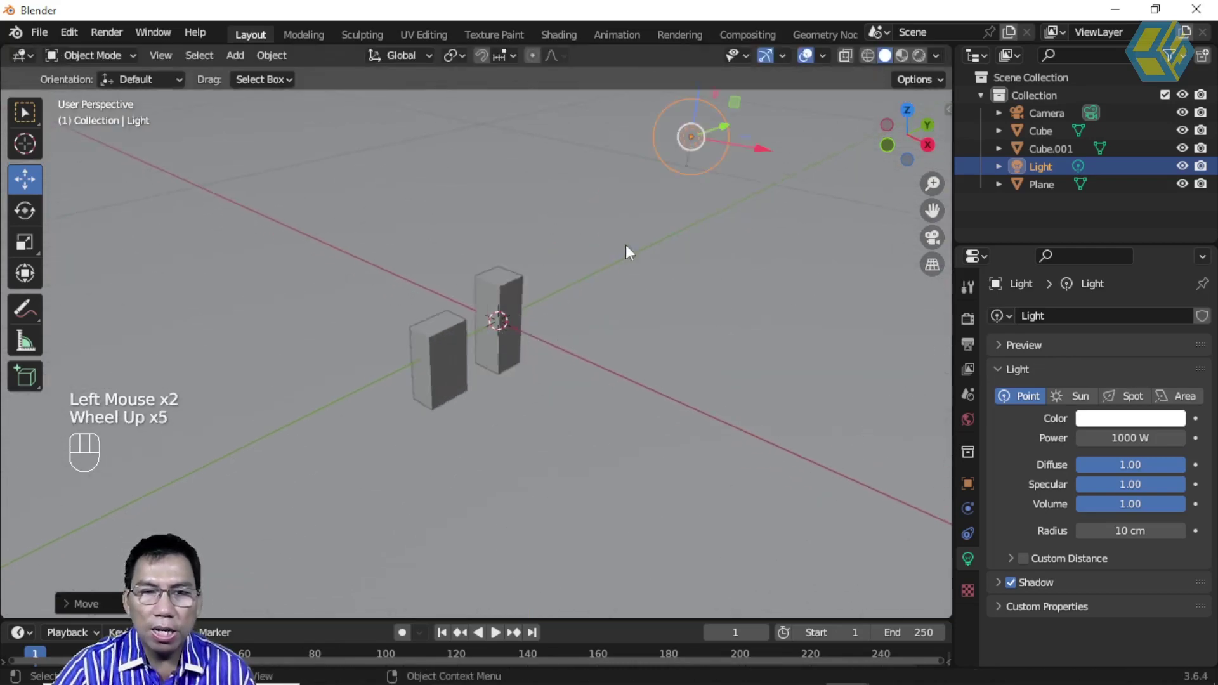
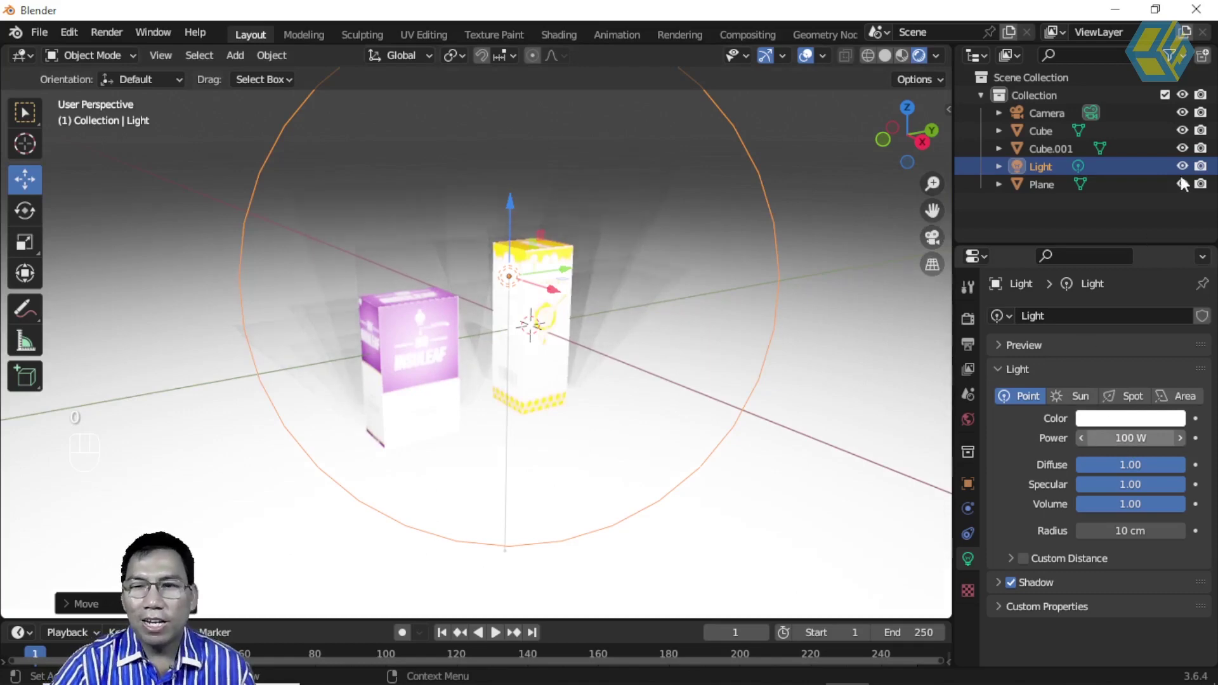
pyautogui.click(1117, 208)
pyautogui.scroll(3)
pyautogui.moveTo(562, 364); pyautogui.dragTo(562, 368)
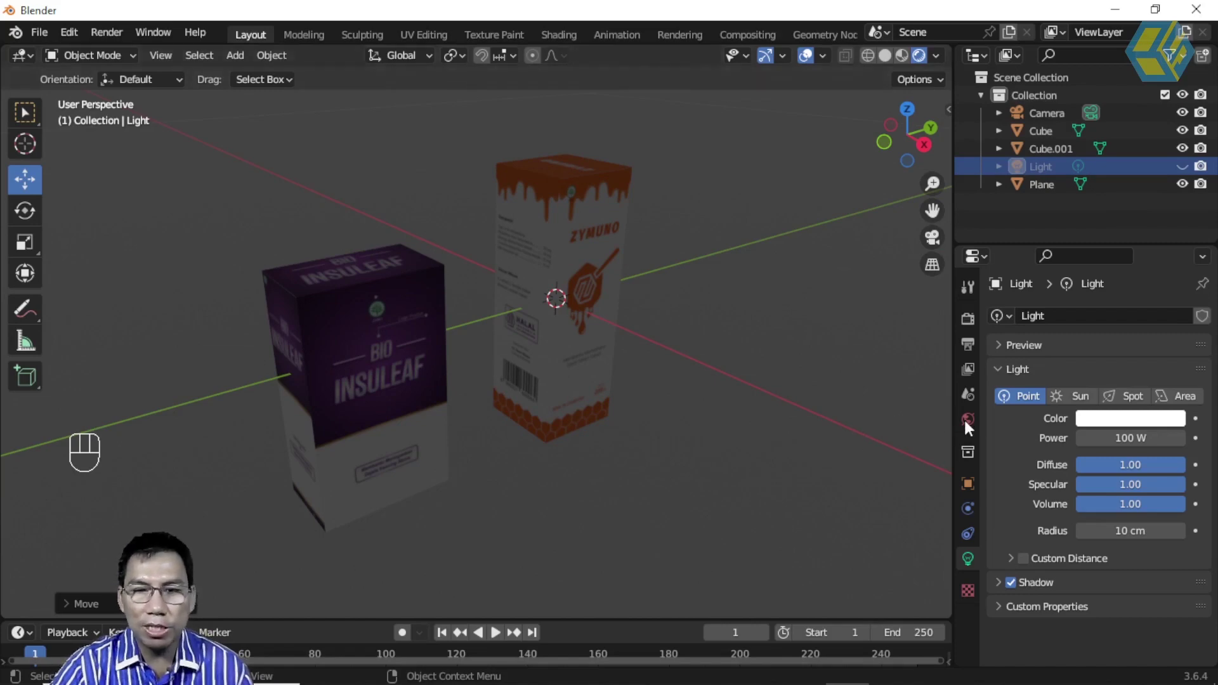
# Set the World colour to an Environment Texture and load interior.exr as the HDRI
pyautogui.click(970, 430)
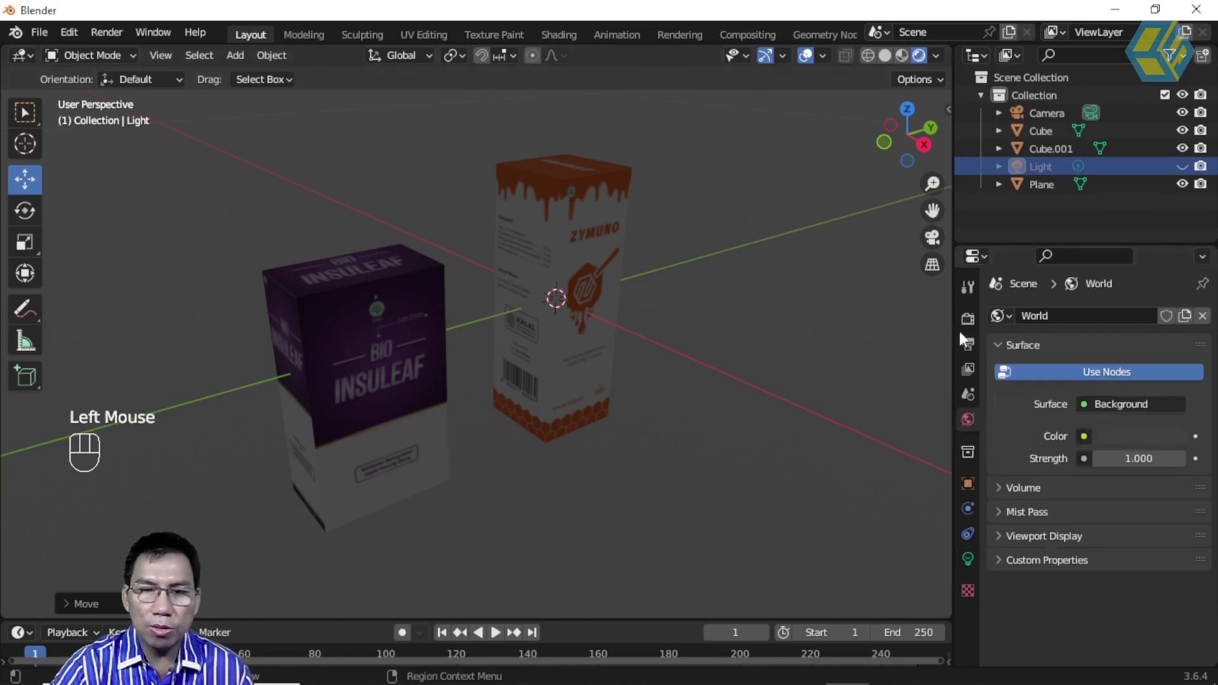
pyautogui.click(972, 330)
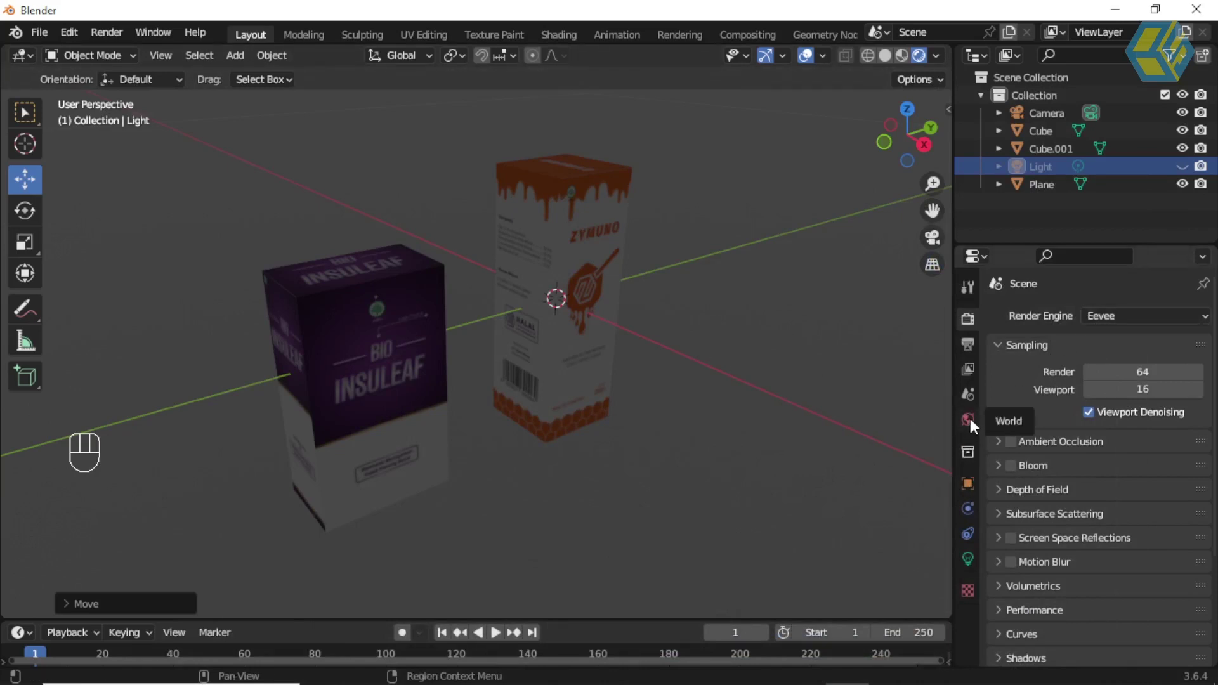
pyautogui.click(973, 427)
pyautogui.moveTo(1088, 447); pyautogui.dragTo(1114, 478)
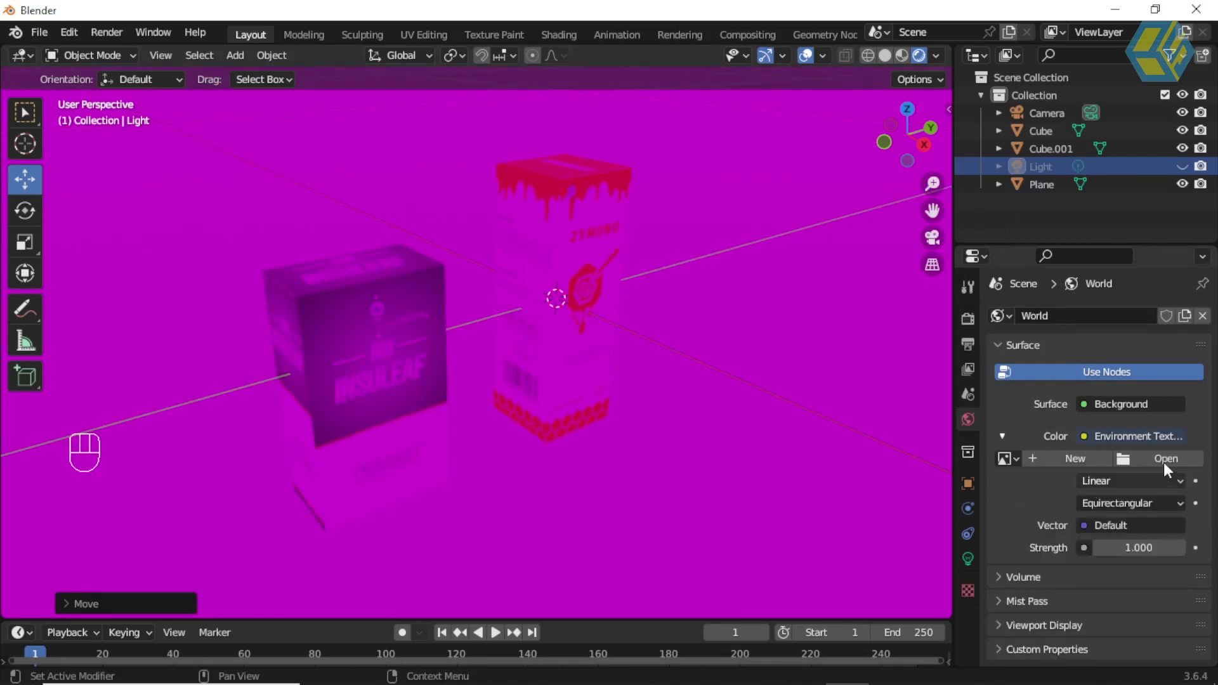
pyautogui.click(1167, 467)
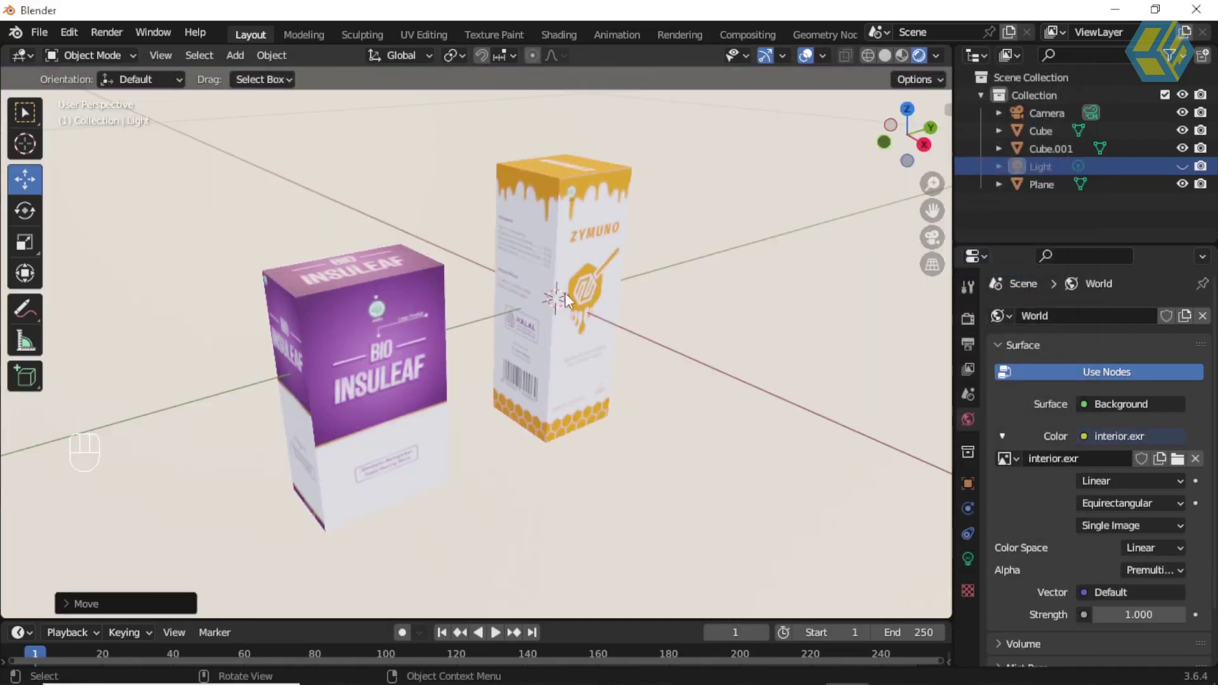
# Change the render engine from Eevee to Cycles and preview the boxes in material shading
pyautogui.click(975, 329)
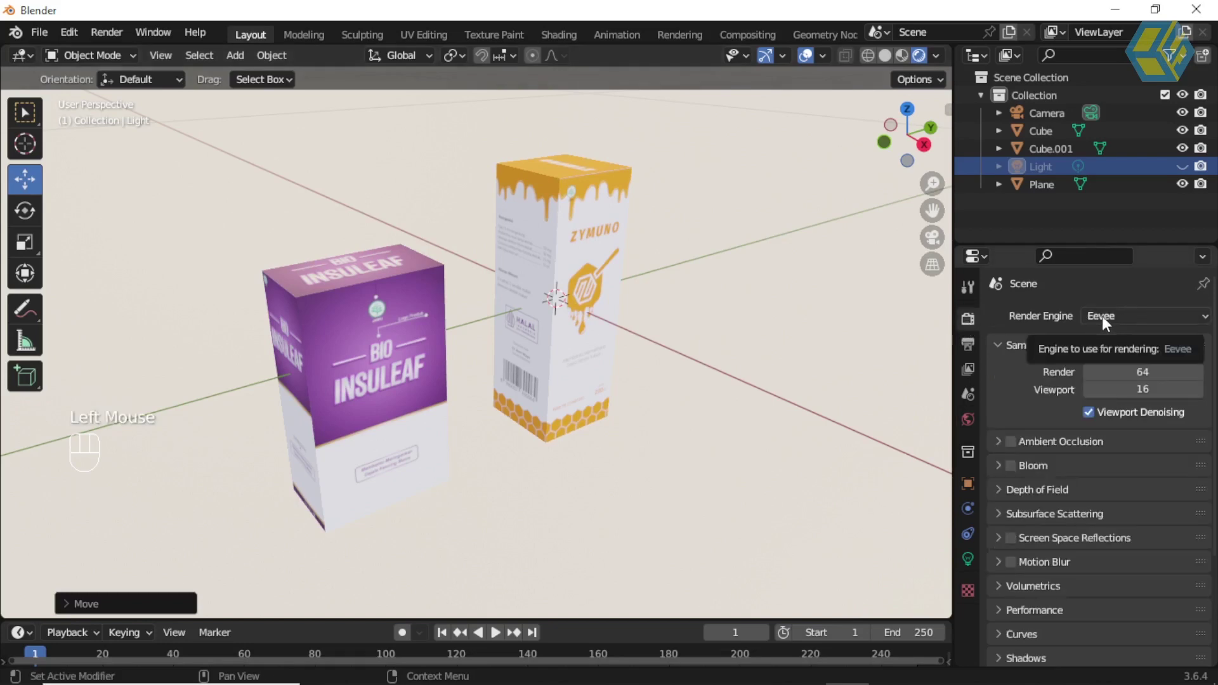
pyautogui.moveTo(1110, 322); pyautogui.dragTo(832, 373)
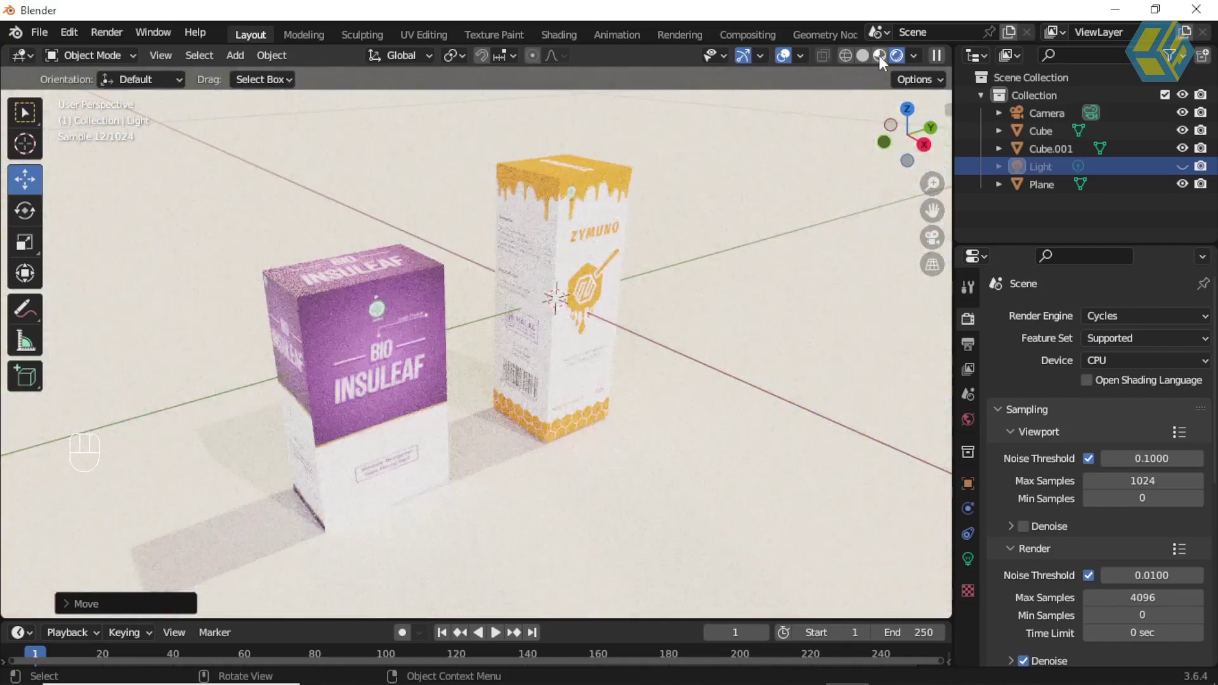
pyautogui.click(884, 61)
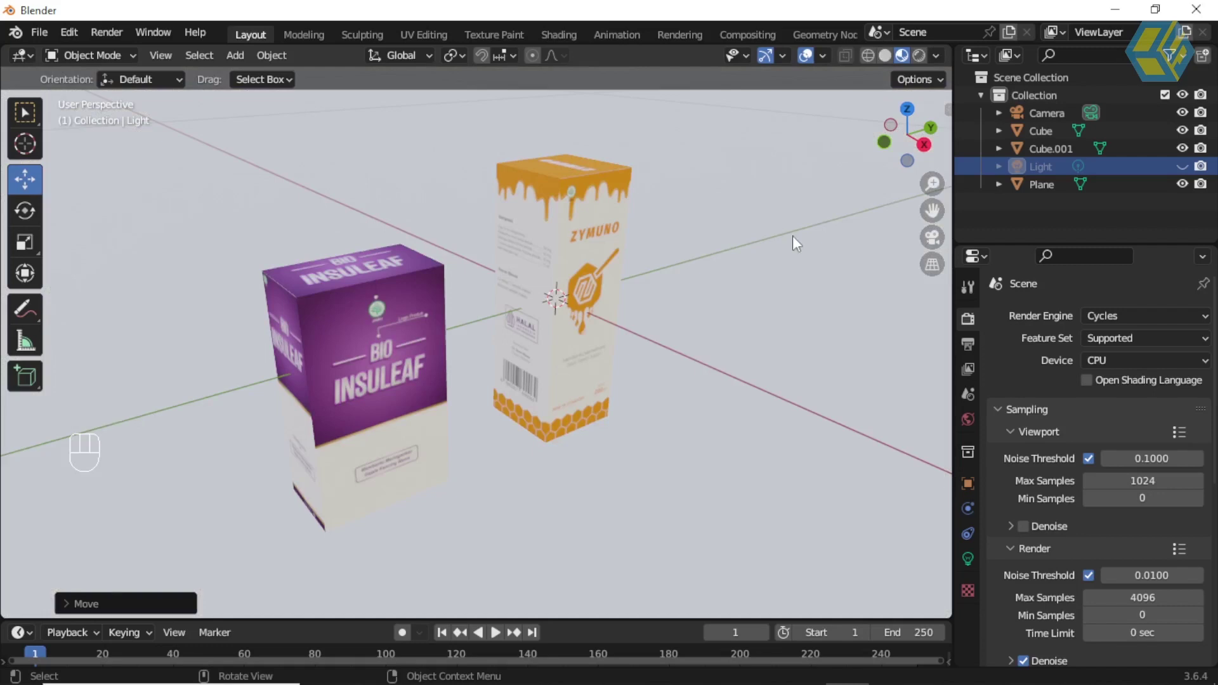
# Create Material.002 on the ground plane with a dark reddish-maroon base colour
pyautogui.click(799, 241)
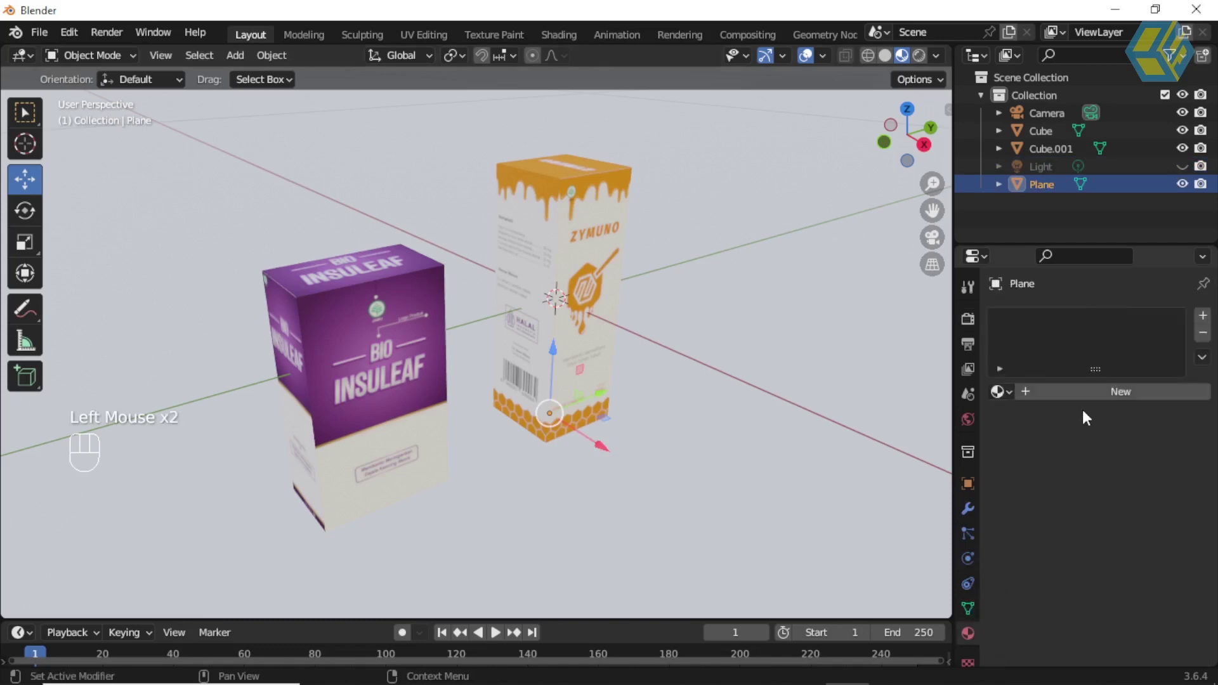
pyautogui.click(1099, 399)
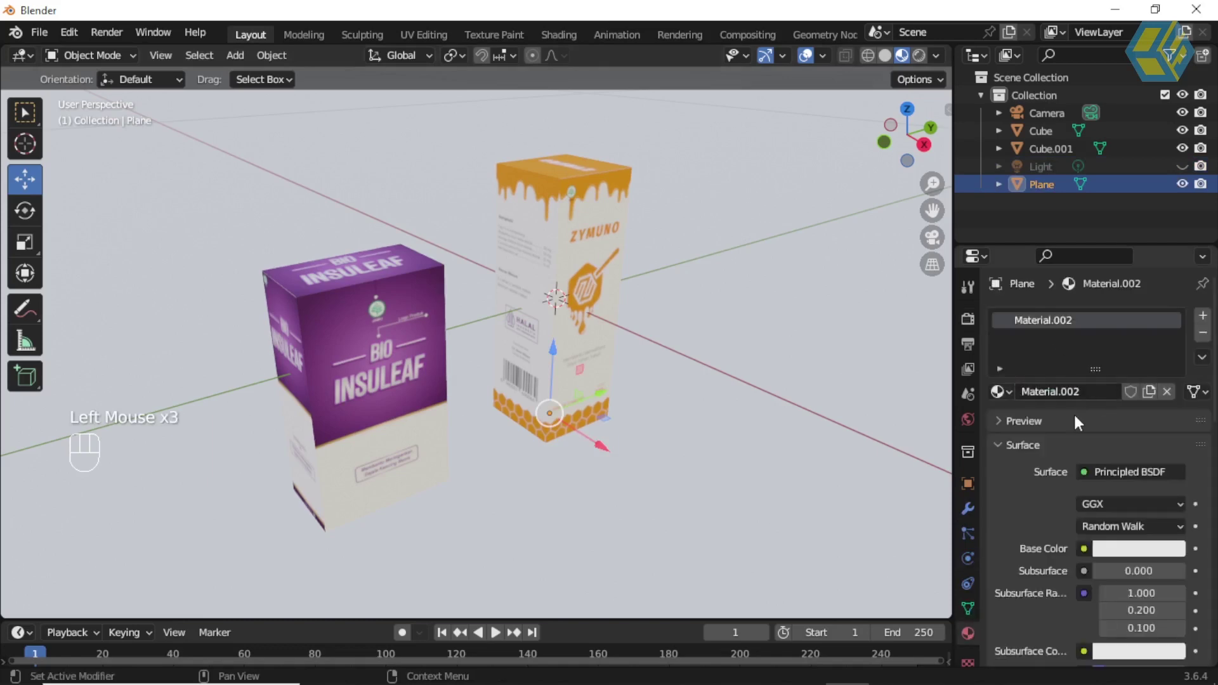
pyautogui.moveTo(1098, 506); pyautogui.dragTo(992, 367)
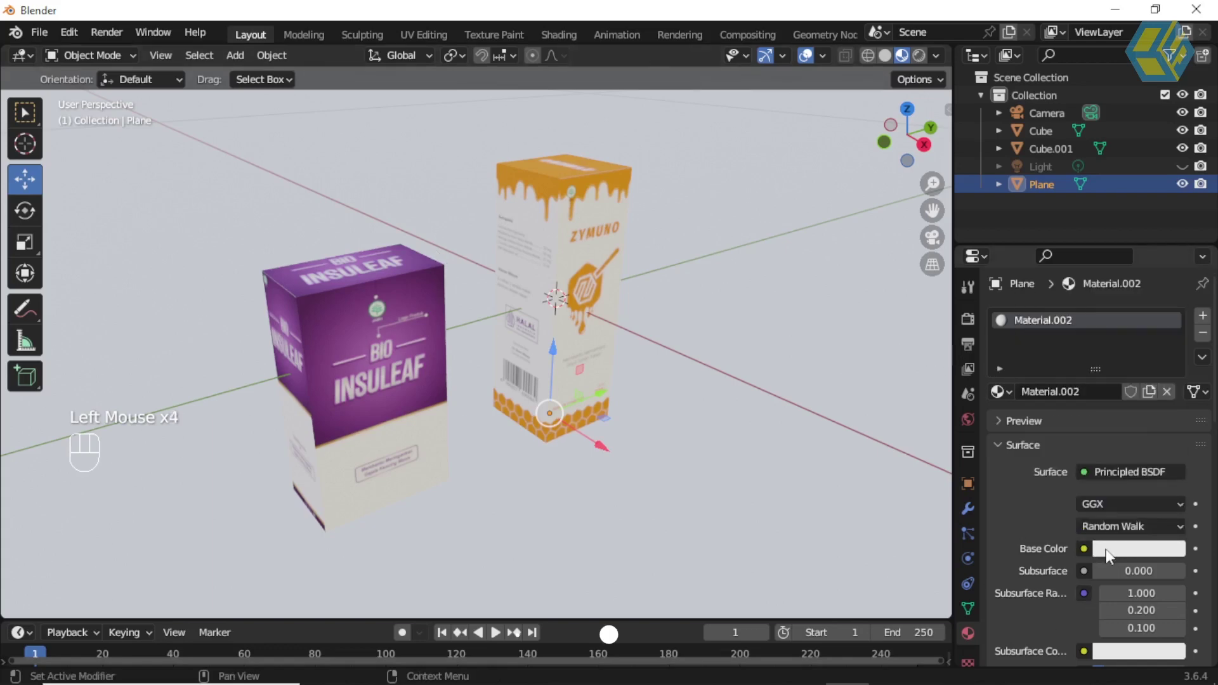
pyautogui.click(1112, 556)
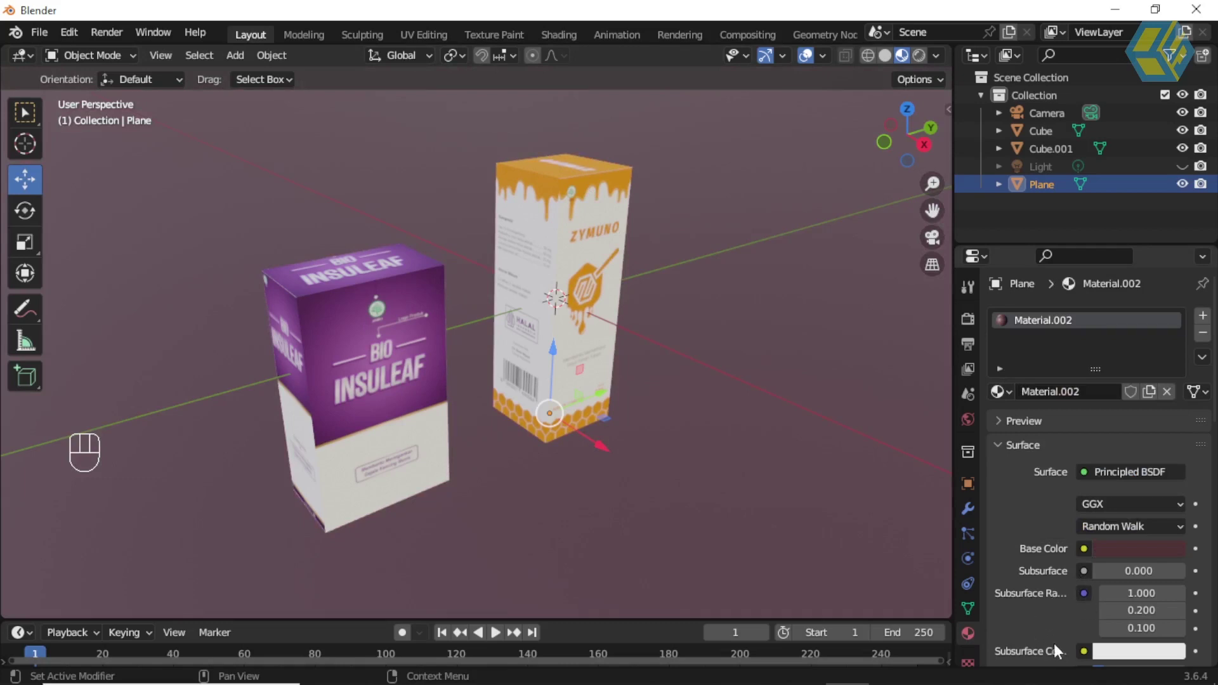
pyautogui.moveTo(1054, 631); pyautogui.dragTo(1051, 596)
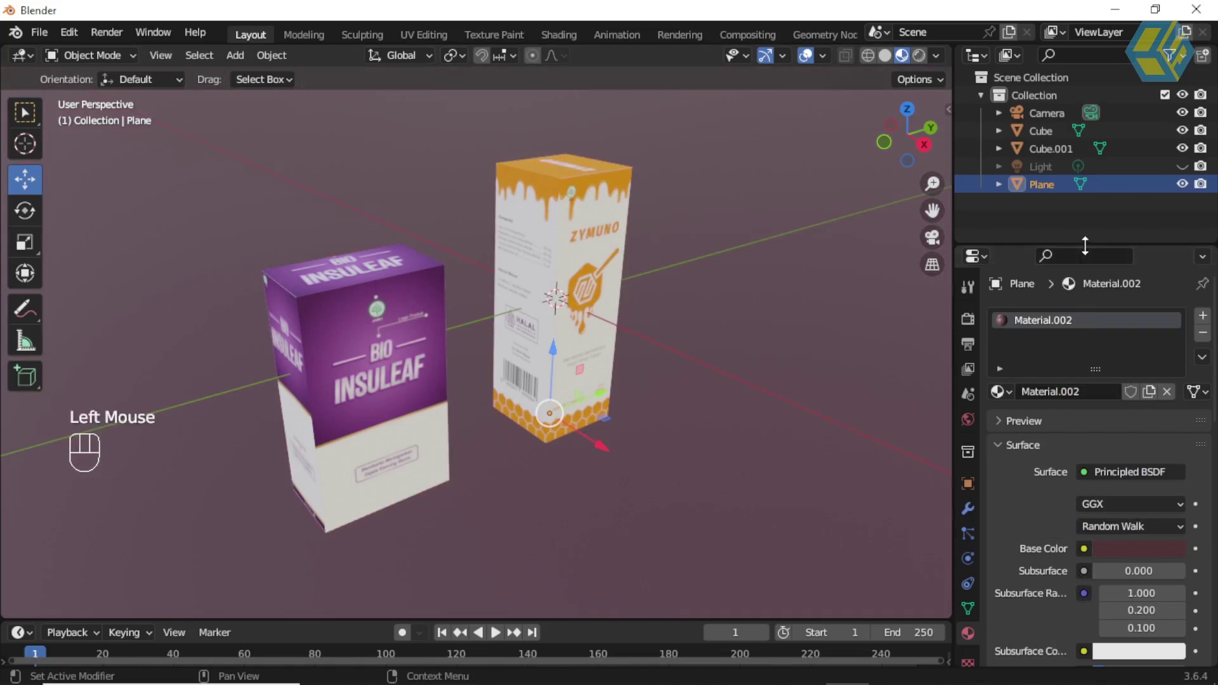
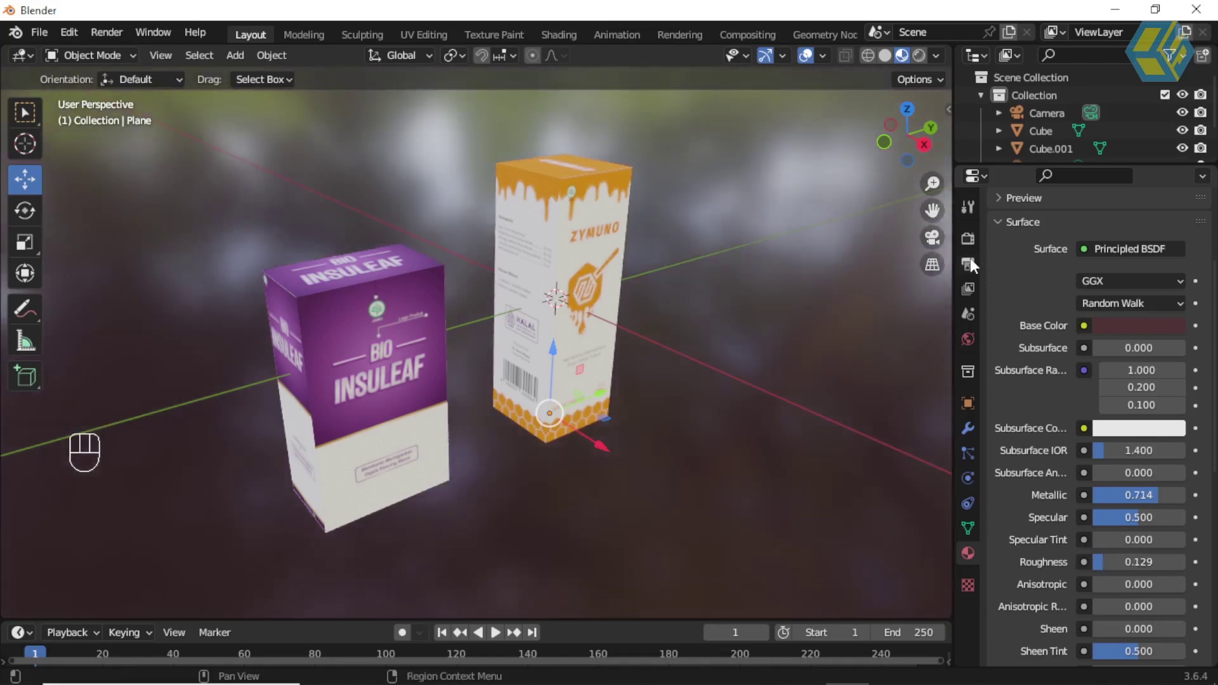
# Set Viewport Max Samples to 200 and switch the viewport to Rendered shading in Cycles
pyautogui.click(974, 267)
pyautogui.click(974, 247)
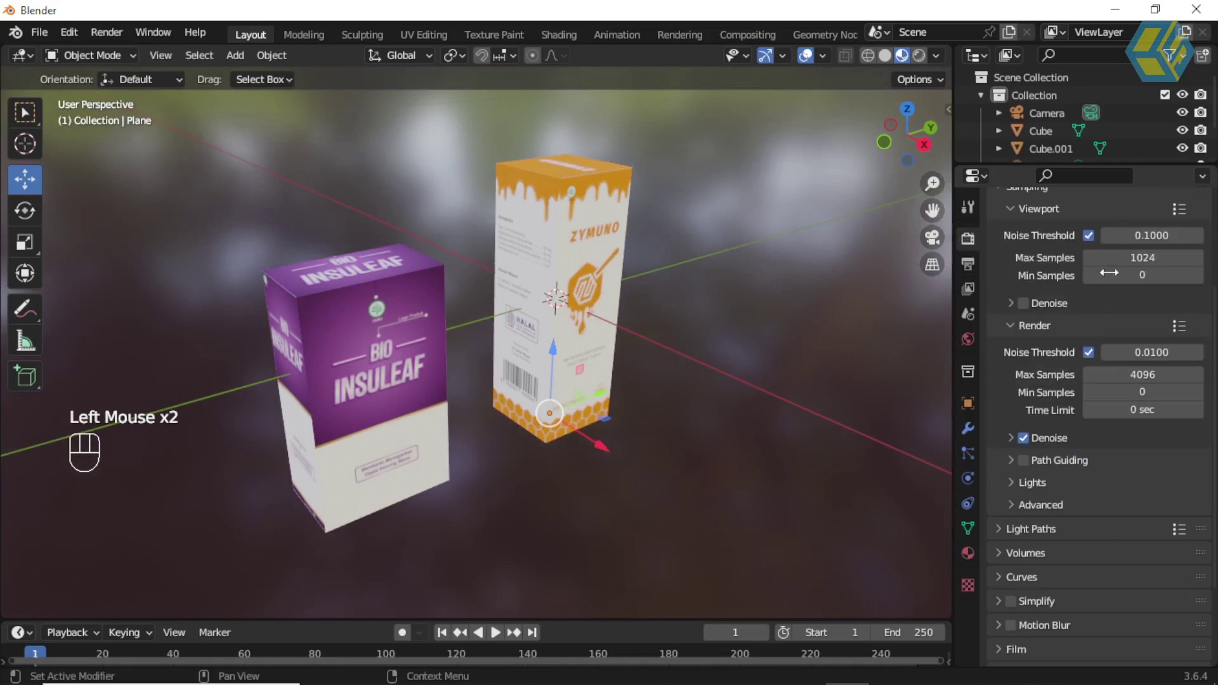
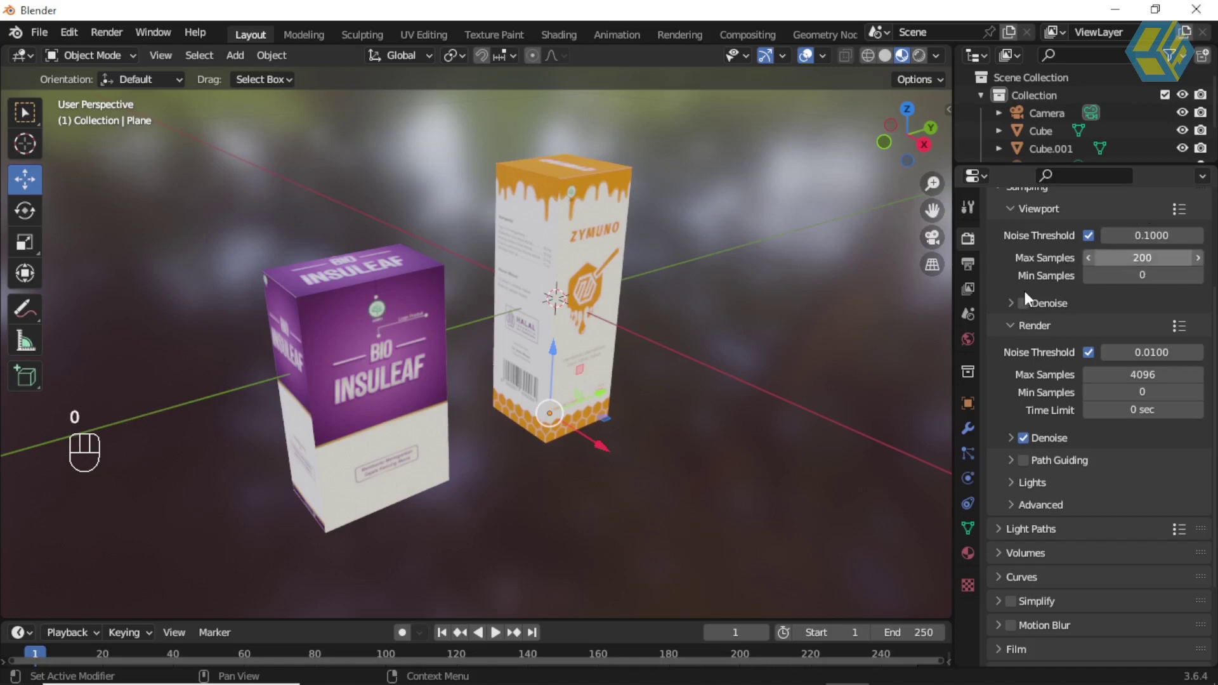
pyautogui.scroll(3)
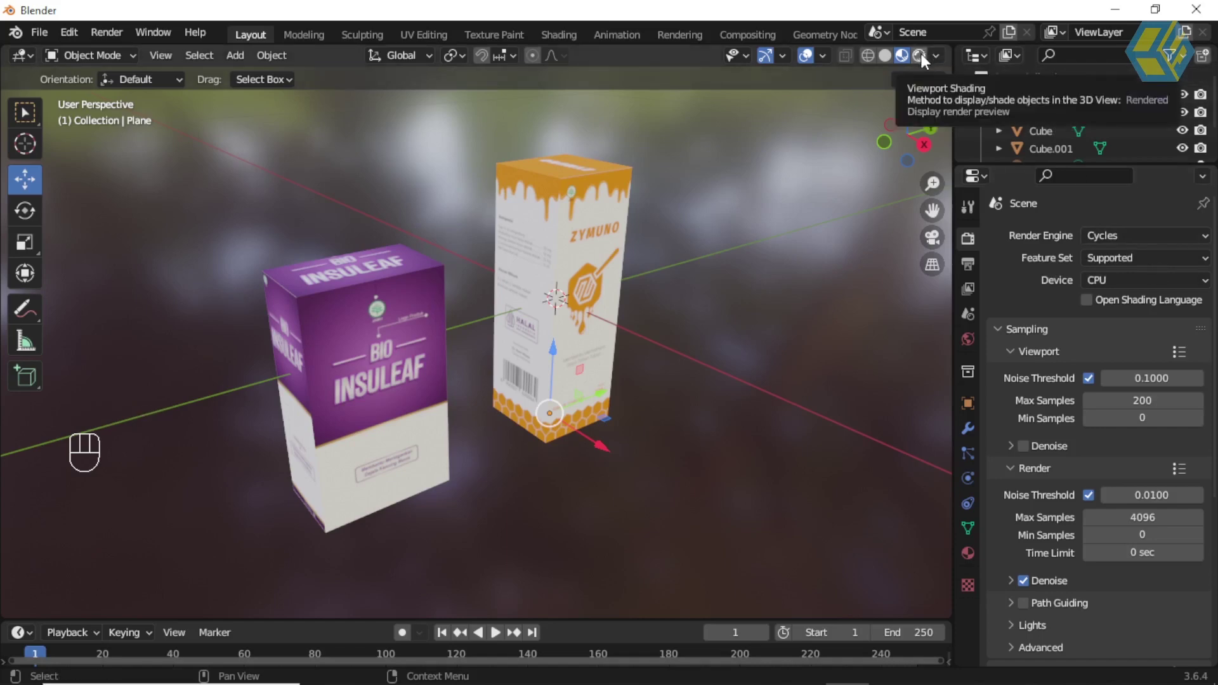
pyautogui.click(924, 62)
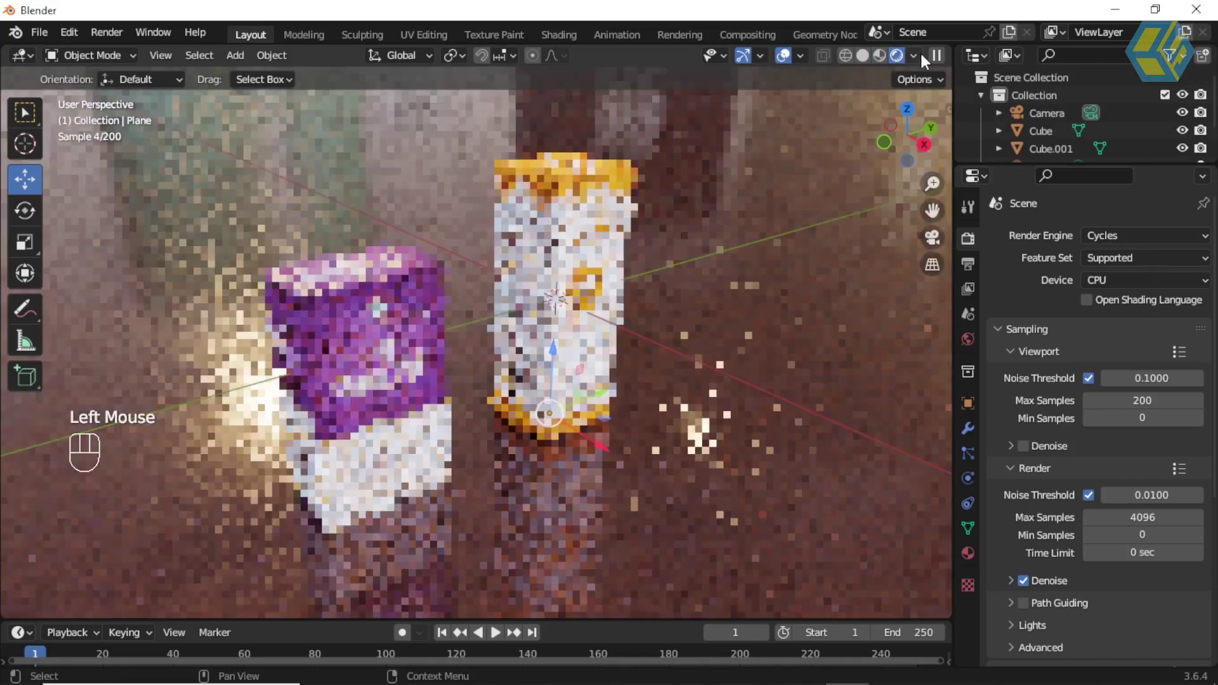